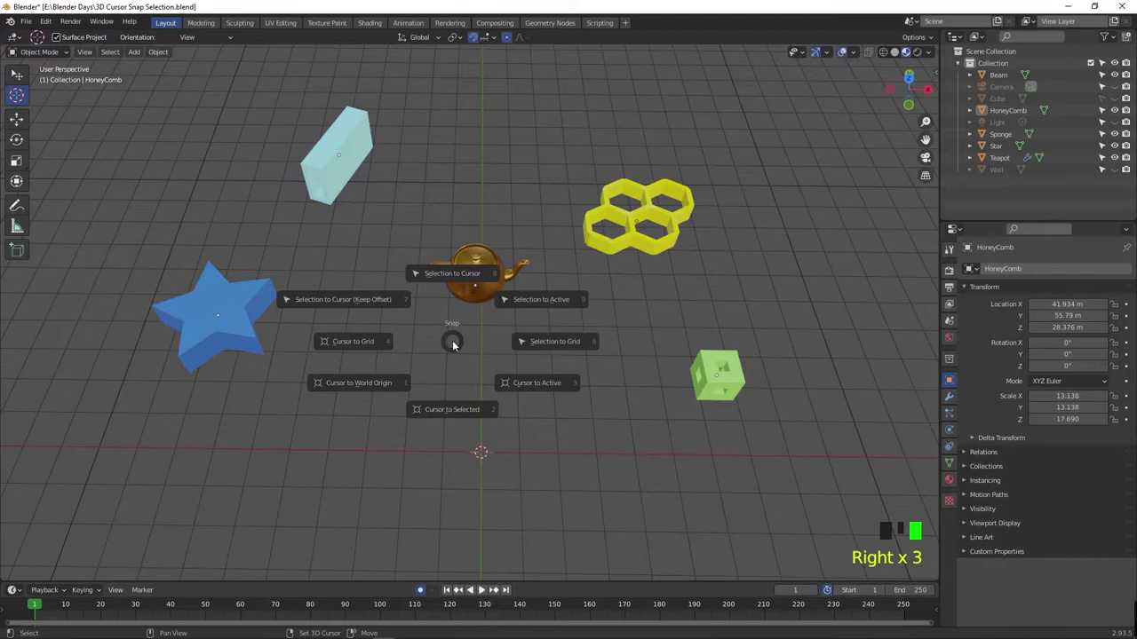
# - Dismiss and reopen the Shift+S Snap pie menu, then orbit around the scene
pyautogui.click(501, 366)
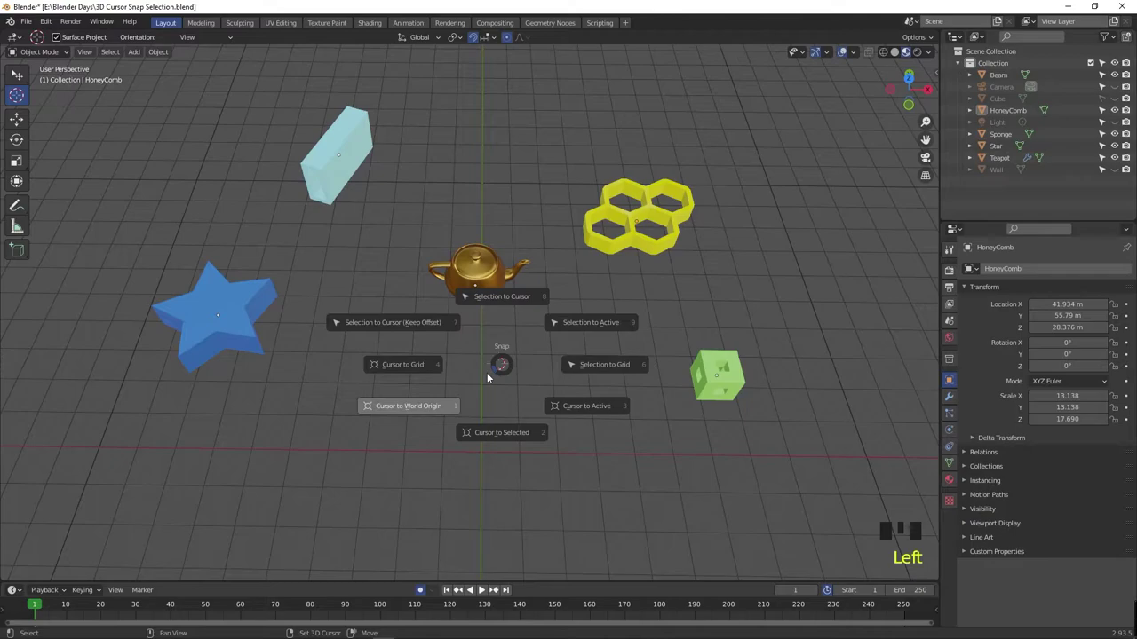
pyautogui.press('shift+s')
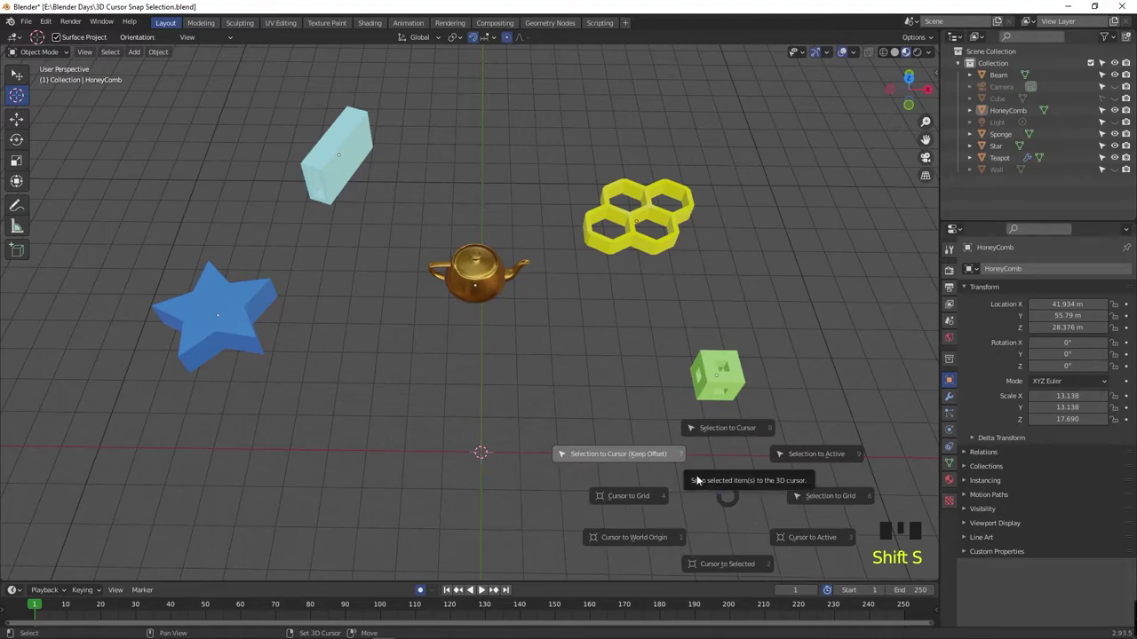
pyautogui.moveTo(647, 459); pyautogui.dragTo(825, 465)
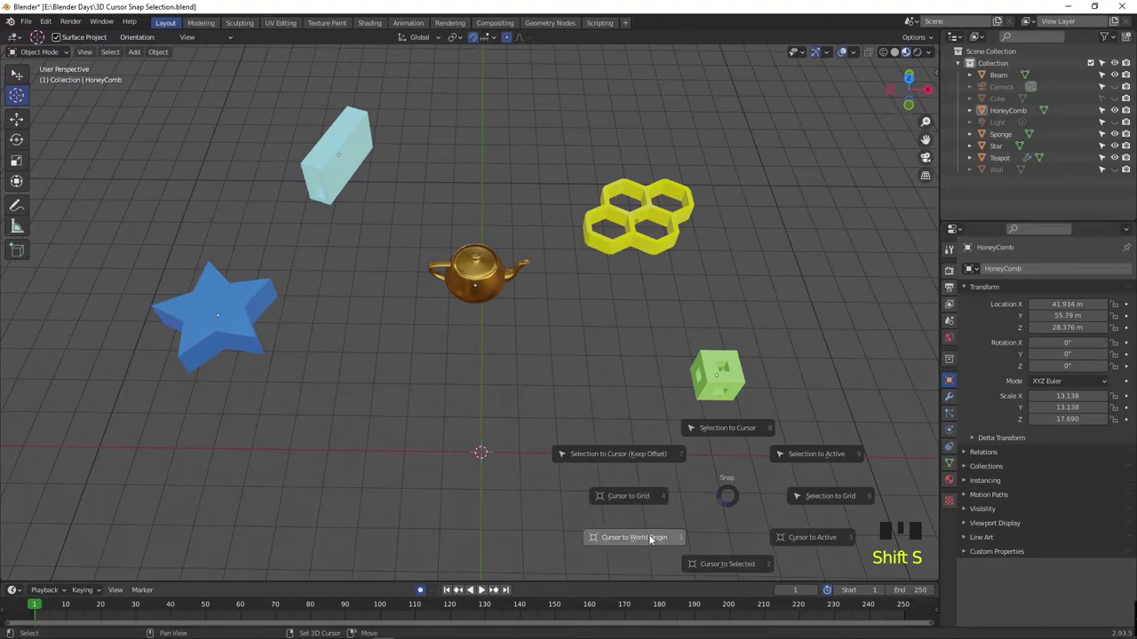
pyautogui.moveTo(388, 148); pyautogui.dragTo(560, 368)
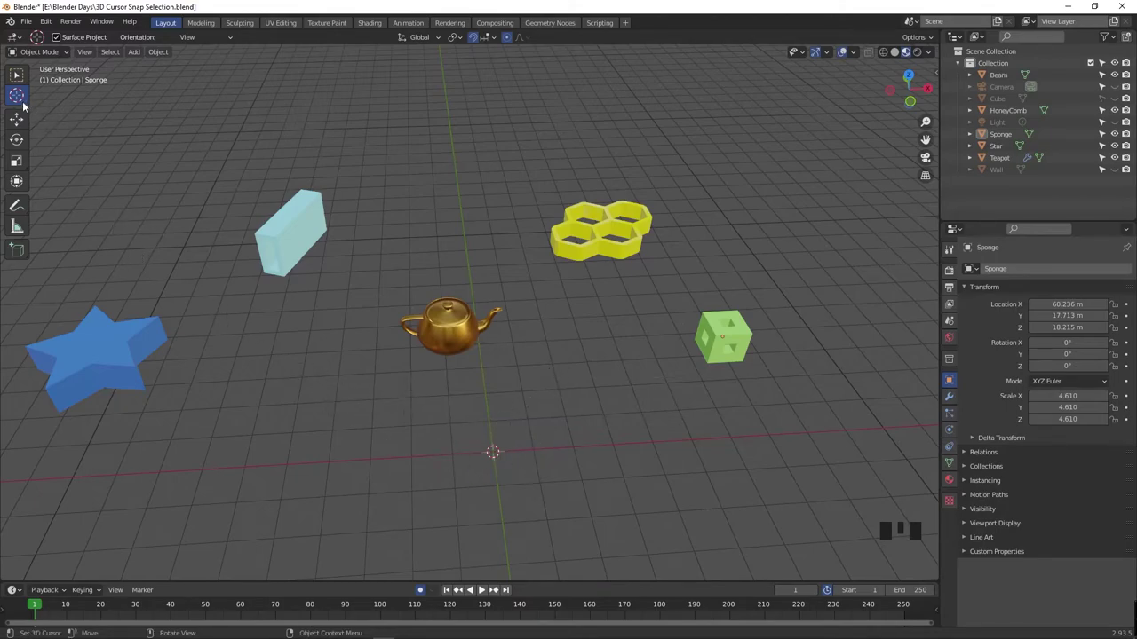
pyautogui.moveTo(18, 97); pyautogui.dragTo(361, 241)
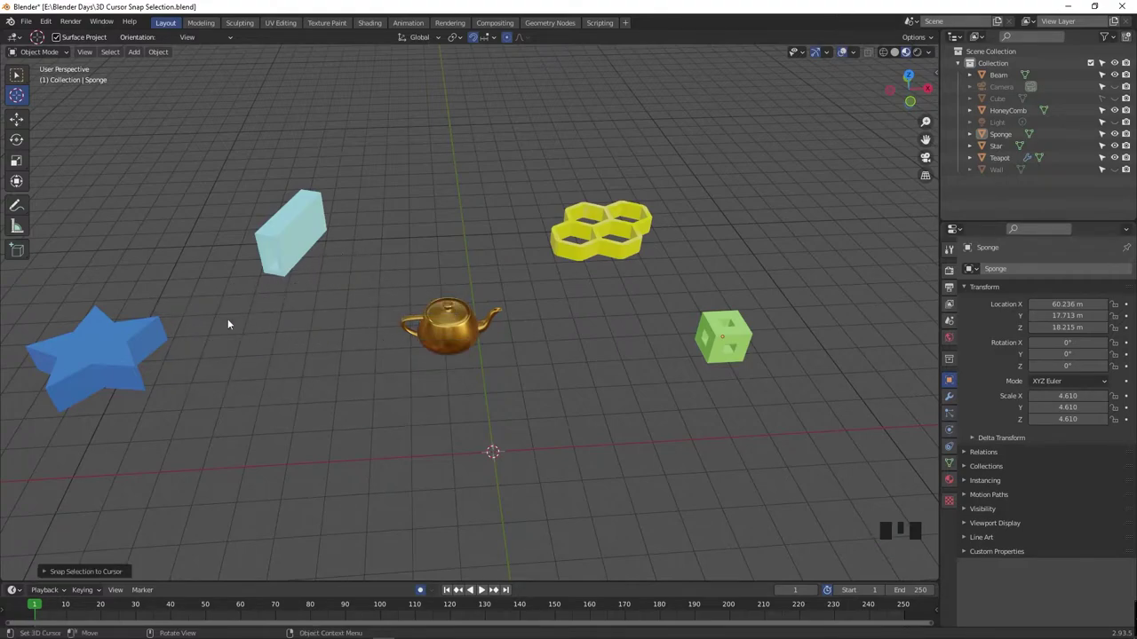
# - Place the 3D cursor at several spots, ending on the green sponge cube
pyautogui.click(118, 343)
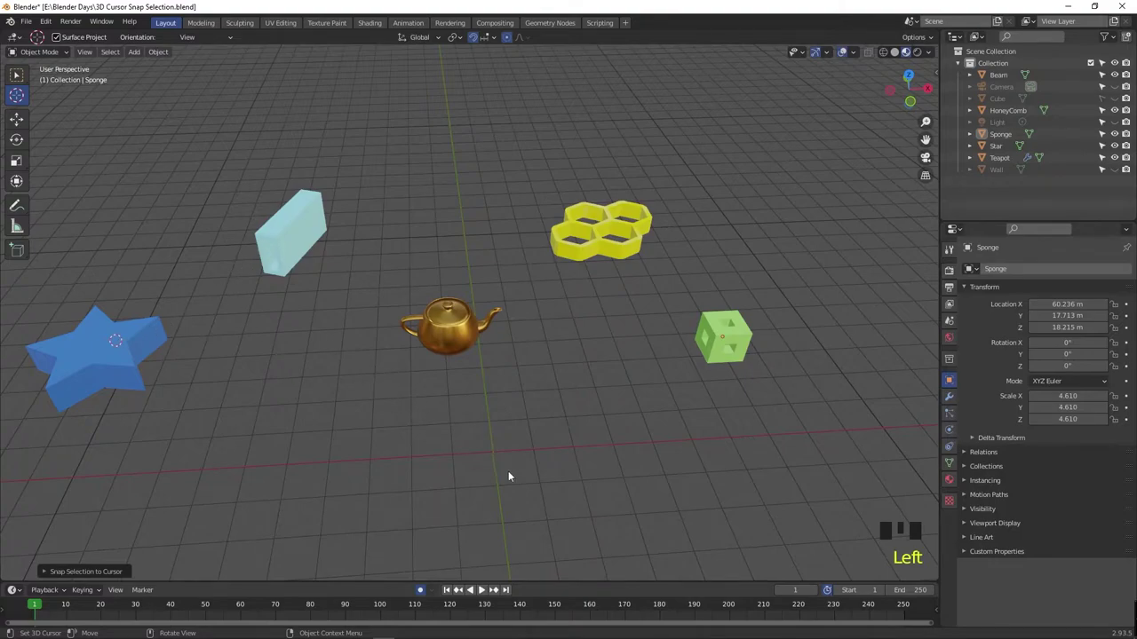
pyautogui.click(494, 452)
pyautogui.click(549, 339)
pyautogui.click(427, 452)
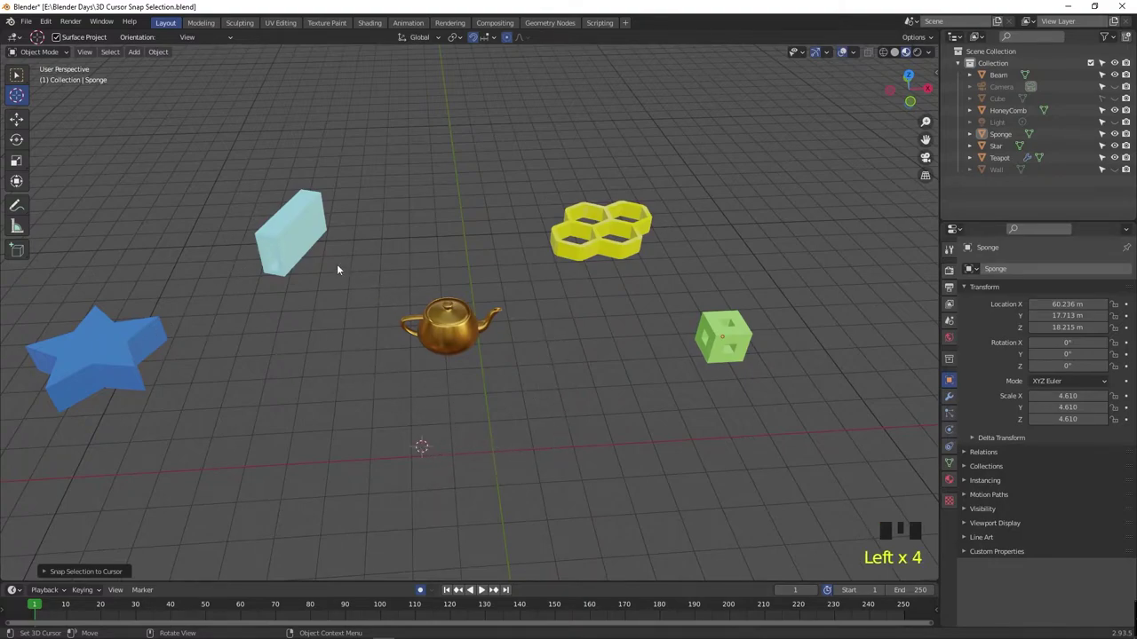
pyautogui.click(296, 216)
pyautogui.click(675, 388)
pyautogui.click(726, 322)
# - Select the teapot and bring up its snap choices
pyautogui.moveTo(738, 396); pyautogui.dragTo(431, 400)
pyautogui.click(431, 401)
pyautogui.moveTo(487, 421); pyautogui.dragTo(467, 309)
pyautogui.moveTo(467, 309); pyautogui.dragTo(452, 339)
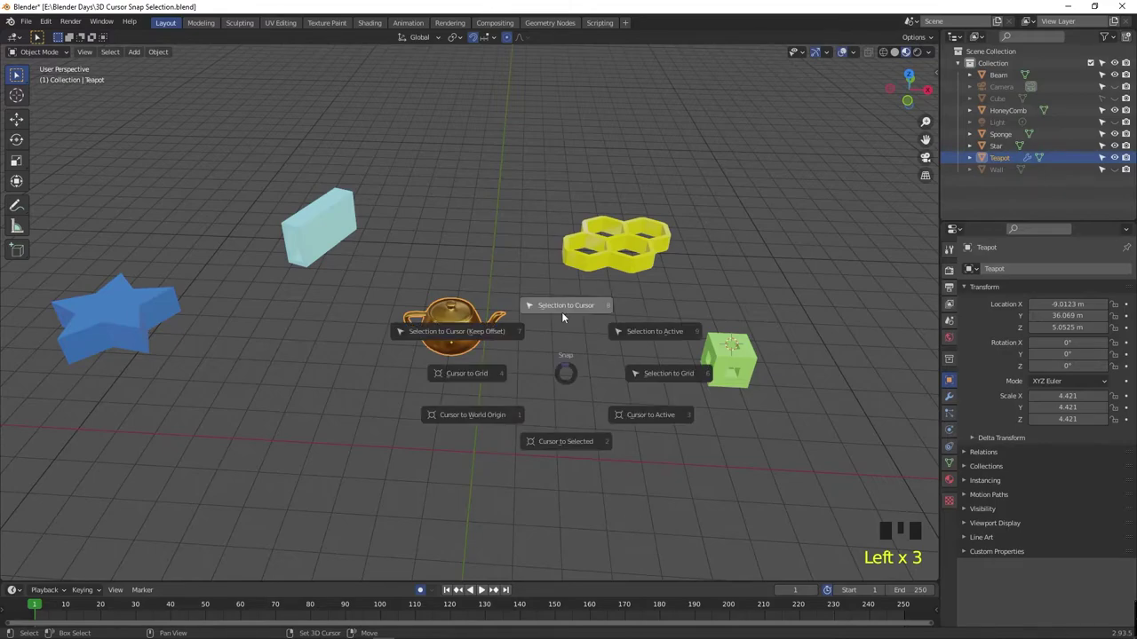
# - Snap the teapot onto the 3D cursor, then move the cursor near the red axis
pyautogui.press('shift+s')
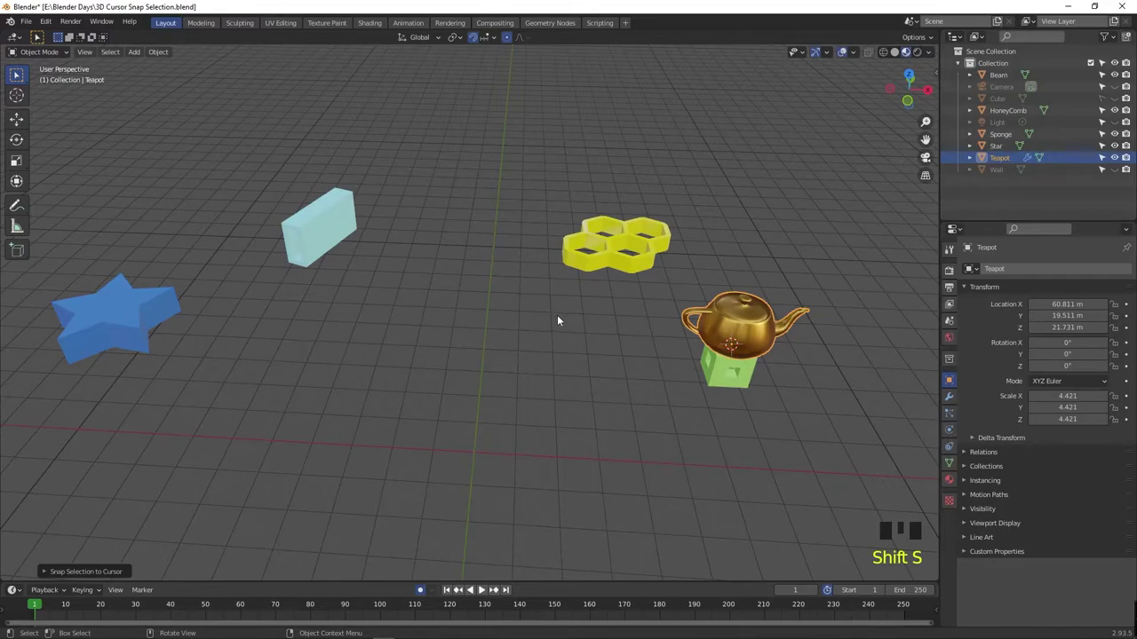
pyautogui.moveTo(26, 98); pyautogui.dragTo(308, 335)
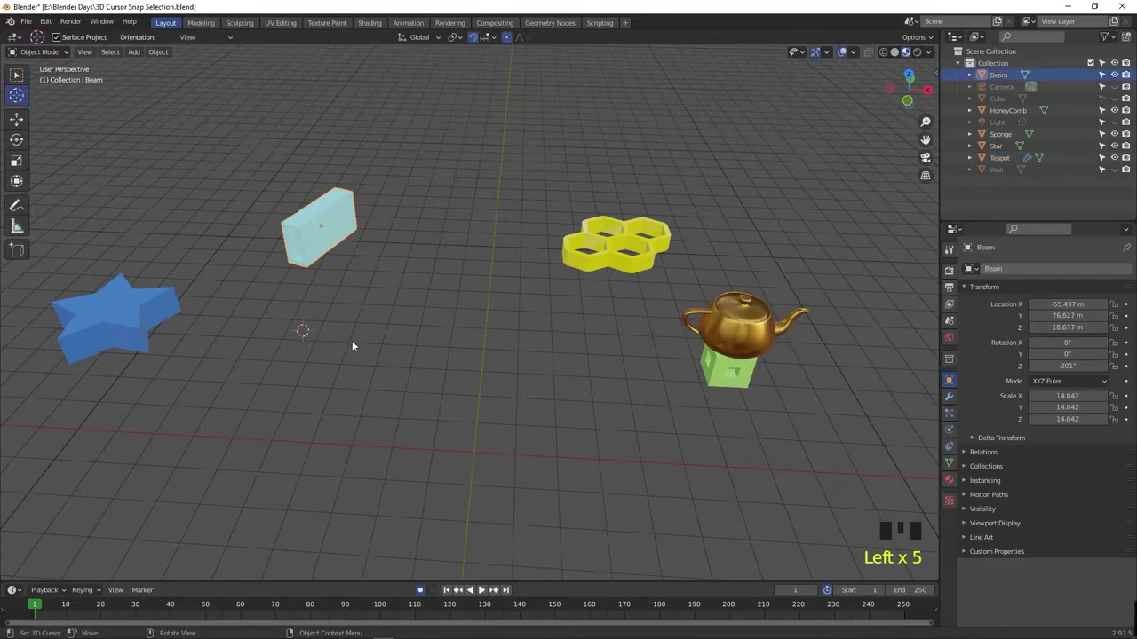
pyautogui.click(255, 427)
pyautogui.click(237, 440)
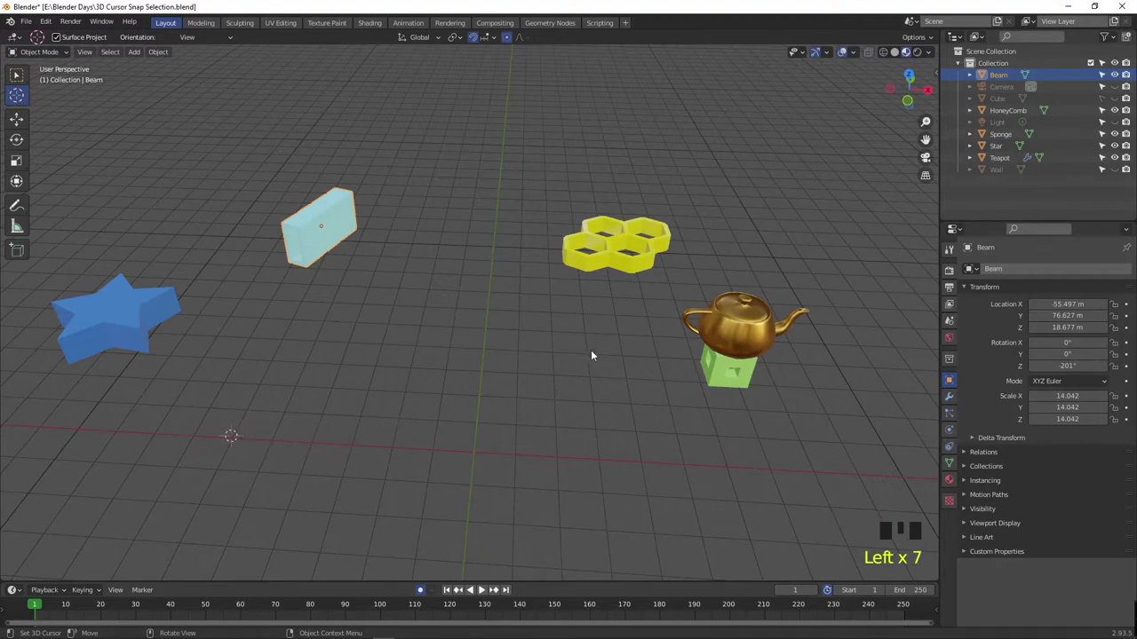
pyautogui.click(753, 342)
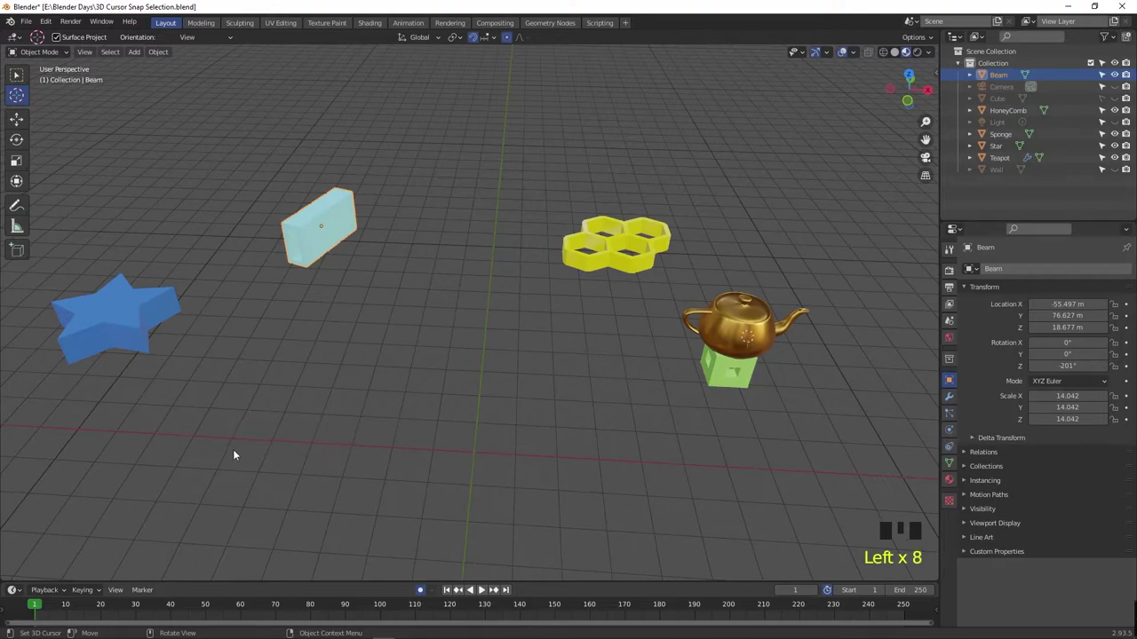
# - Reselect the teapot and snap it to the repositioned 3D cursor
pyautogui.click(238, 441)
pyautogui.moveTo(28, 84); pyautogui.dragTo(739, 338)
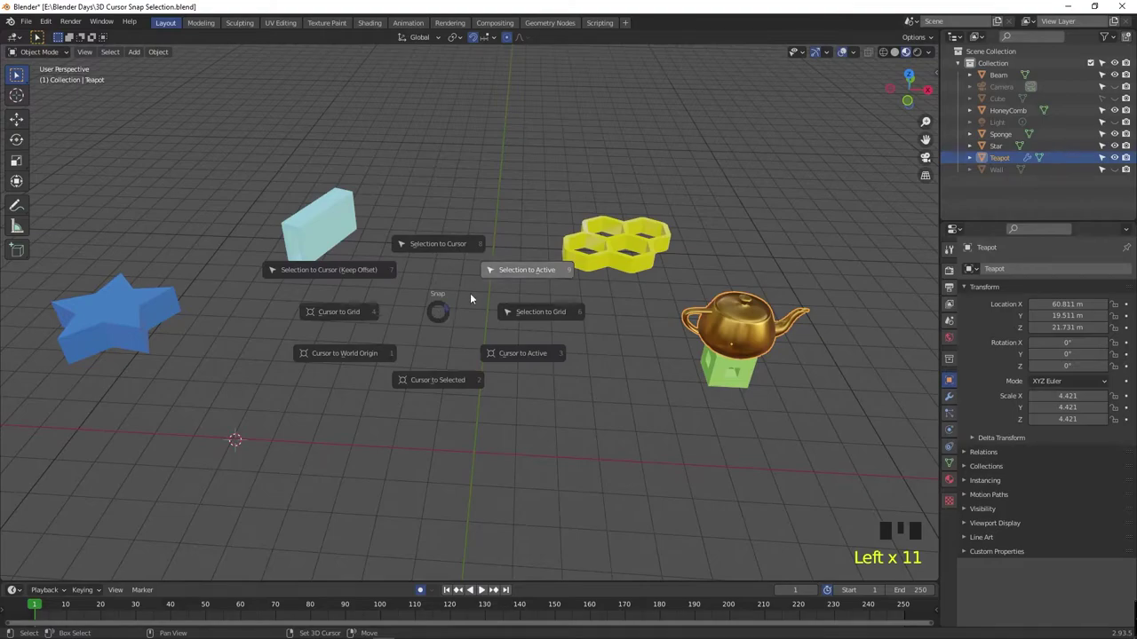
pyautogui.press('shift+s')
pyautogui.moveTo(645, 334); pyautogui.dragTo(346, 169)
pyautogui.moveTo(346, 169); pyautogui.dragTo(441, 200)
pyautogui.press('shift+s')
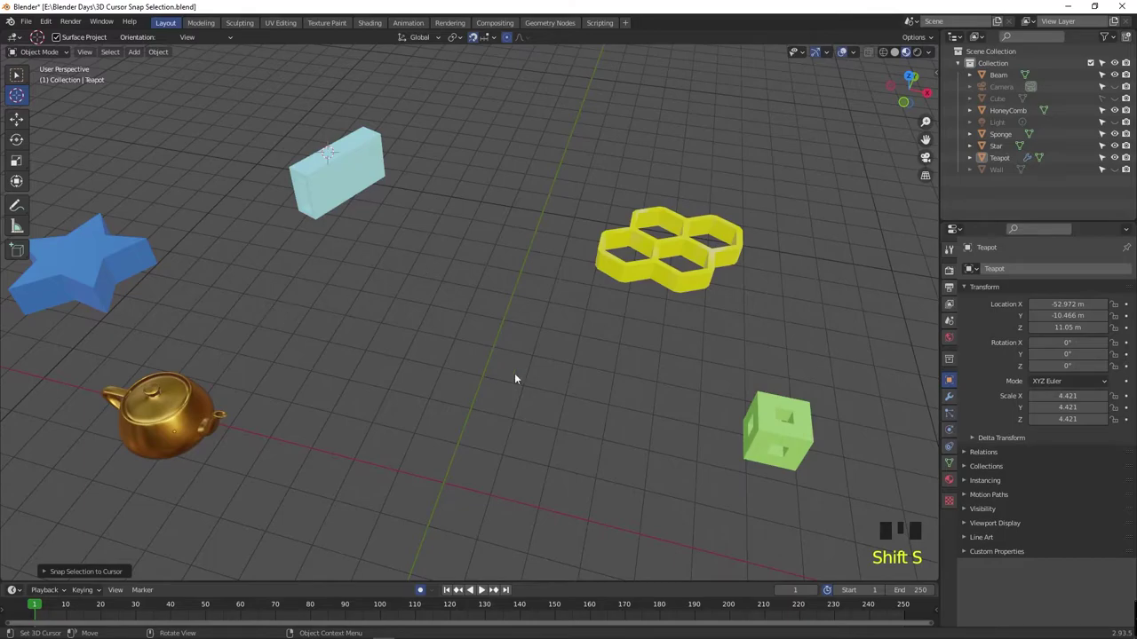
# - Snap the sponge cube to the cursor, undo it, and send the cursor to the world origin
pyautogui.press('w')
pyautogui.moveTo(18, 77); pyautogui.dragTo(786, 433)
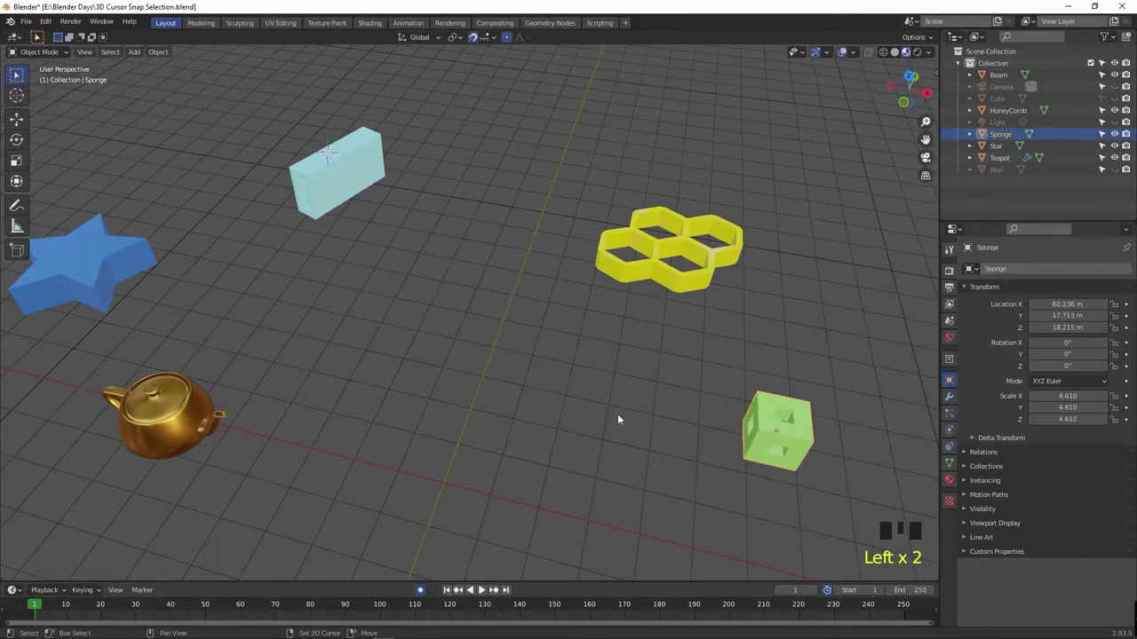
pyautogui.press('shift+s')
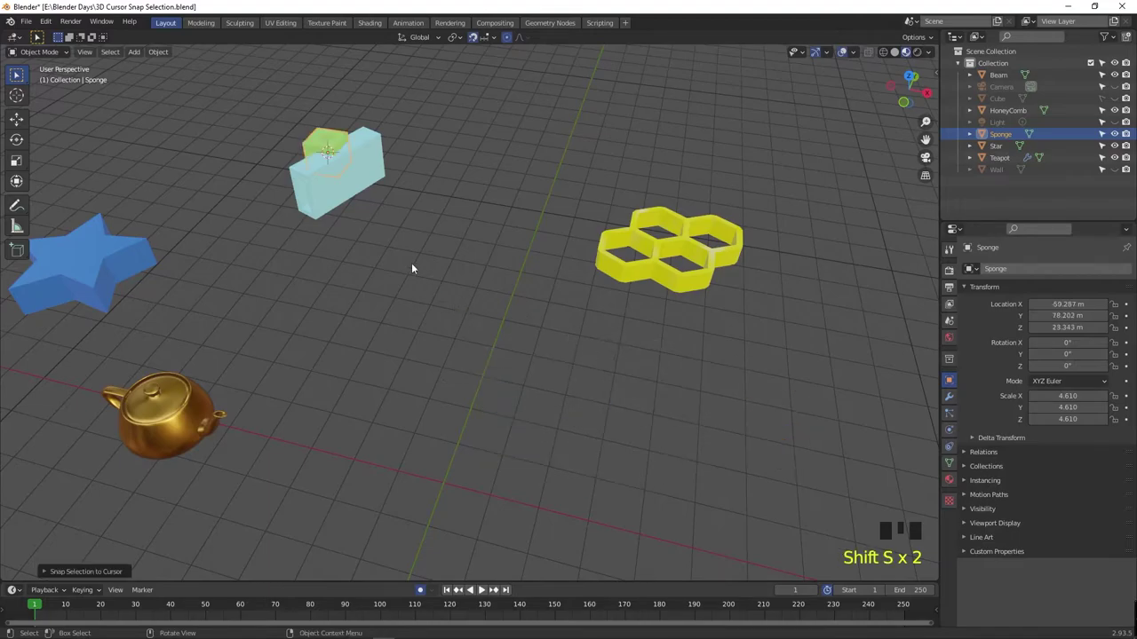
pyautogui.click(353, 193)
pyautogui.scroll(3)
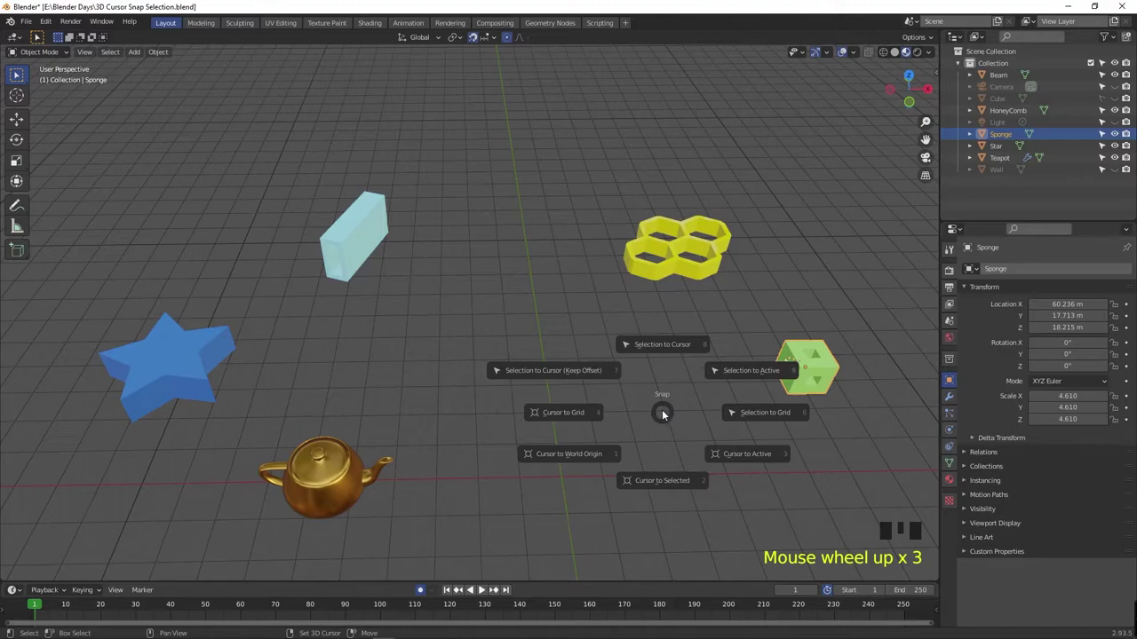
pyautogui.moveTo(658, 418); pyautogui.dragTo(574, 401)
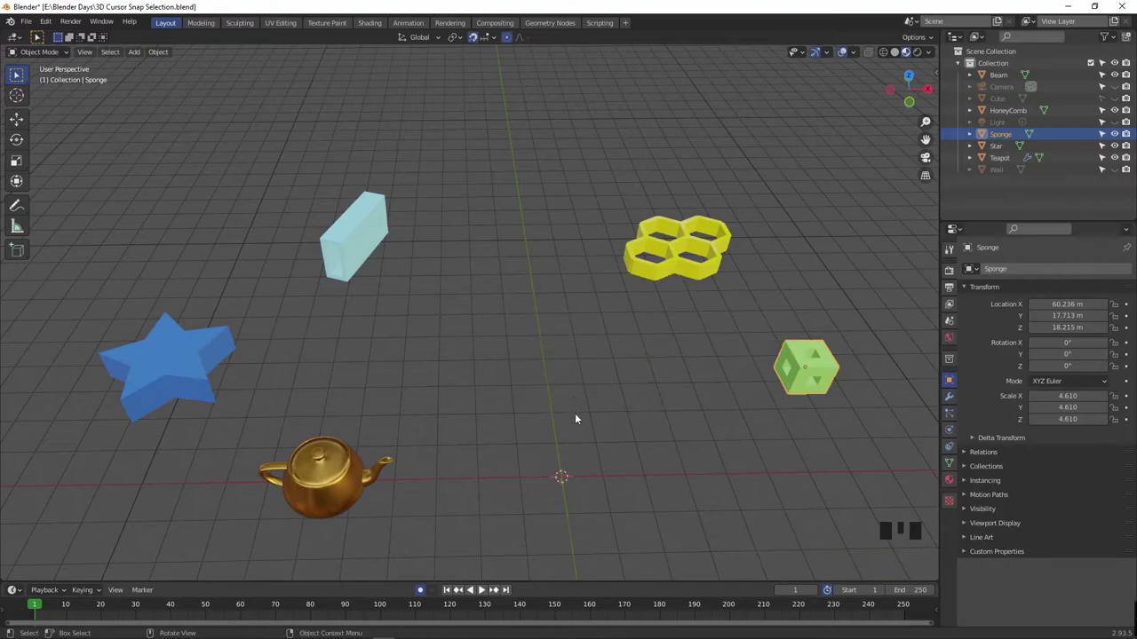
# - Select every object in the scene
pyautogui.moveTo(560, 487); pyautogui.dragTo(360, 345)
pyautogui.moveTo(481, 267); pyautogui.dragTo(542, 221)
pyautogui.click(129, 352)
pyautogui.press('Left')
pyautogui.press('shift+Left')
# - Cycle the active object through the selection, ending with the teapot active
pyautogui.click(315, 241)
pyautogui.click(588, 262)
pyautogui.click(759, 348)
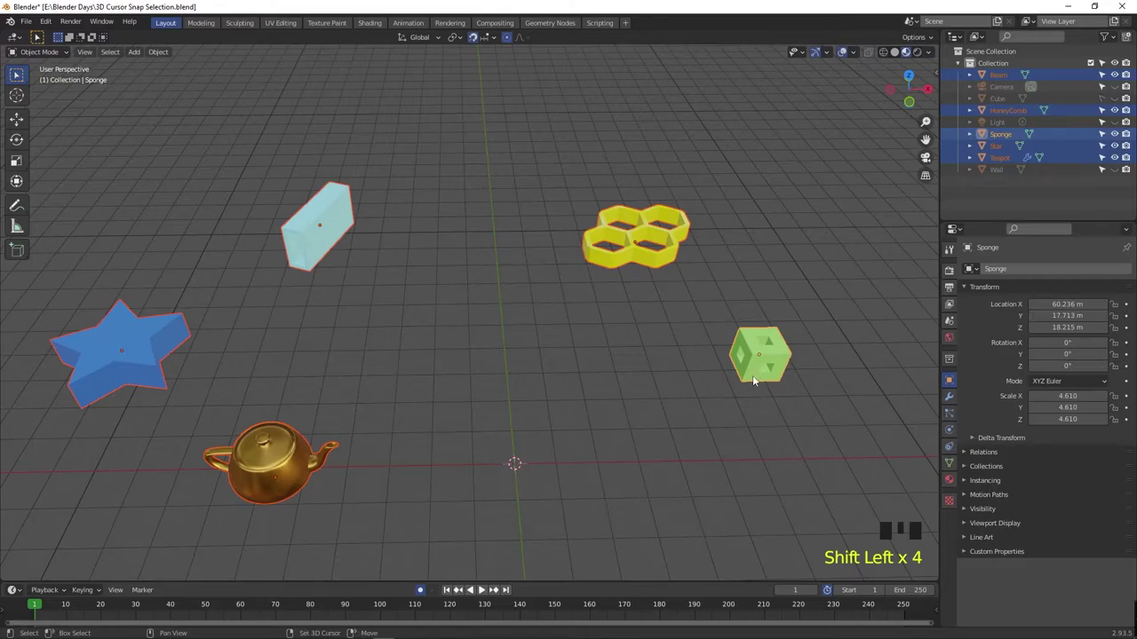
pyautogui.click(320, 246)
pyautogui.click(642, 259)
pyautogui.click(779, 358)
pyautogui.click(280, 466)
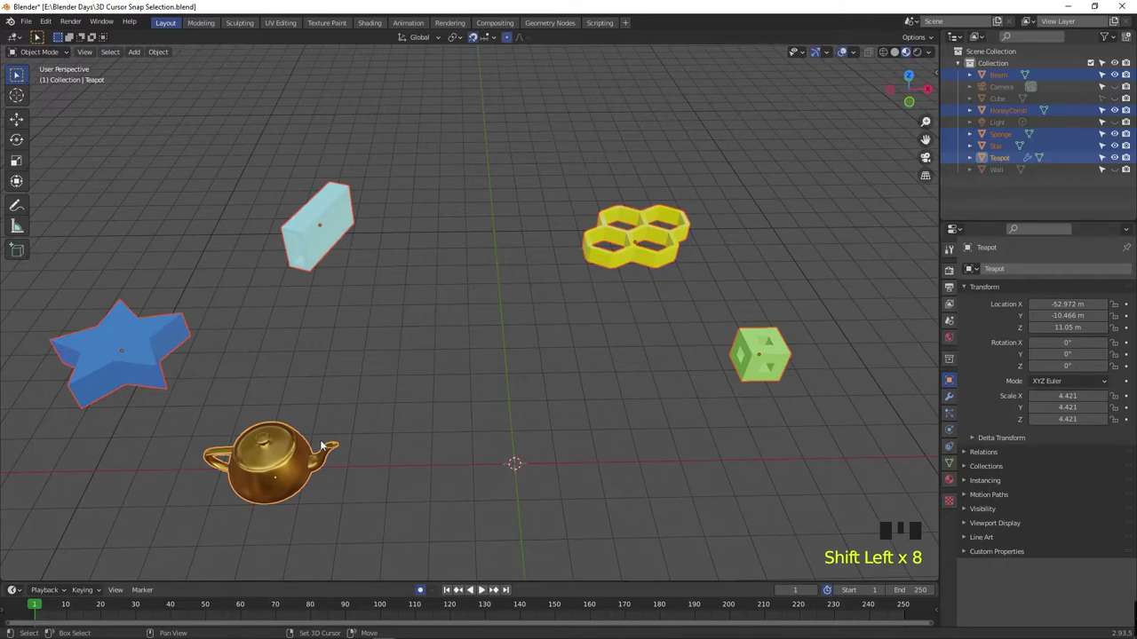
# - Select only the light-blue beam and add the blue star to the selection
pyautogui.moveTo(127, 357); pyautogui.dragTo(135, 377)
pyautogui.click(127, 357)
pyautogui.moveTo(88, 389); pyautogui.dragTo(162, 369)
pyautogui.moveTo(310, 245); pyautogui.dragTo(388, 300)
pyautogui.click(310, 245)
pyautogui.click(573, 127)
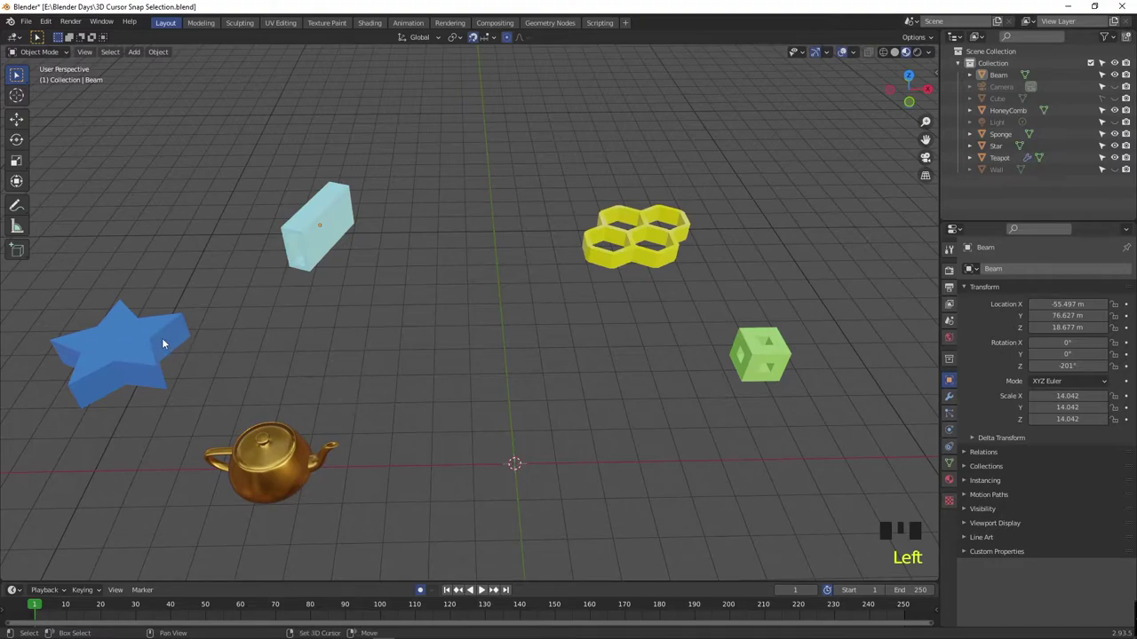
# - Change the selection, picking the blue star
pyautogui.click(295, 243)
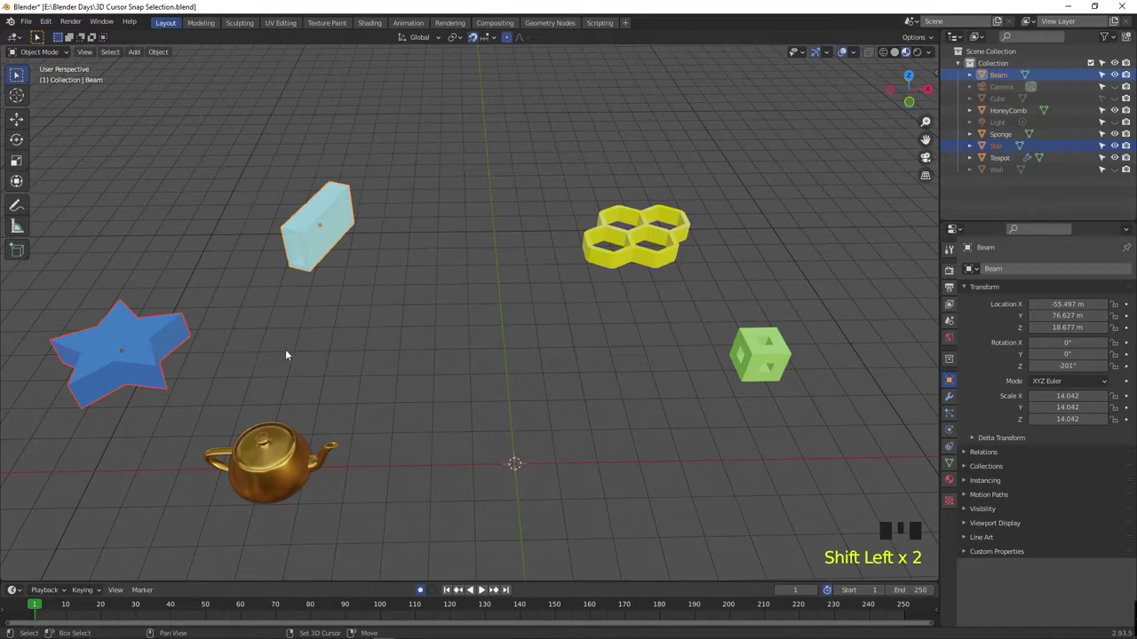
pyautogui.click(288, 460)
pyautogui.press('shift+Left')
pyautogui.rightClick(112, 356)
pyautogui.rightClick(112, 356)
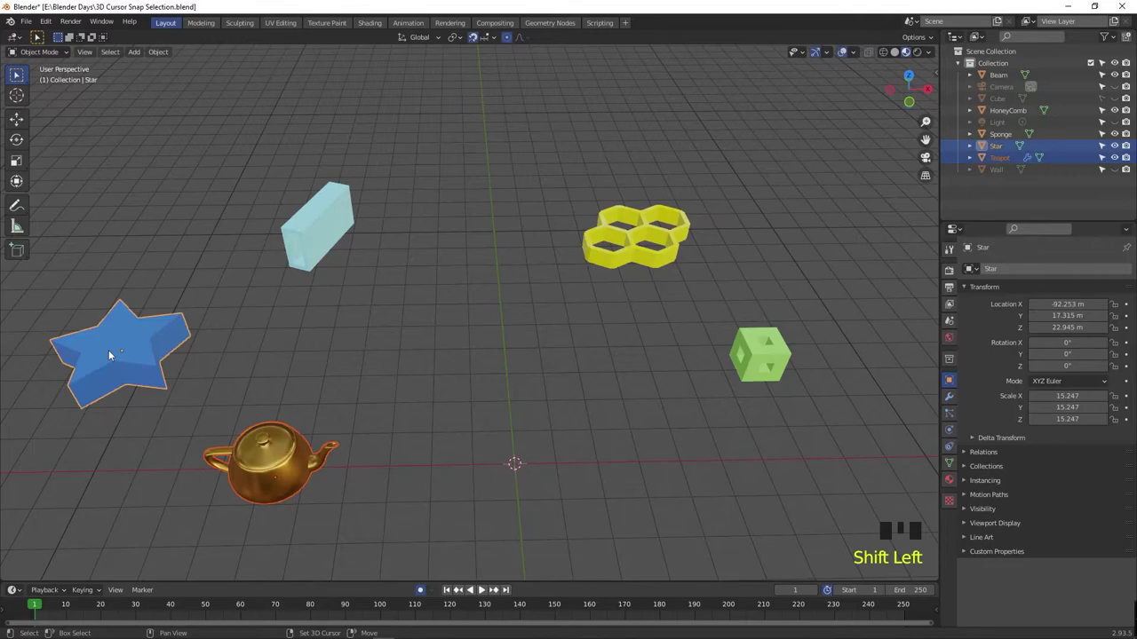
pyautogui.moveTo(153, 423); pyautogui.dragTo(67, 278)
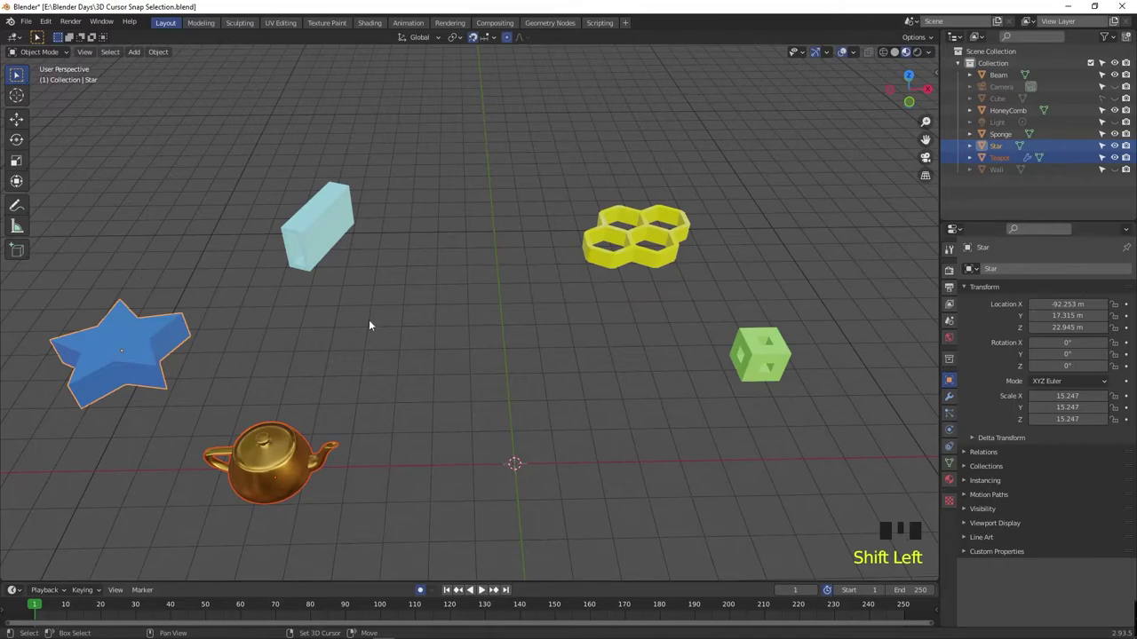
# - Add the other objects to the selection with the teapot as active object
pyautogui.click(593, 258)
pyautogui.click(767, 352)
pyautogui.click(325, 209)
pyautogui.click(275, 463)
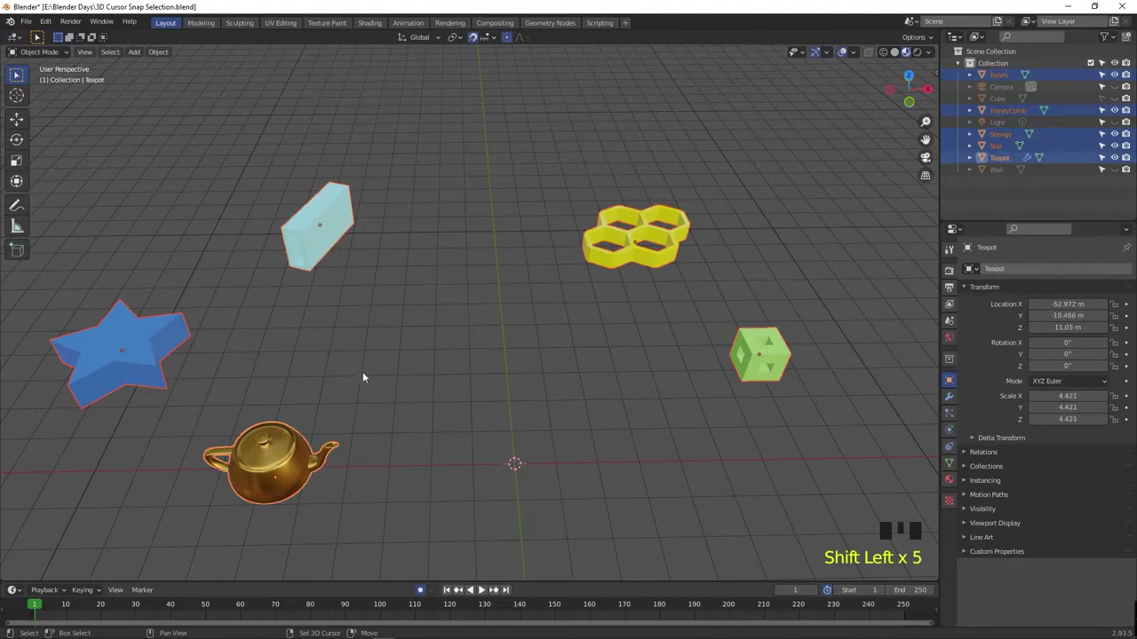
# - Select only the yellow honeycomb and the green Sponge cube, sponge active
pyautogui.moveTo(336, 277); pyautogui.dragTo(322, 248)
pyautogui.click(325, 249)
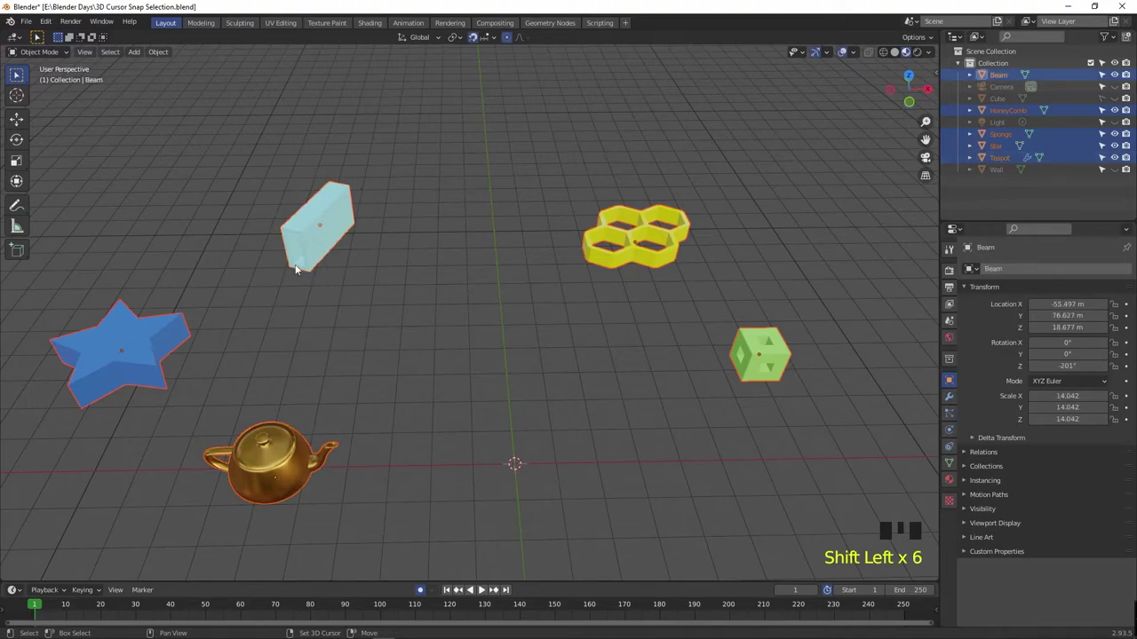
pyautogui.moveTo(641, 333); pyautogui.dragTo(642, 297)
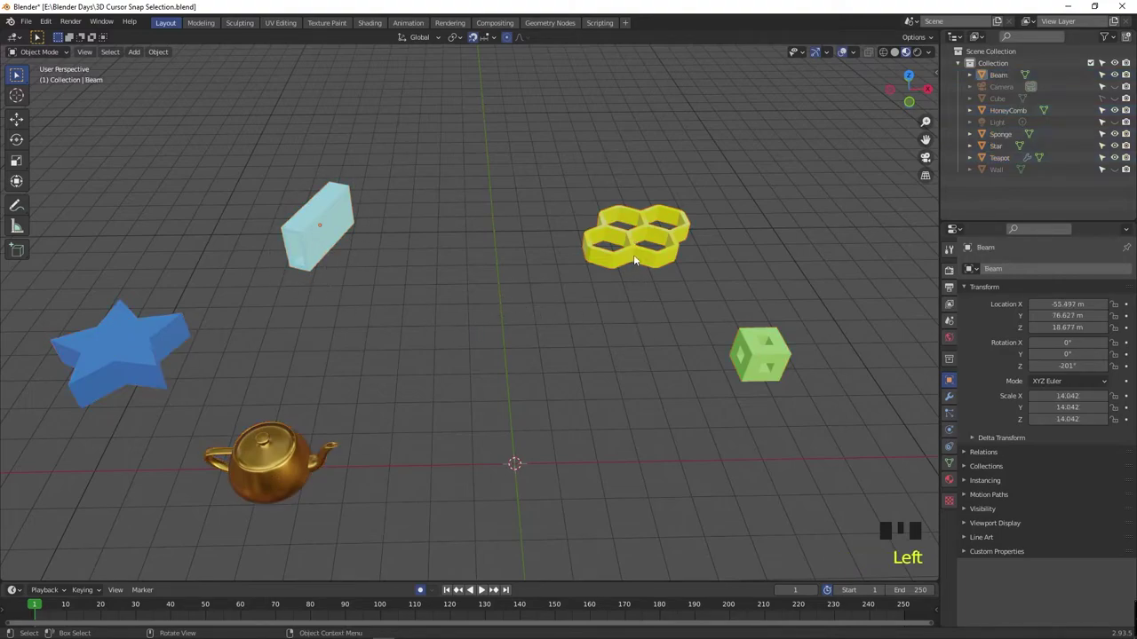
pyautogui.click(639, 261)
pyautogui.click(760, 360)
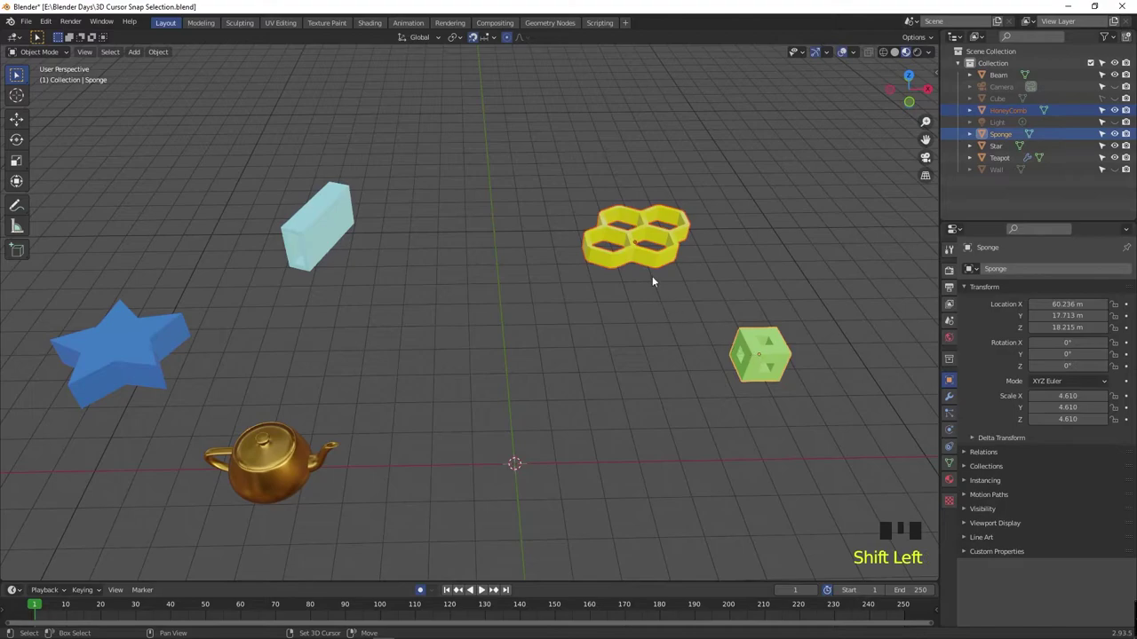
# - Make the beam active, undo the trial snap onto it, and add the beam to the selection
pyautogui.click(322, 226)
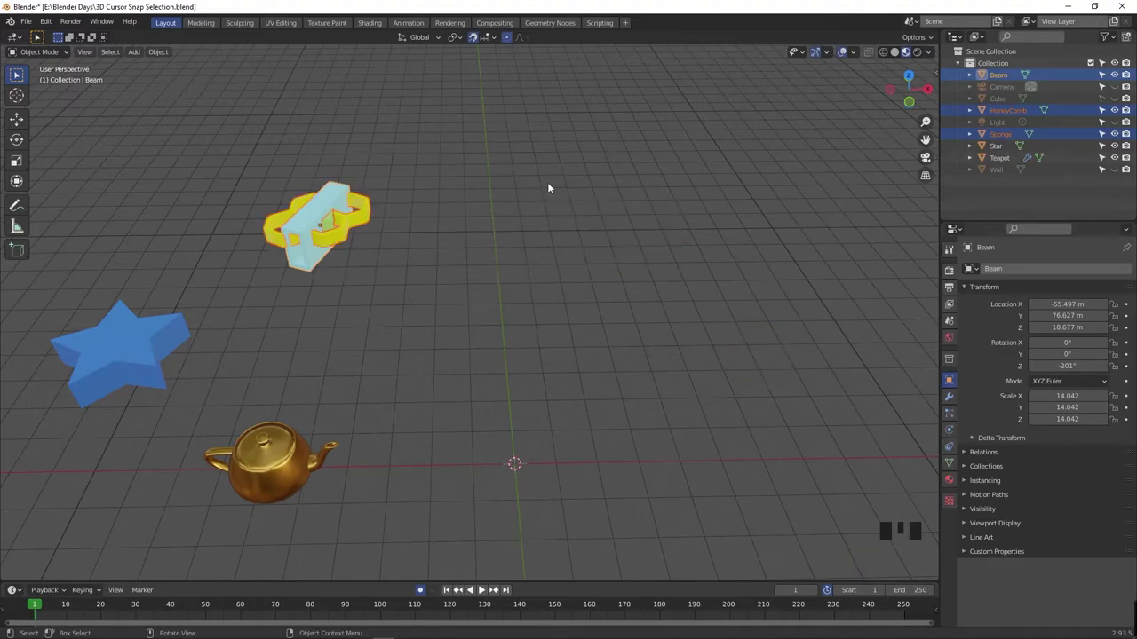
pyautogui.moveTo(552, 189); pyautogui.dragTo(400, 230)
pyautogui.moveTo(713, 300); pyautogui.dragTo(489, 297)
pyautogui.press('ctrl+z')
pyautogui.moveTo(490, 296); pyautogui.dragTo(486, 187)
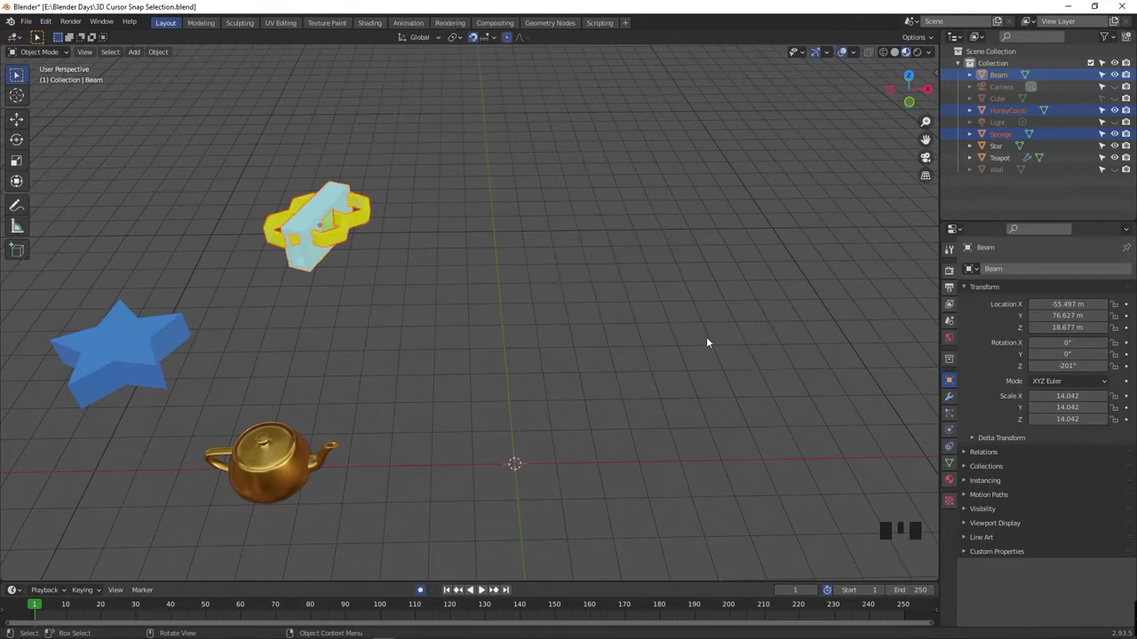
pyautogui.press('ctrl+z')
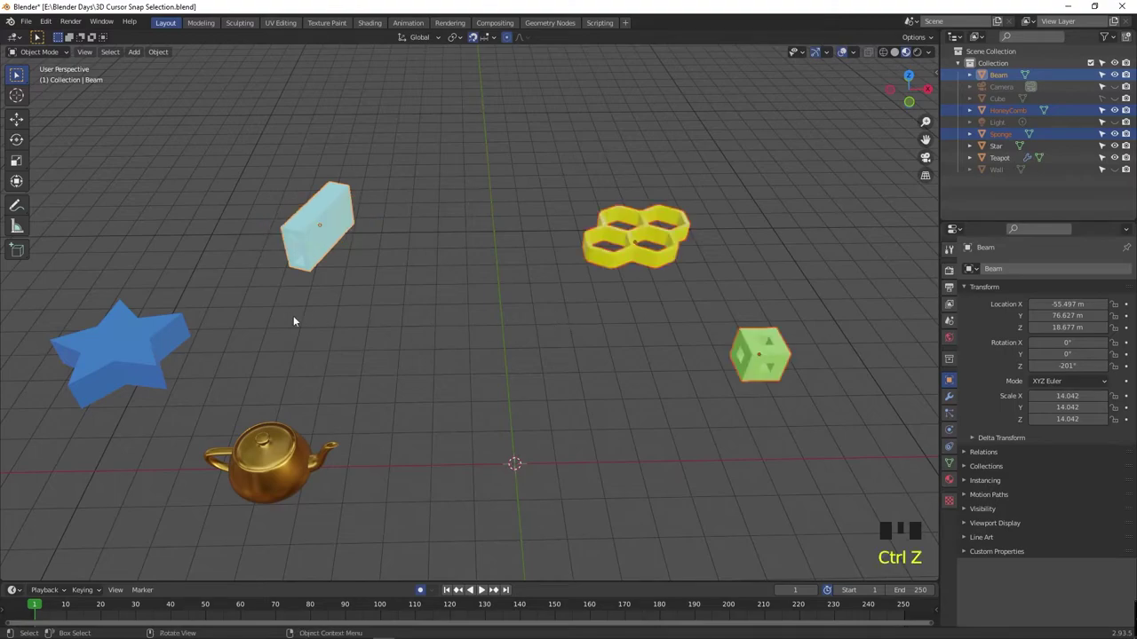
pyautogui.press('Left')
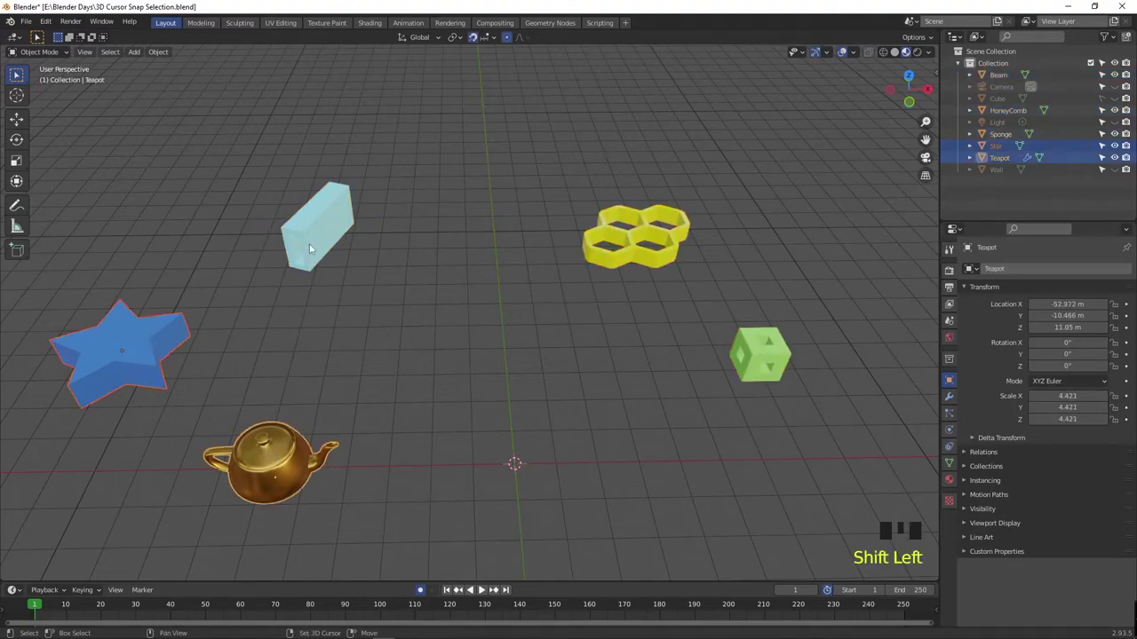
pyautogui.click(315, 249)
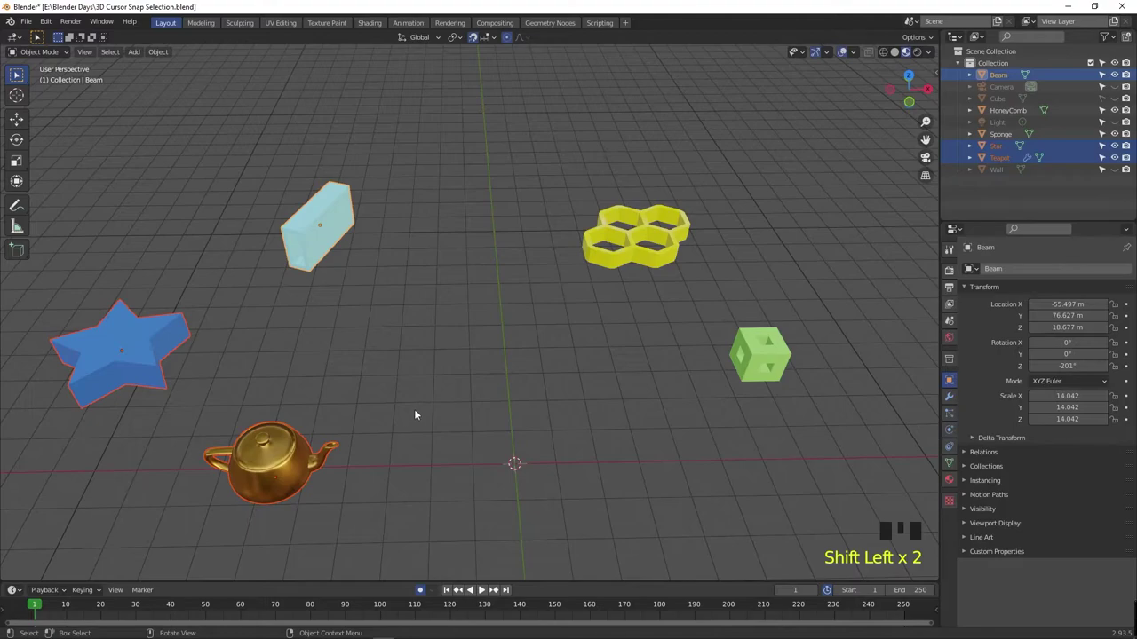
# - Snap beam, star and teapot onto the active Sponge cube, then undo it
pyautogui.click(764, 347)
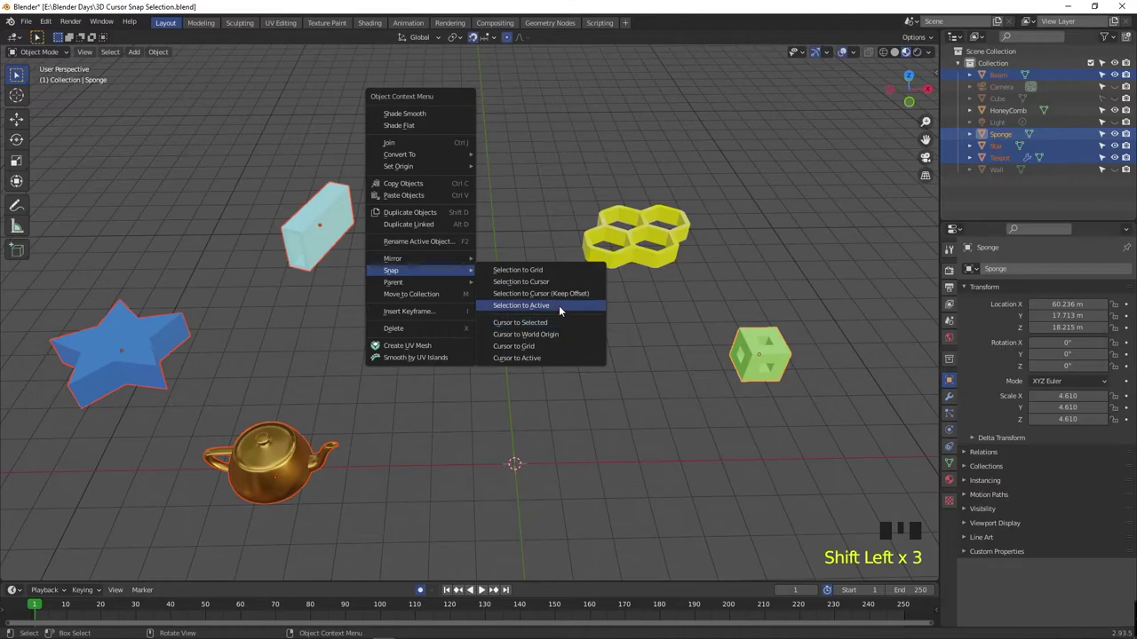
pyautogui.rightClick(565, 313)
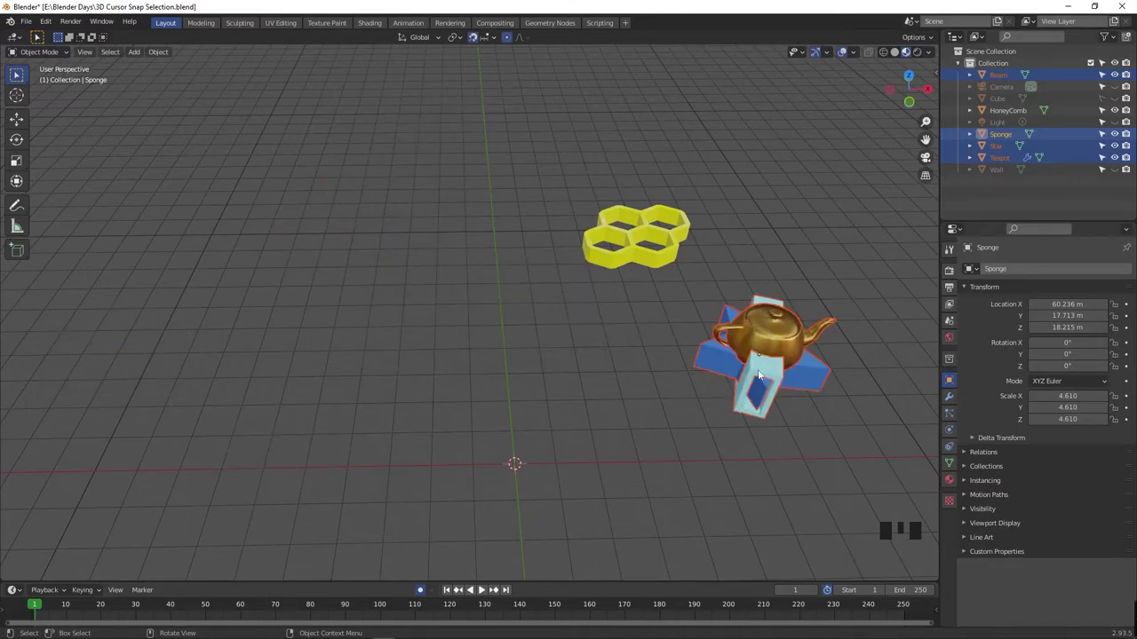
pyautogui.press('ctrl+z')
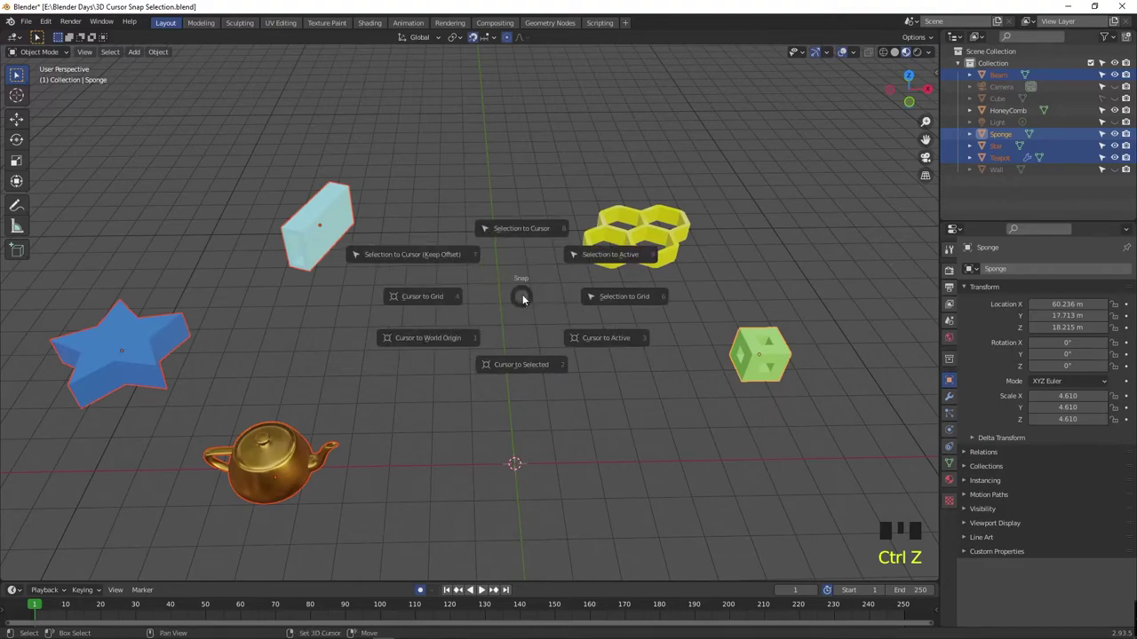
# - View the Snap pie menu, undo, and deselect everything before a box select
pyautogui.rightClick(601, 253)
pyautogui.press('shift+s')
pyautogui.press('ctrl+z')
pyautogui.press('Left')
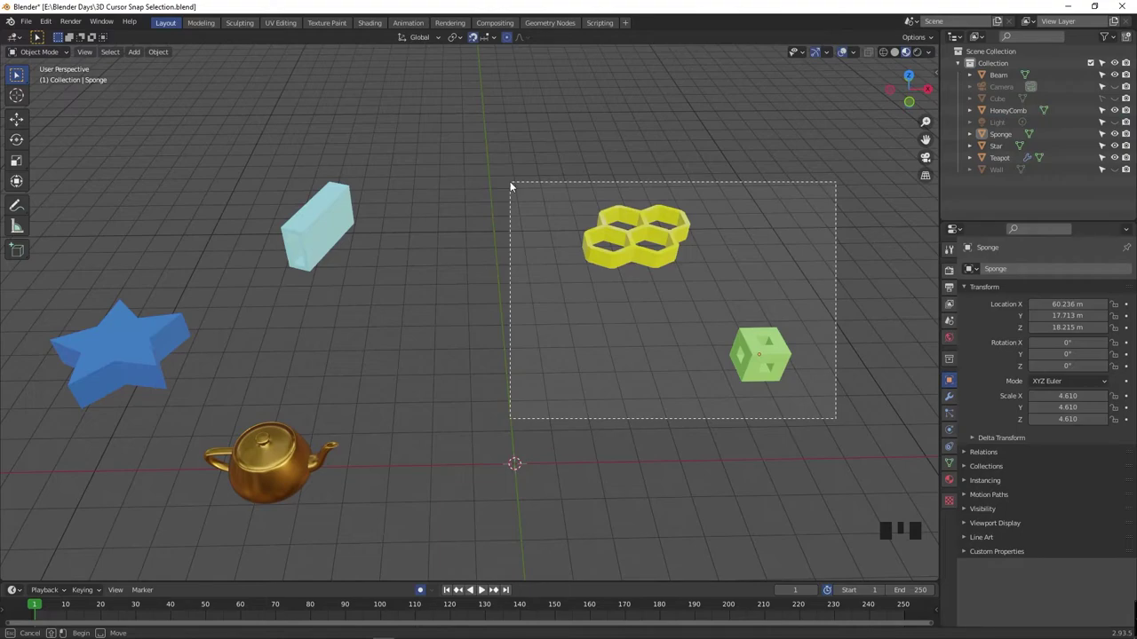
# - Snap the Sponge cube onto the grid at X 60, Y 18, Z 18 m
pyautogui.press('Left')
pyautogui.press('shift+s')
pyautogui.click(775, 357)
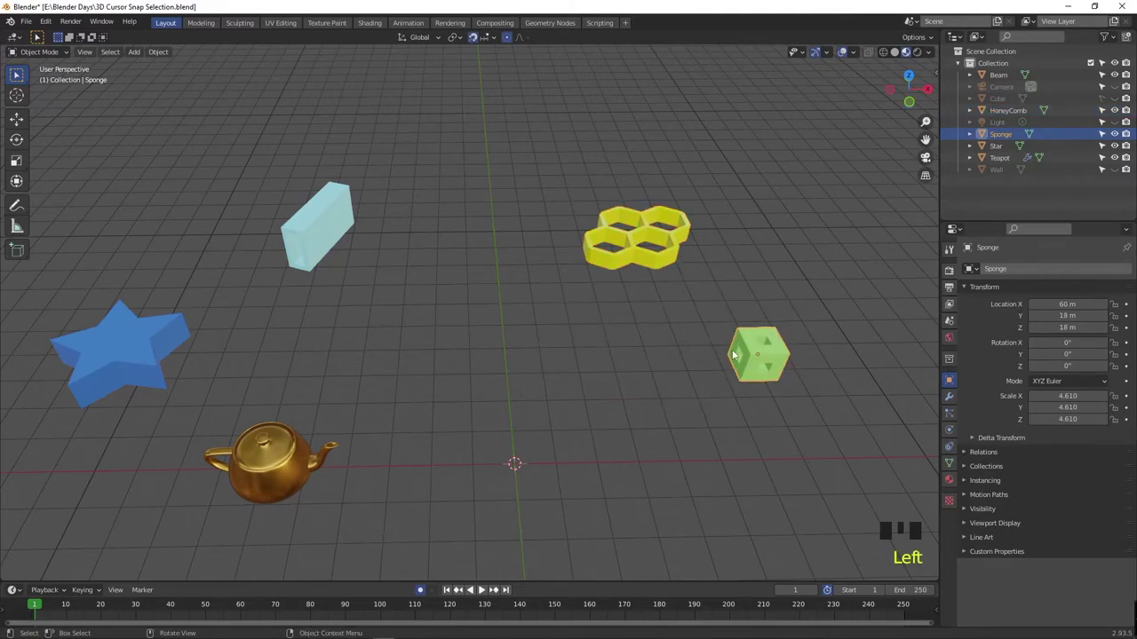
# - Switch the viewport to Top view via the ` view pie
pyautogui.press('Left')
pyautogui.press('Left')
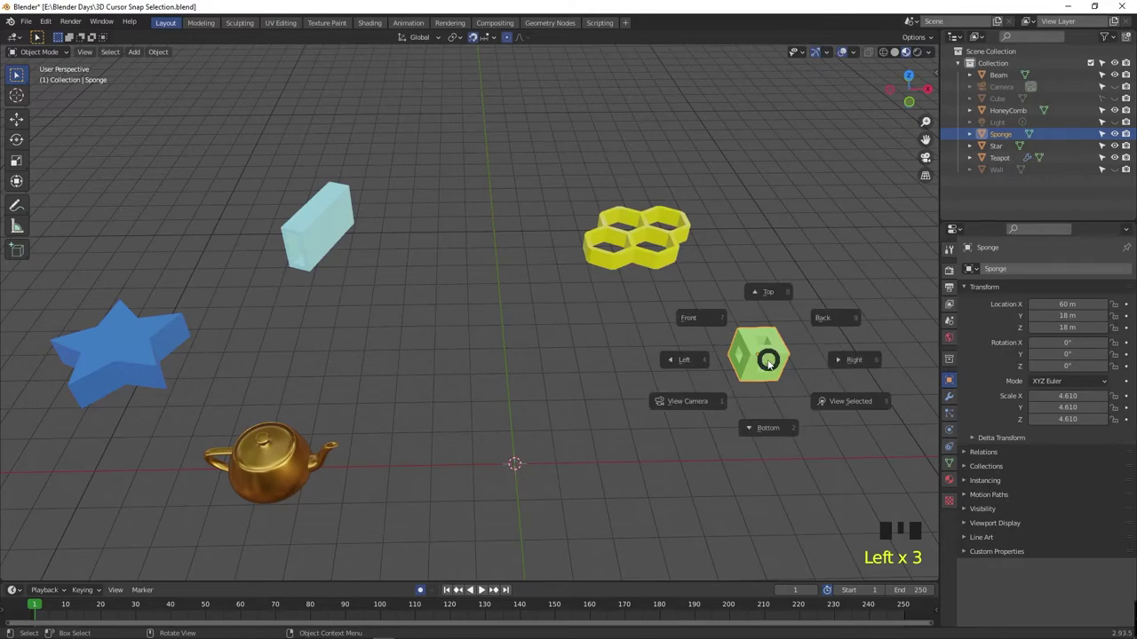
pyautogui.press('`')
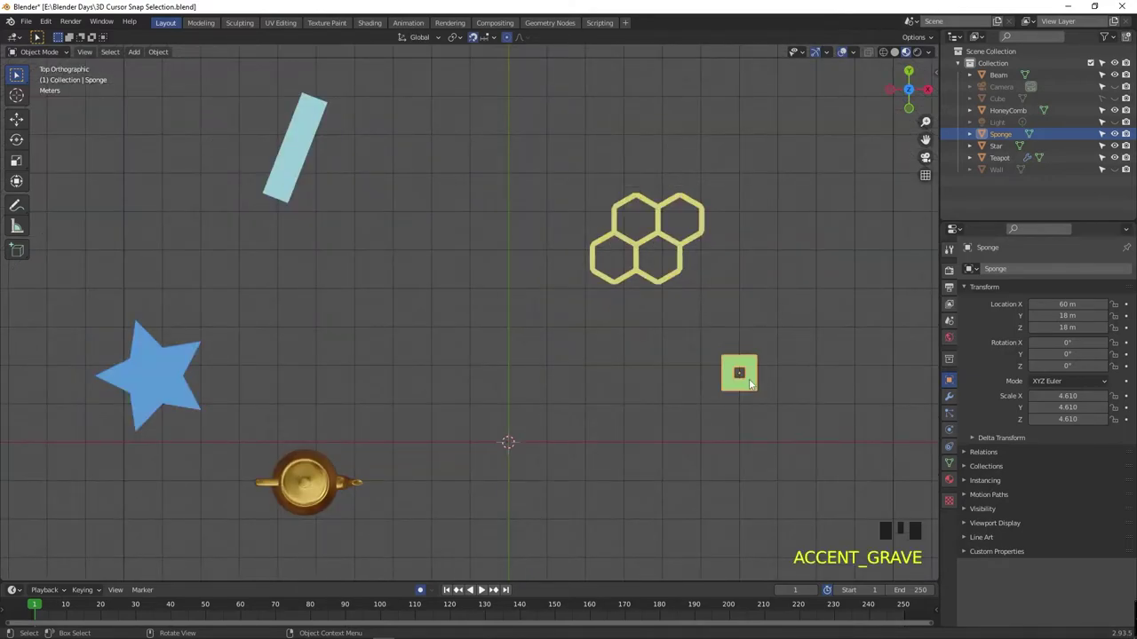
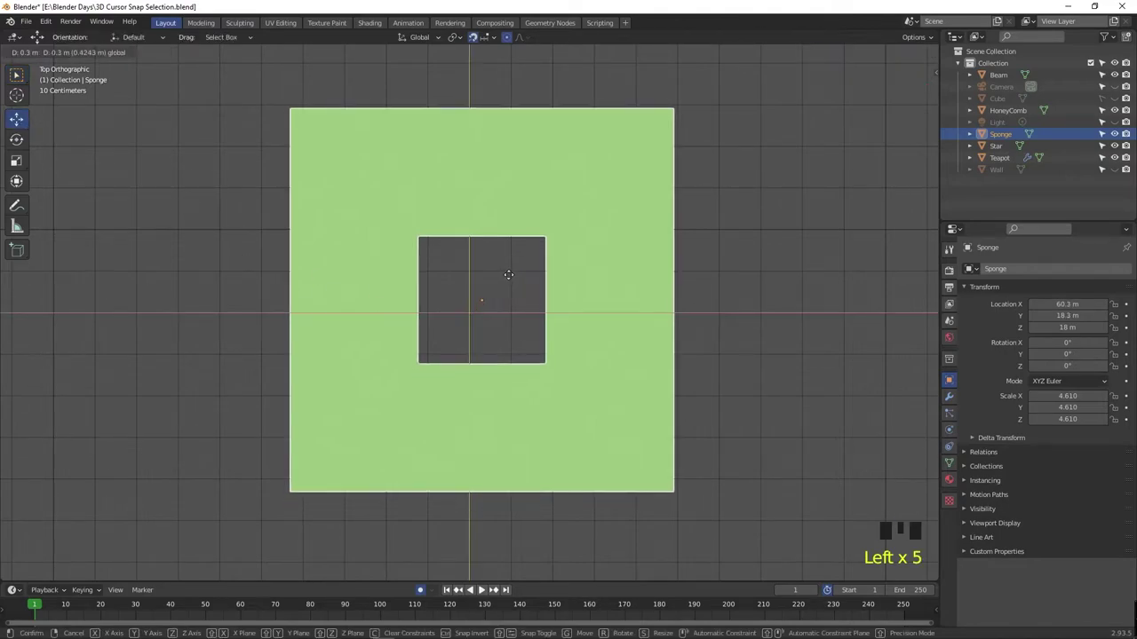
# - Nudge the Sponge off the grid to X 60.5, Y 18.5 m and cancel the snap menu
pyautogui.scroll(-3)
pyautogui.scroll(3)
pyautogui.rightClick(494, 311)
pyautogui.scroll(-3)
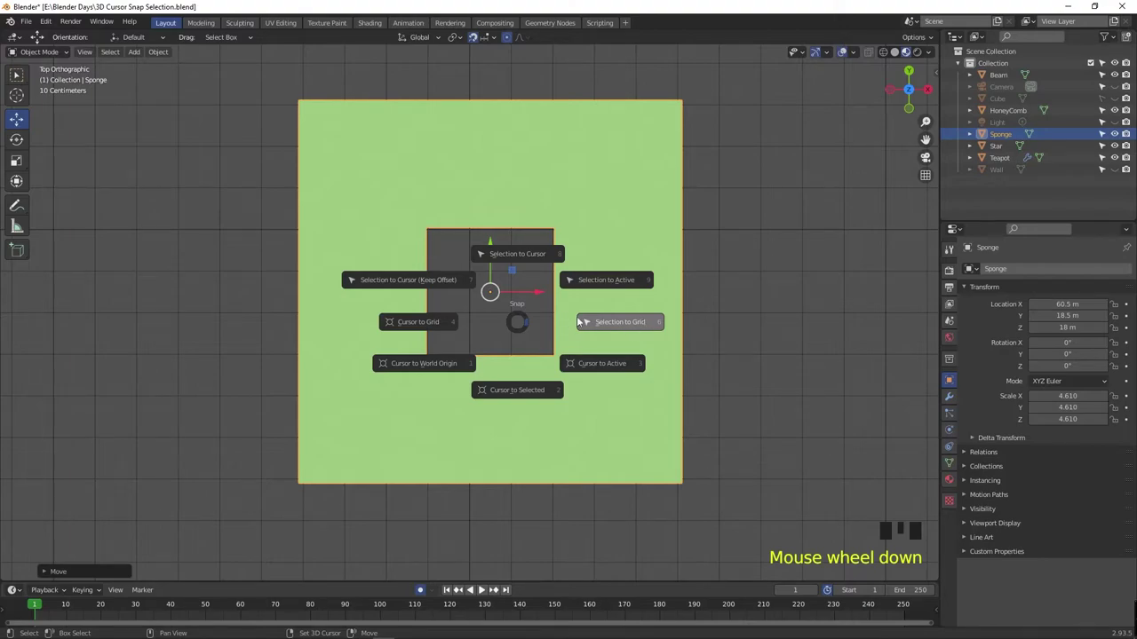
pyautogui.press('shift+s')
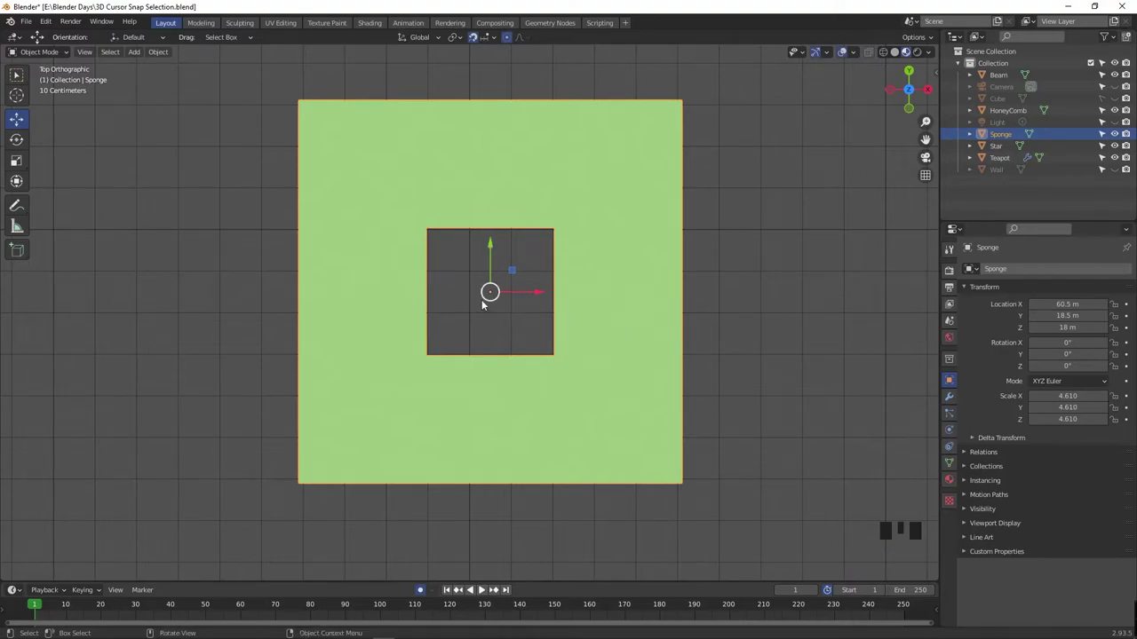
# - Move the Sponge to X 60.242 m, snap it back to grid at X 60, Y 17, Z 18 m
pyautogui.rightClick(513, 319)
pyautogui.rightClick(508, 312)
pyautogui.scroll(3)
pyautogui.scroll(-3)
pyautogui.scroll(-3)
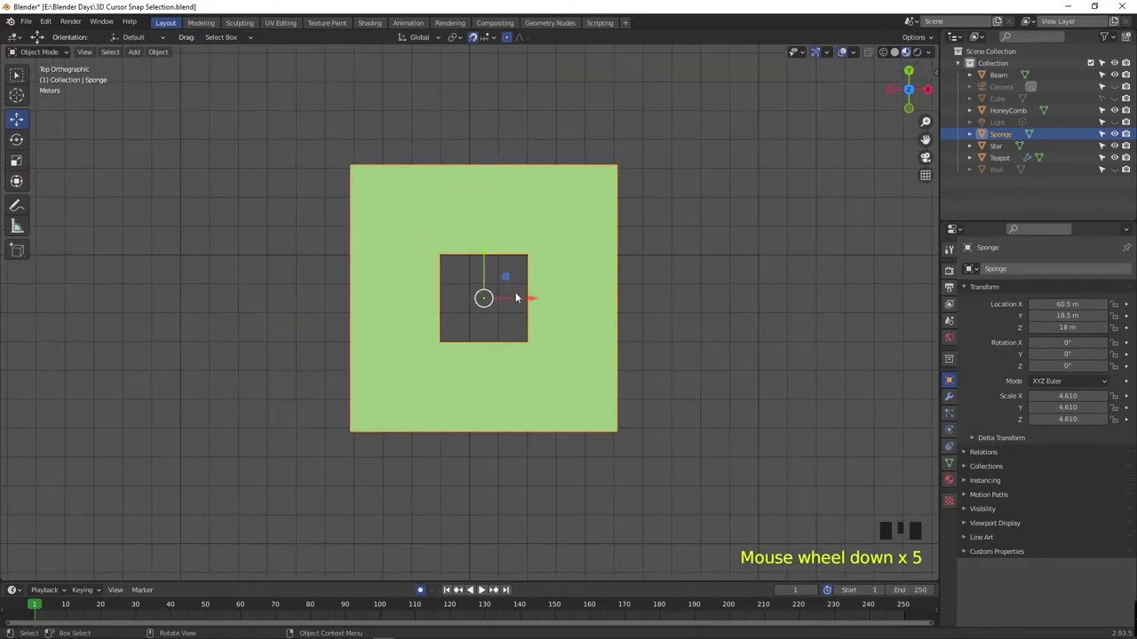
pyautogui.press('shift+s')
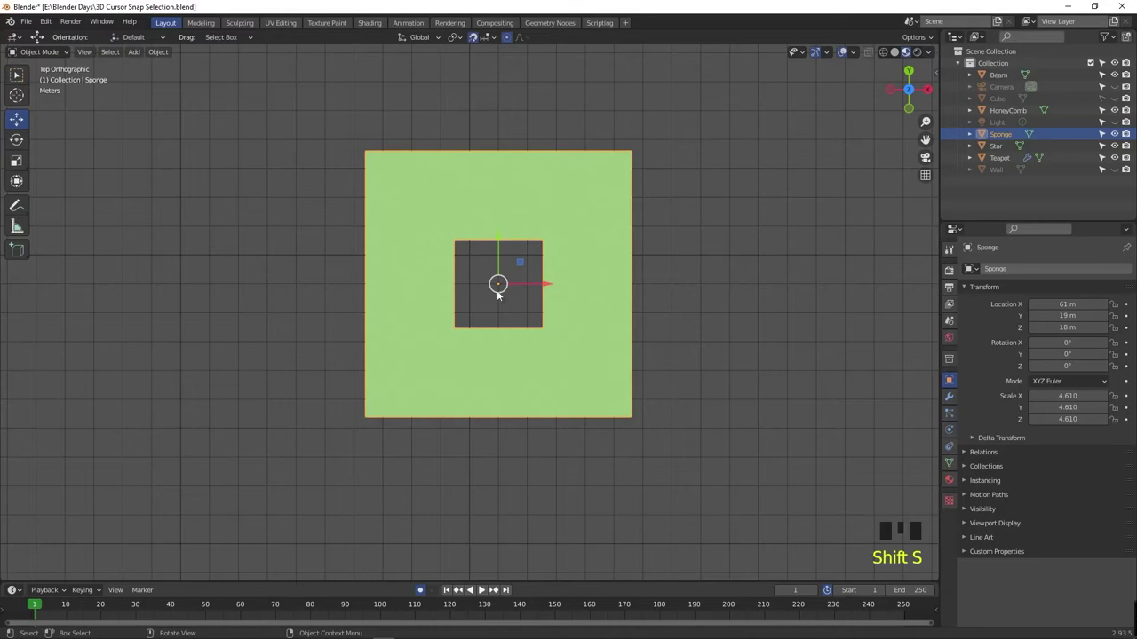
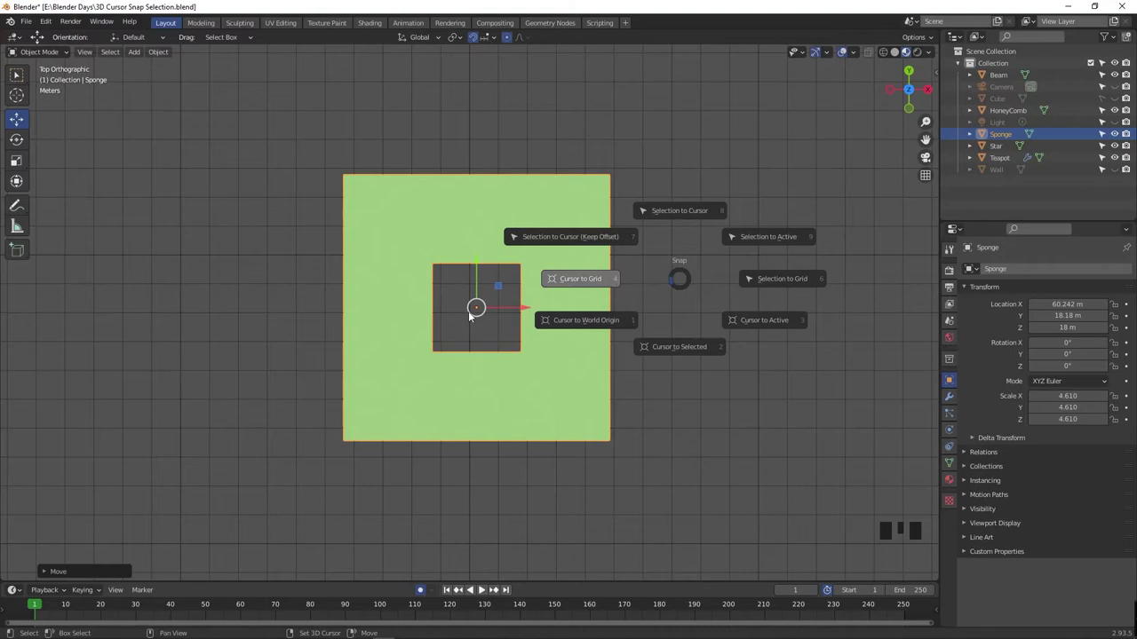
pyautogui.moveTo(610, 365); pyautogui.dragTo(822, 341)
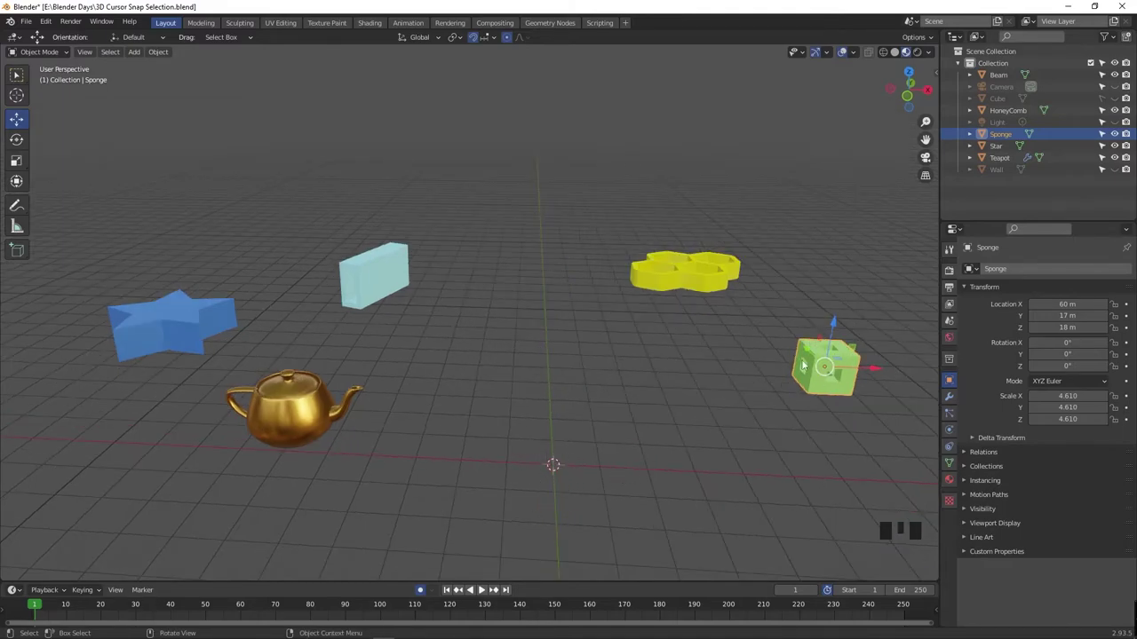
# - Orbit to a lower angle, select the Teapot and snap the 3D cursor to it
pyautogui.press('Left')
pyautogui.press('Left')
pyautogui.press('Left')
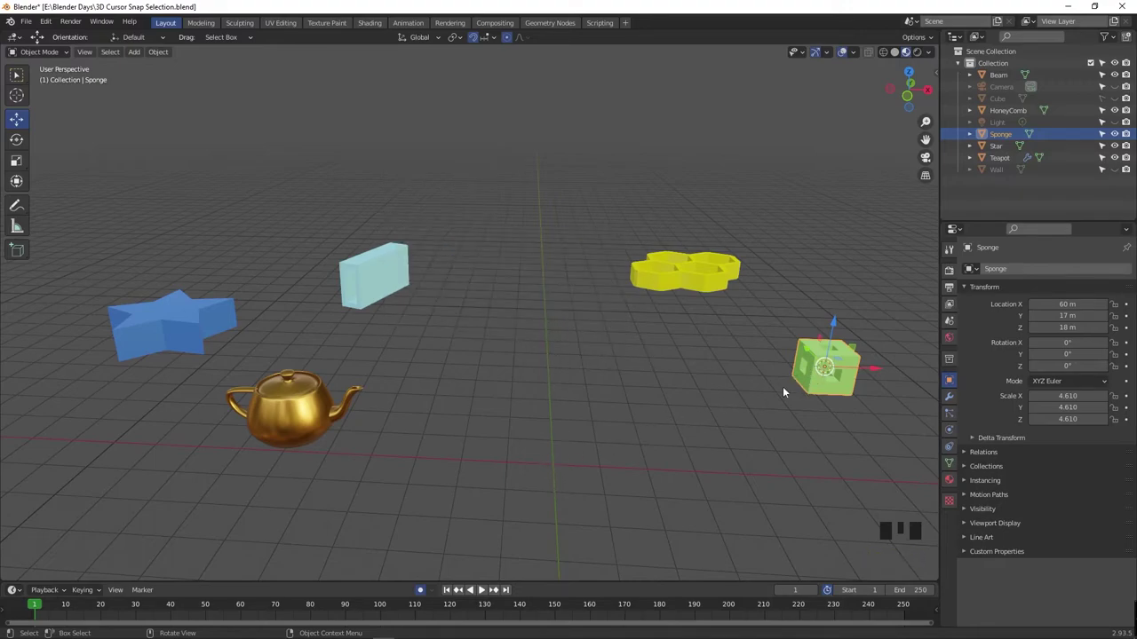
pyautogui.press('shift+z')
pyautogui.moveTo(755, 396); pyautogui.dragTo(590, 378)
pyautogui.press('shift+z')
pyautogui.click(246, 346)
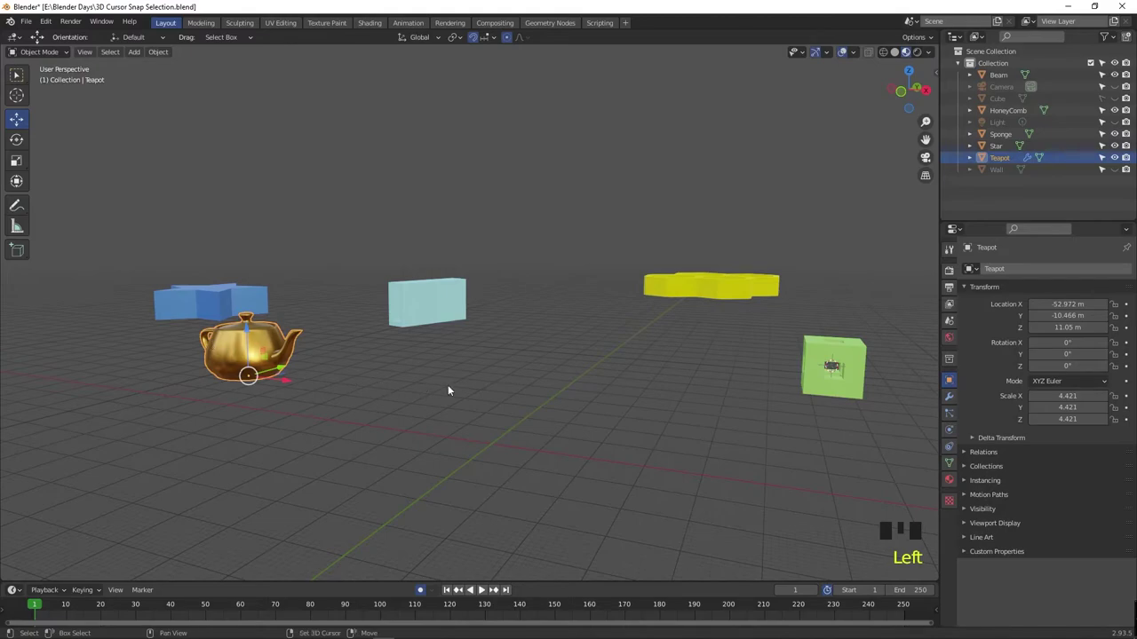
pyautogui.press('shift+s')
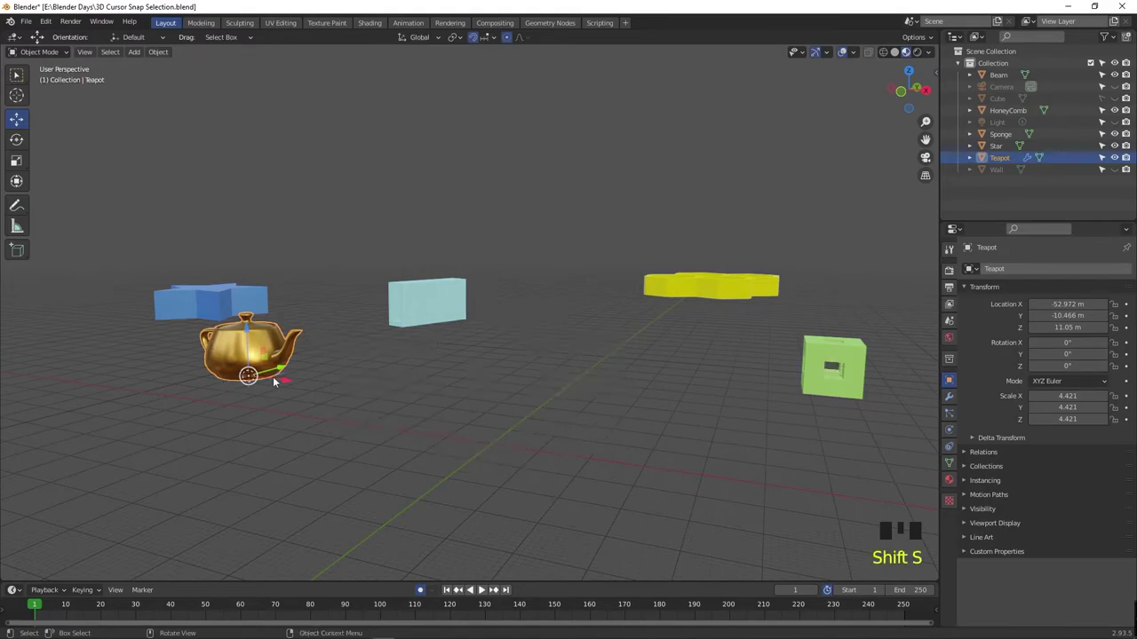
# - Select the Beam and switch the viewport to wireframe display
pyautogui.press('shift+z')
pyautogui.press('shift+z')
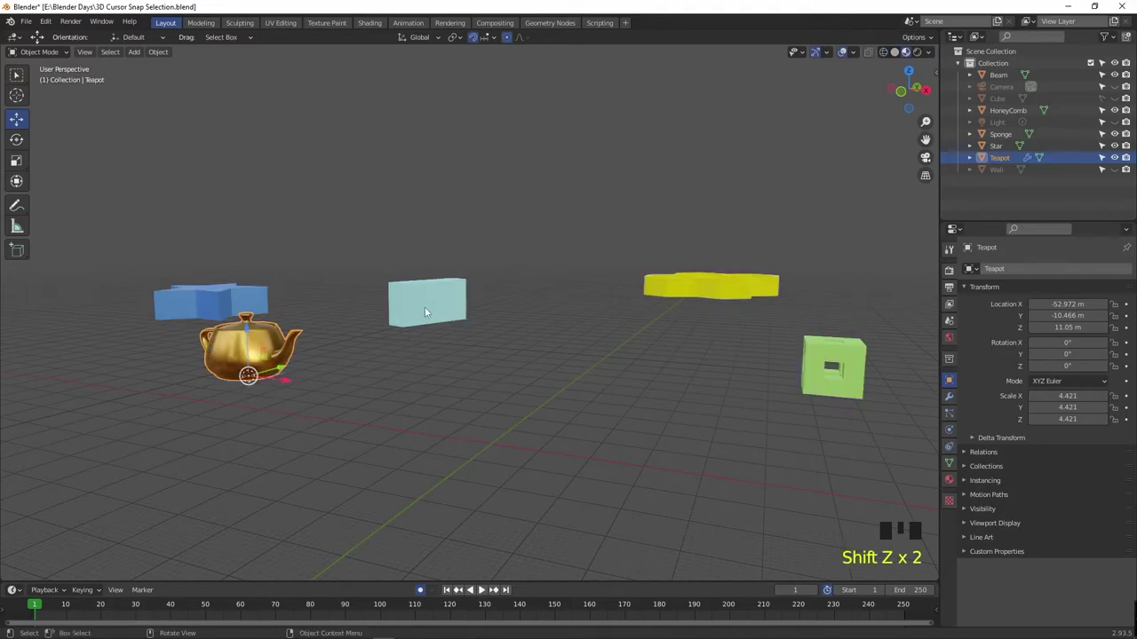
pyautogui.press('Left')
pyautogui.press('shift+z')
pyautogui.press('shift+z')
pyautogui.press('shift+z')
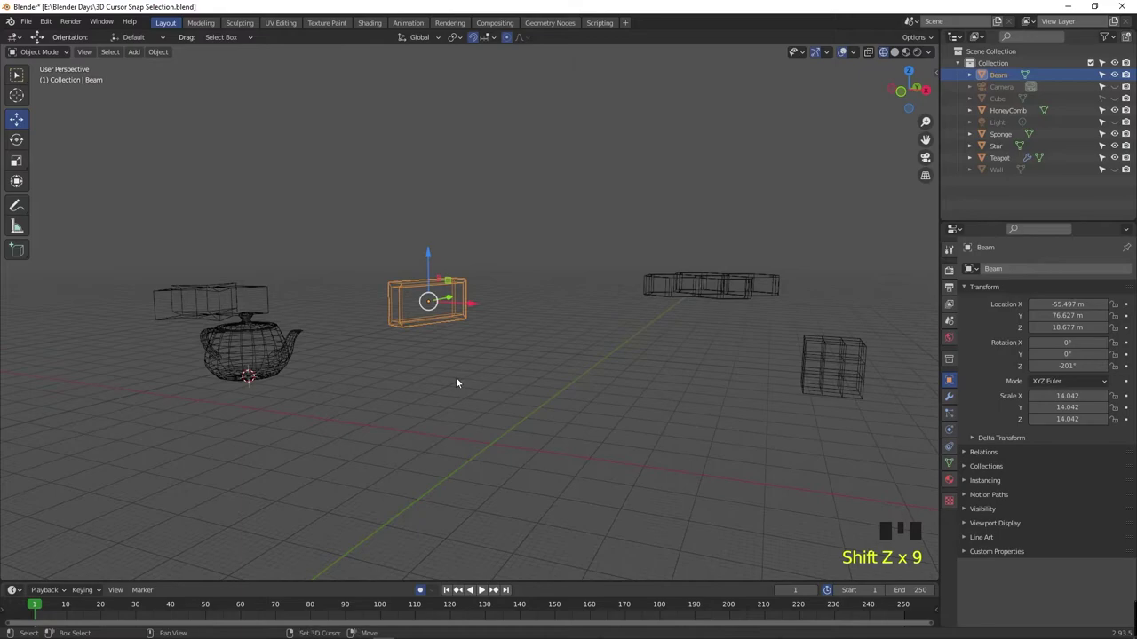
# - Return to solid shading, select the Star and snap the 3D cursor to its centre
pyautogui.press('shift+s')
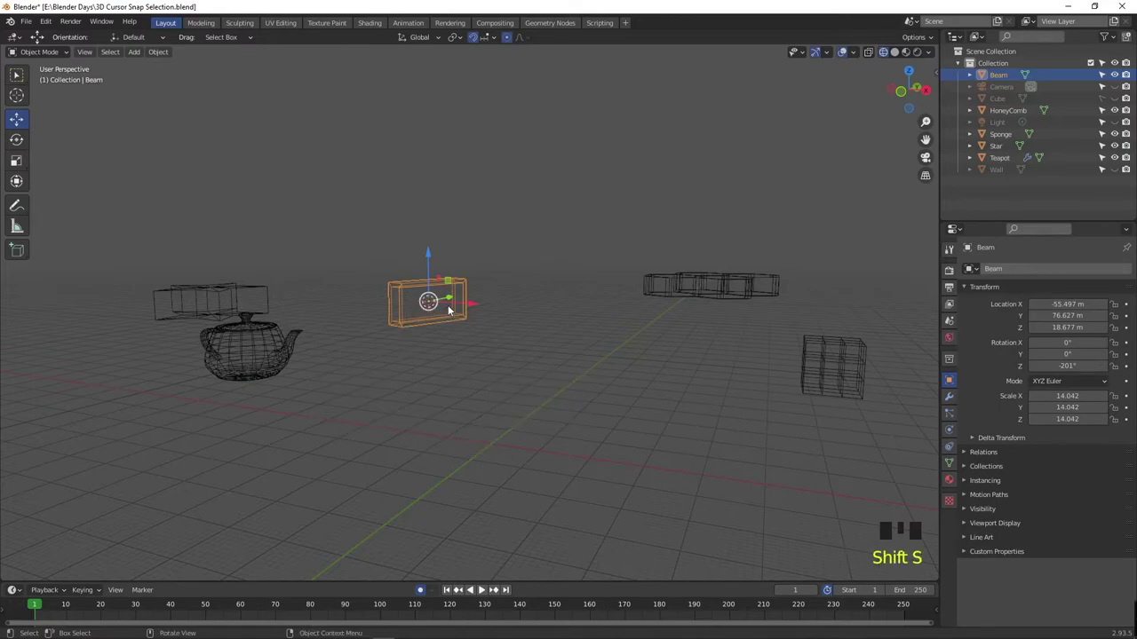
pyautogui.moveTo(460, 401); pyautogui.dragTo(224, 360)
pyautogui.click(225, 360)
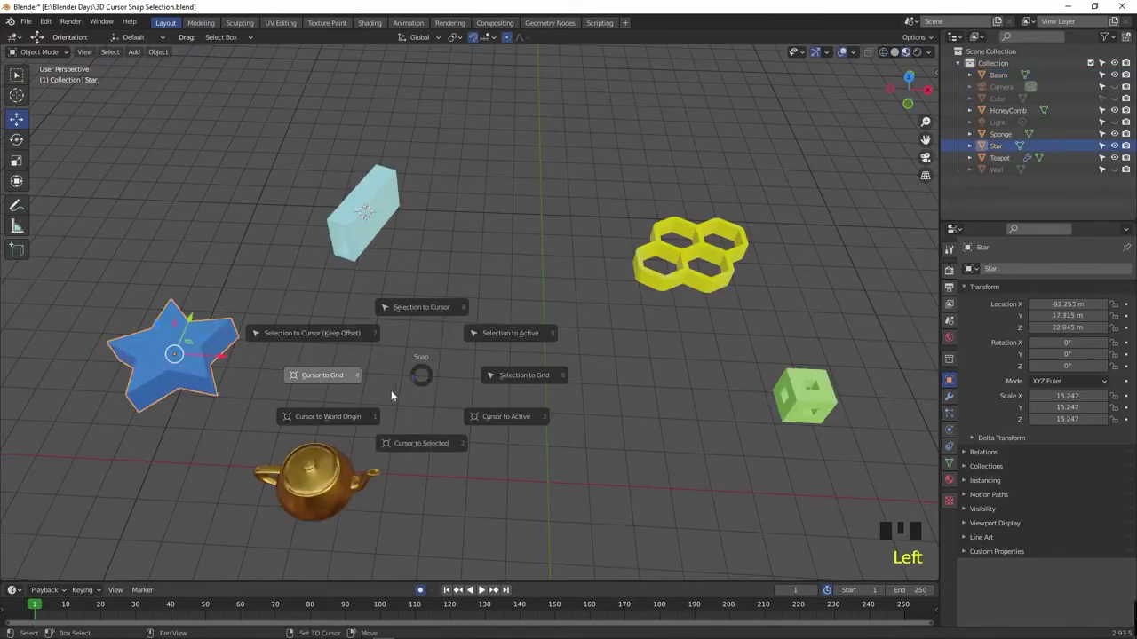
pyautogui.press('shift+s')
pyautogui.moveTo(531, 446); pyautogui.dragTo(174, 322)
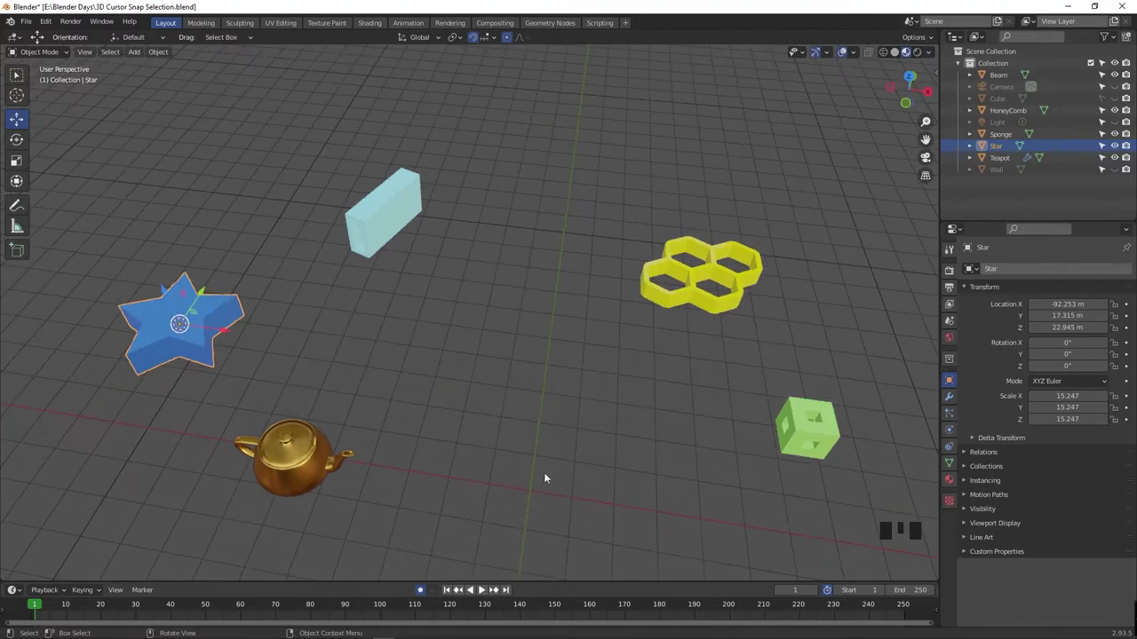
# - Send the 3D cursor back to the world origin and reselect the Star
pyautogui.press('shift+s')
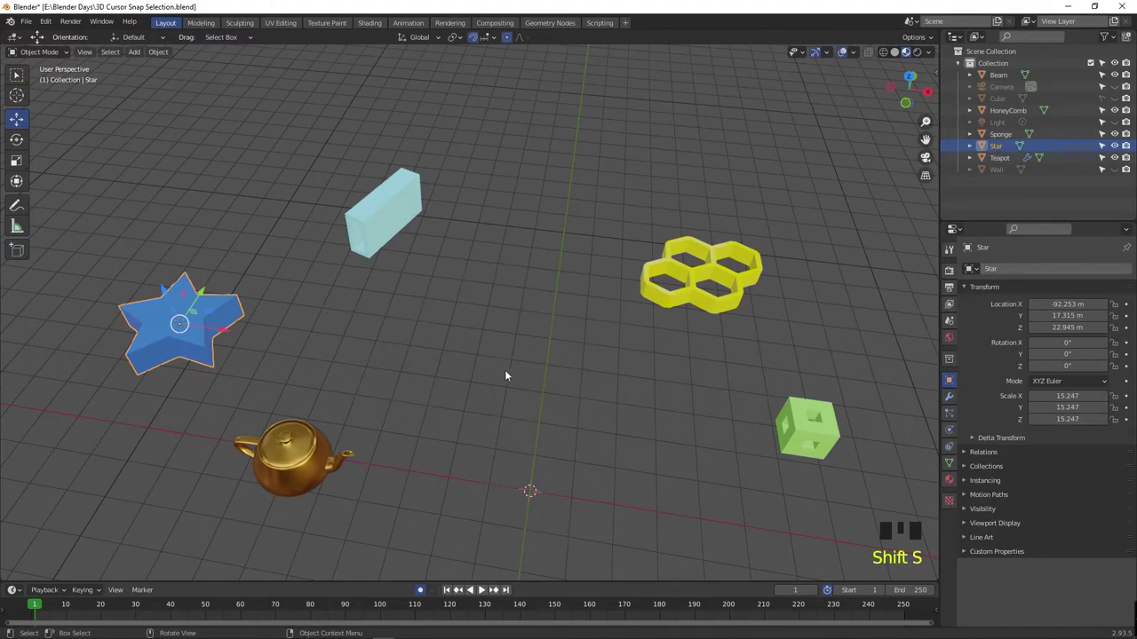
pyautogui.click(511, 377)
pyautogui.moveTo(586, 392); pyautogui.dragTo(196, 320)
pyautogui.click(196, 320)
pyautogui.press('shift+s')
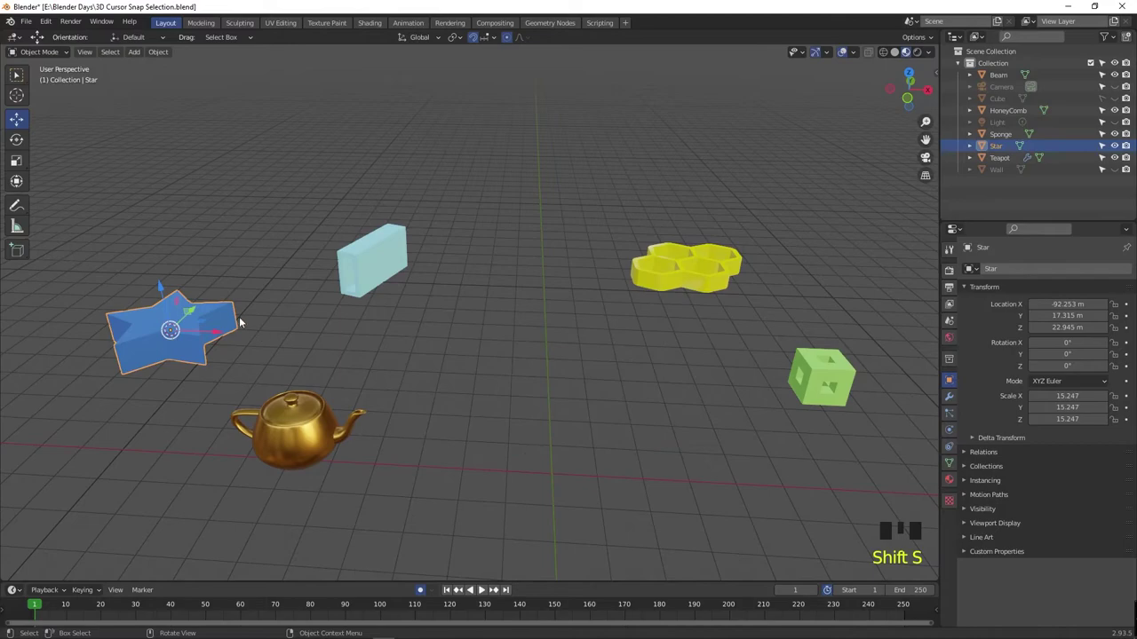
# - Select the Star and Beam together and snap the 3D cursor between them
pyautogui.click(373, 277)
pyautogui.press('shift+s')
pyautogui.click(179, 326)
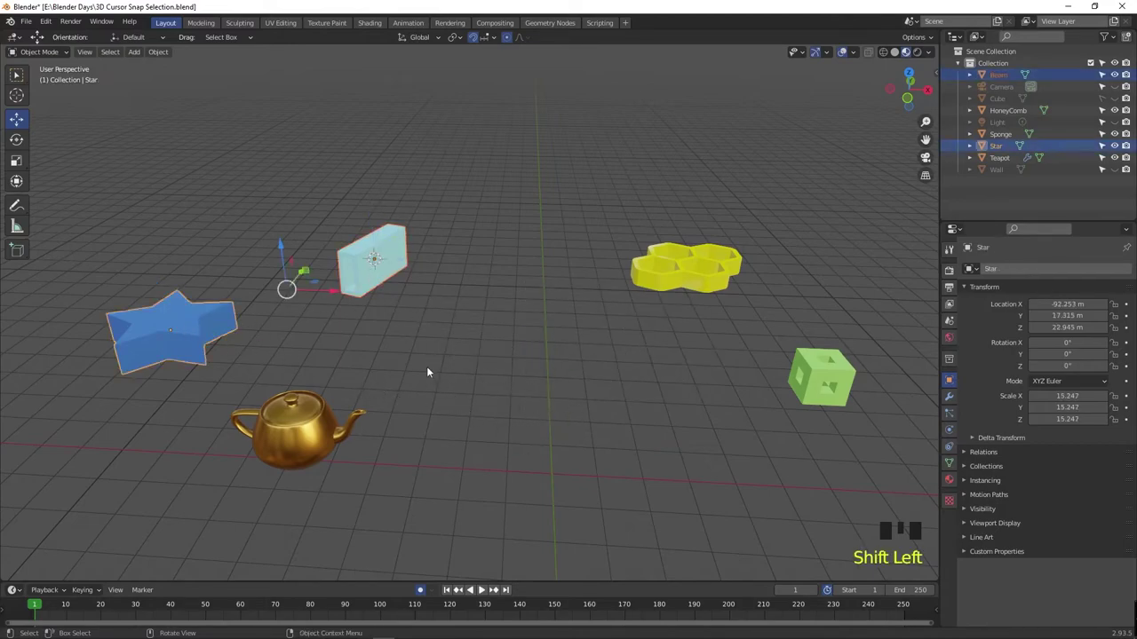
pyautogui.moveTo(434, 398); pyautogui.dragTo(395, 417)
pyautogui.press('shift+s')
pyautogui.click(342, 352)
pyautogui.click(187, 318)
pyautogui.click(383, 227)
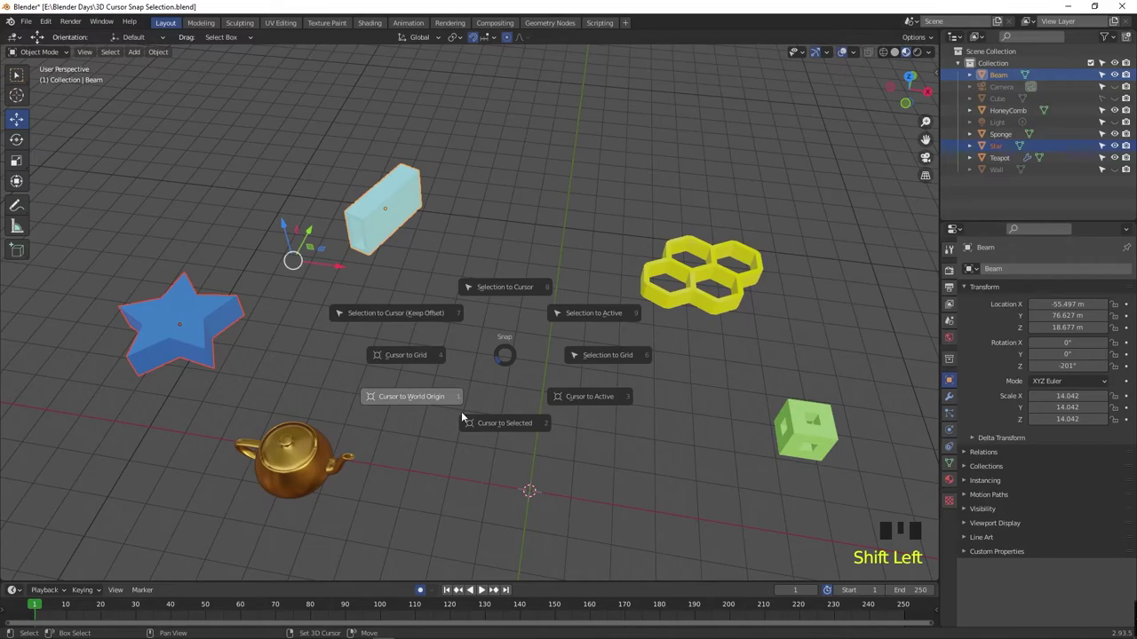
pyautogui.press('shift+s')
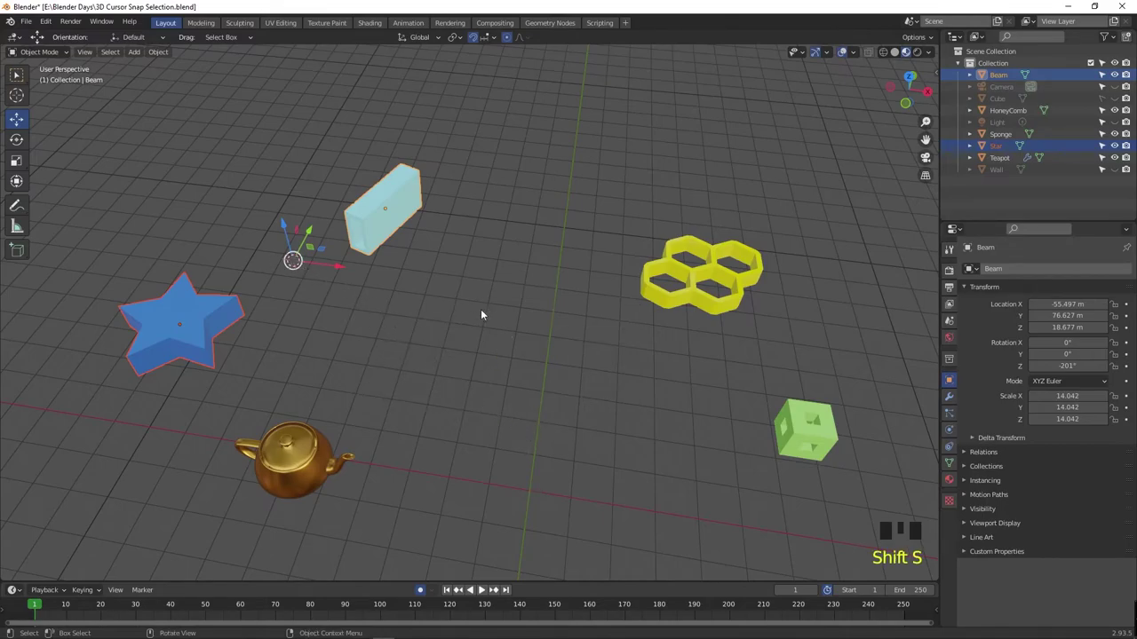
# - Add the HoneyComb, snap the cursor to the three objects' midpoint, then select the Teapot alone
pyautogui.click(494, 302)
pyautogui.click(201, 323)
pyautogui.click(380, 212)
pyautogui.click(693, 266)
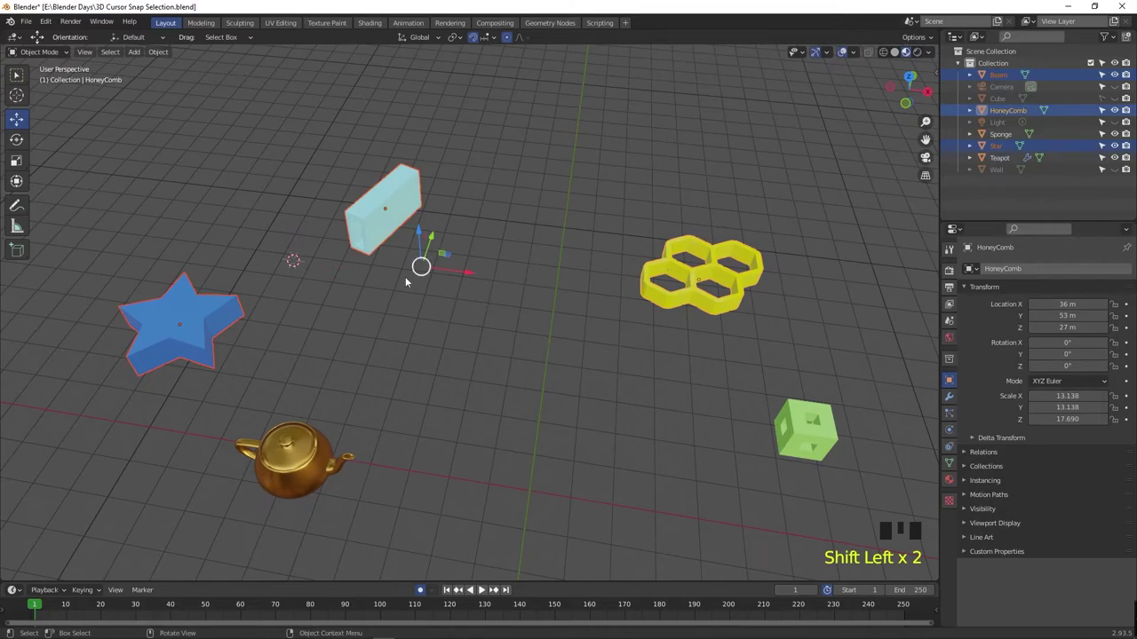
pyautogui.moveTo(529, 321); pyautogui.dragTo(534, 388)
pyautogui.press('shift+s')
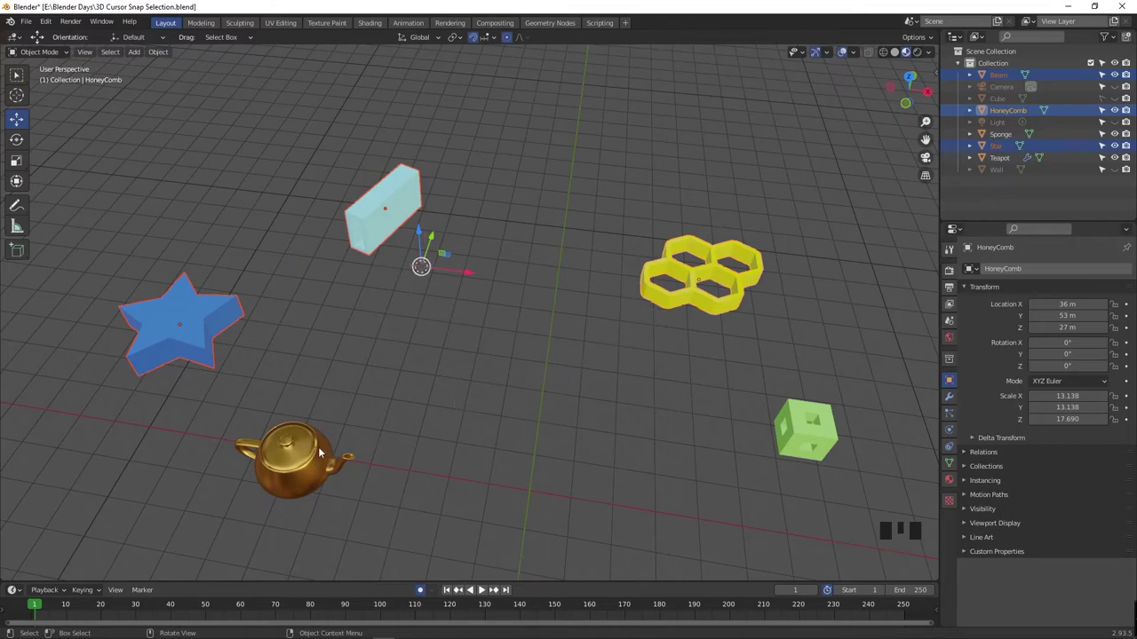
pyautogui.click(315, 456)
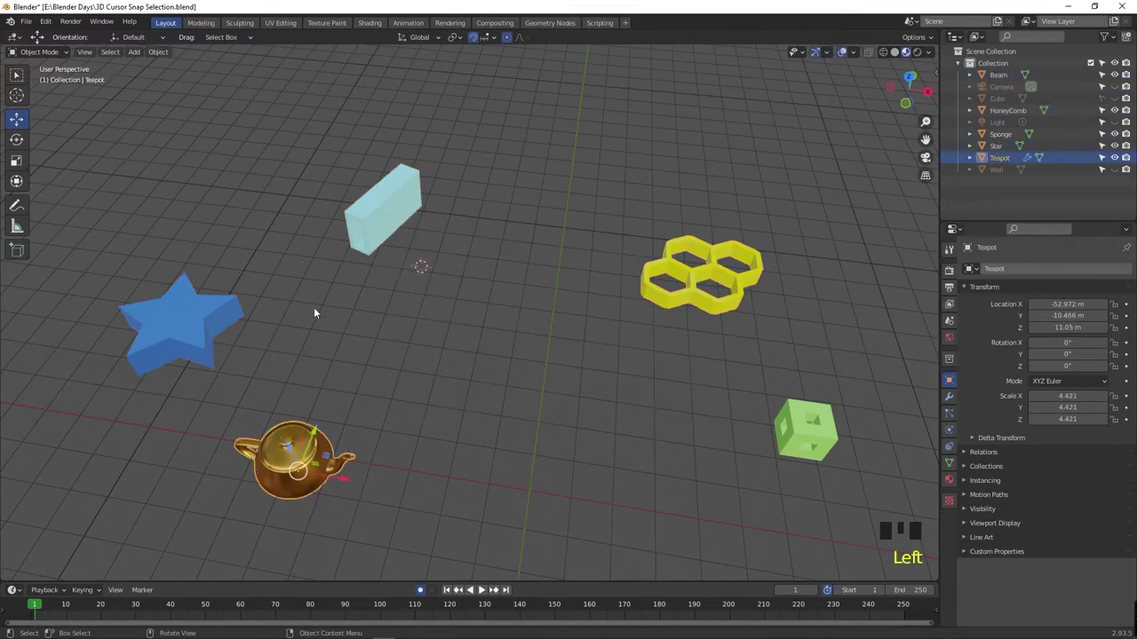
# - Snap the 3D cursor to all objects' middle, then to the HoneyComb's and the Beam's centres
pyautogui.press('a')
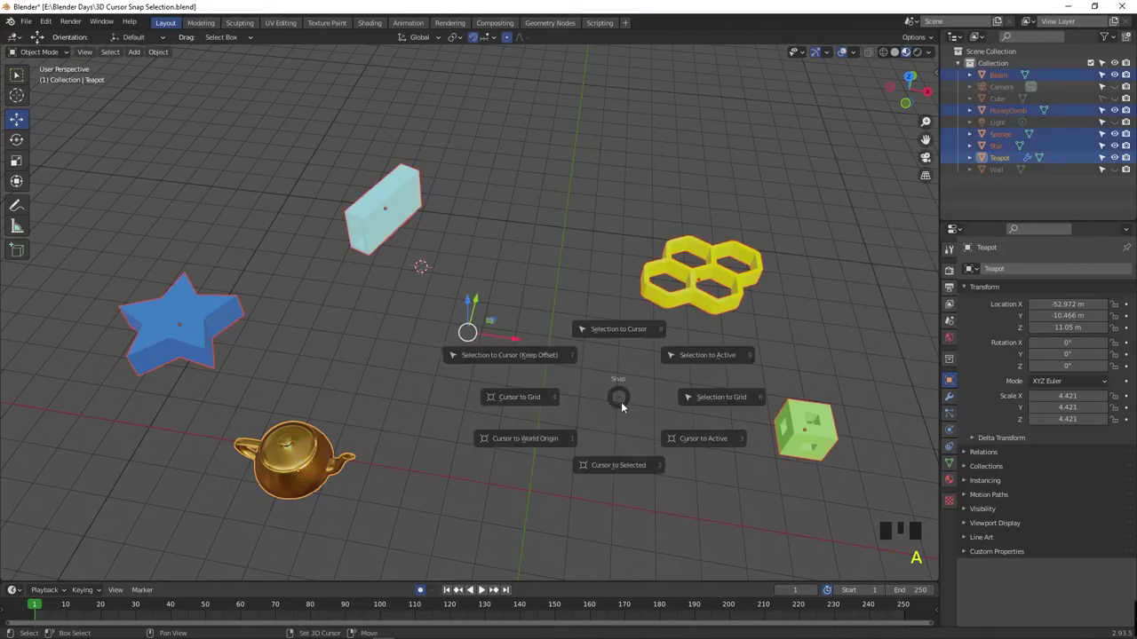
pyautogui.press('shift+s')
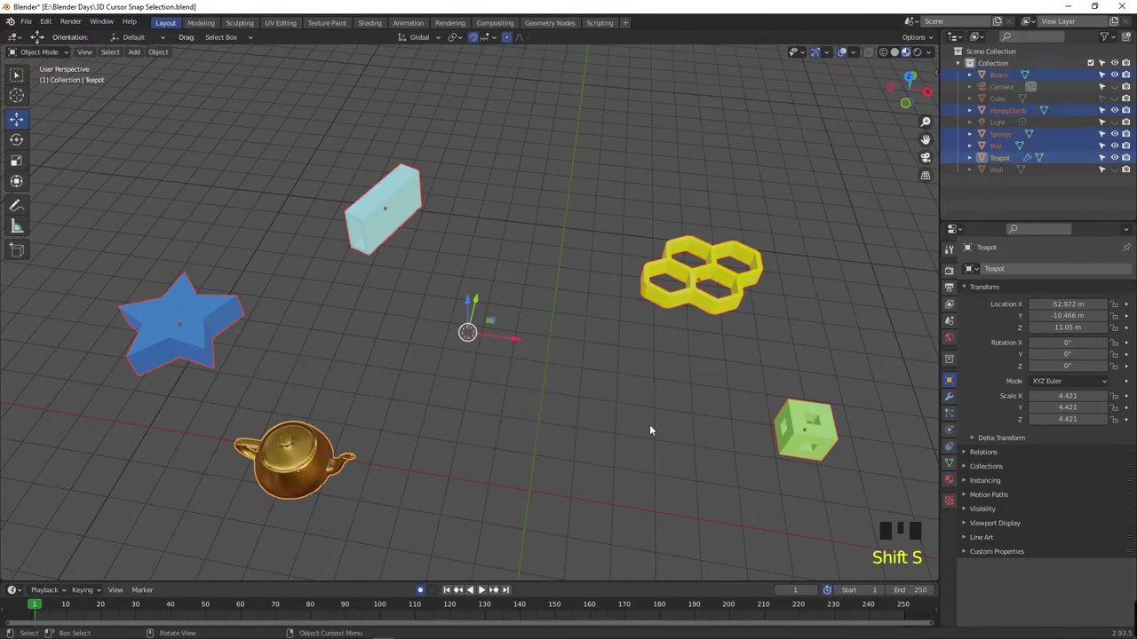
pyautogui.click(675, 434)
pyautogui.click(715, 268)
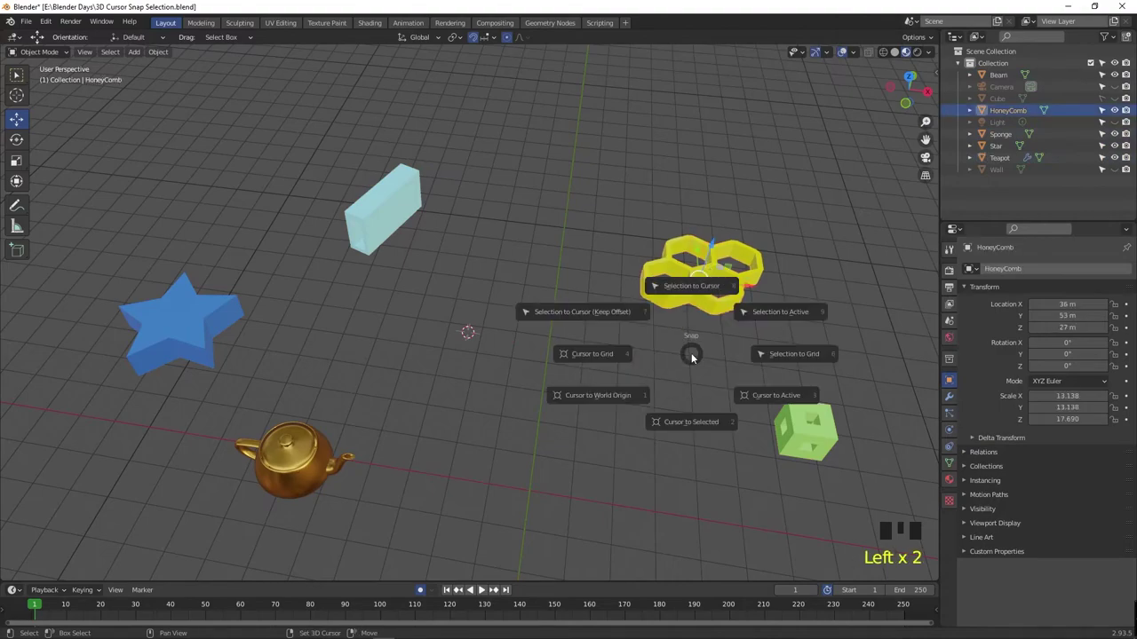
pyautogui.press('shift+s')
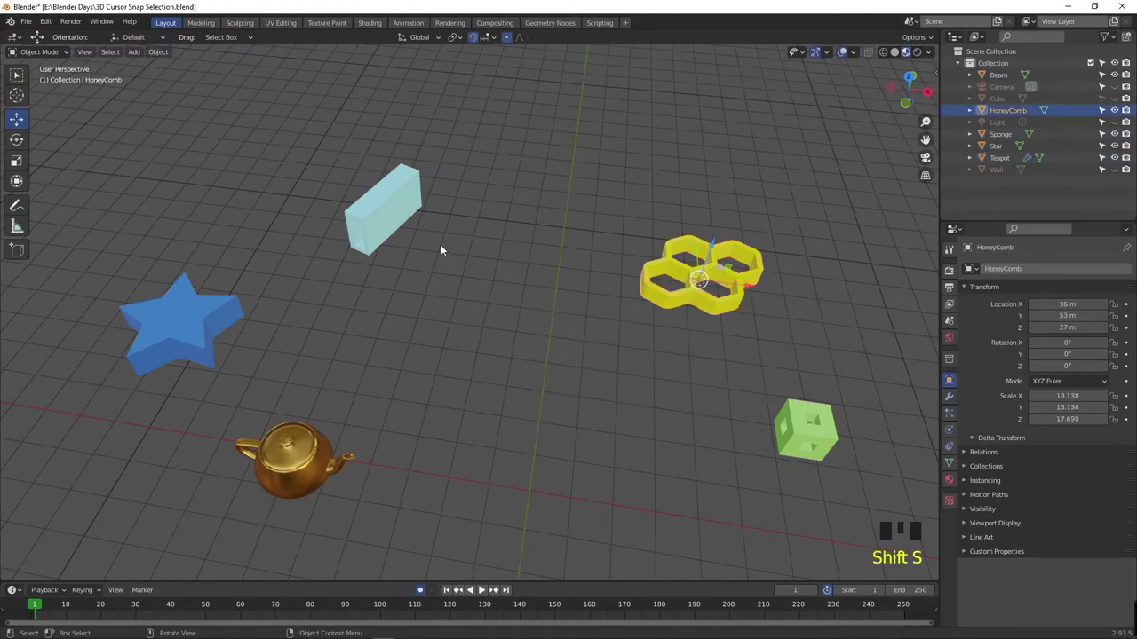
pyautogui.click(411, 207)
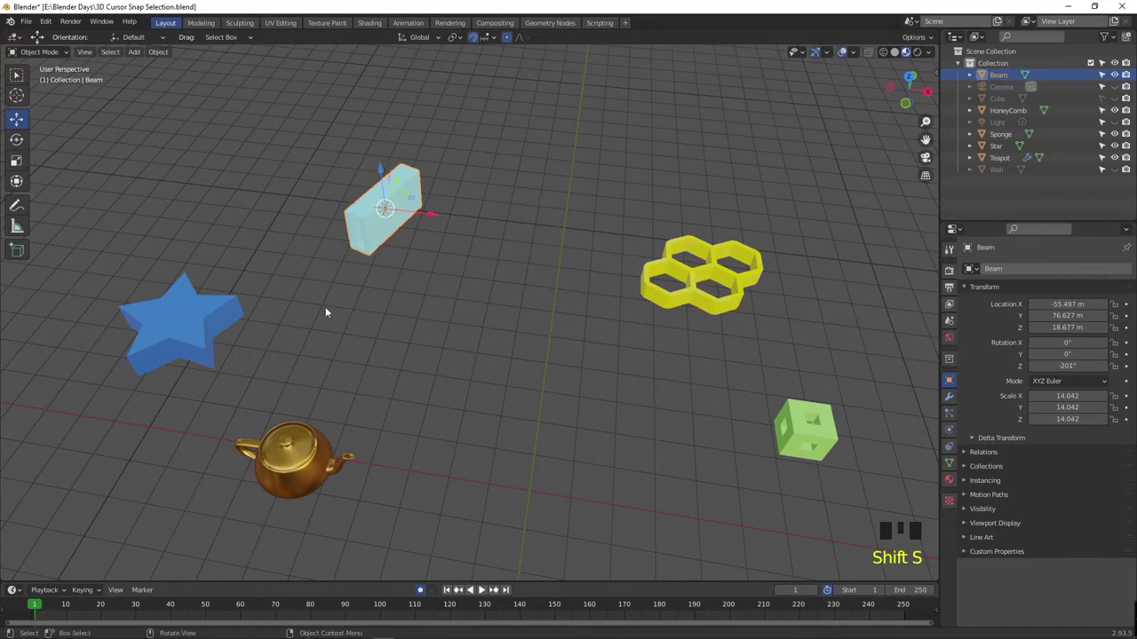
pyautogui.press('shift+s')
# - Try Selection to Cursor on the Star and inspect the result from another angle
pyautogui.moveTo(501, 444); pyautogui.dragTo(418, 439)
pyautogui.press('shift+s')
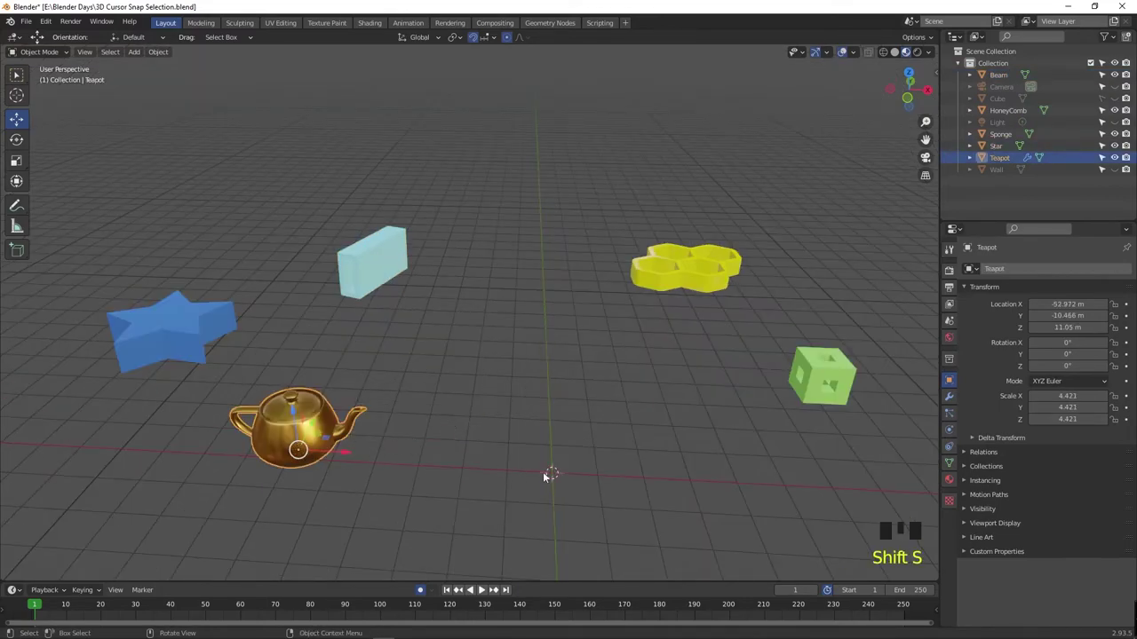
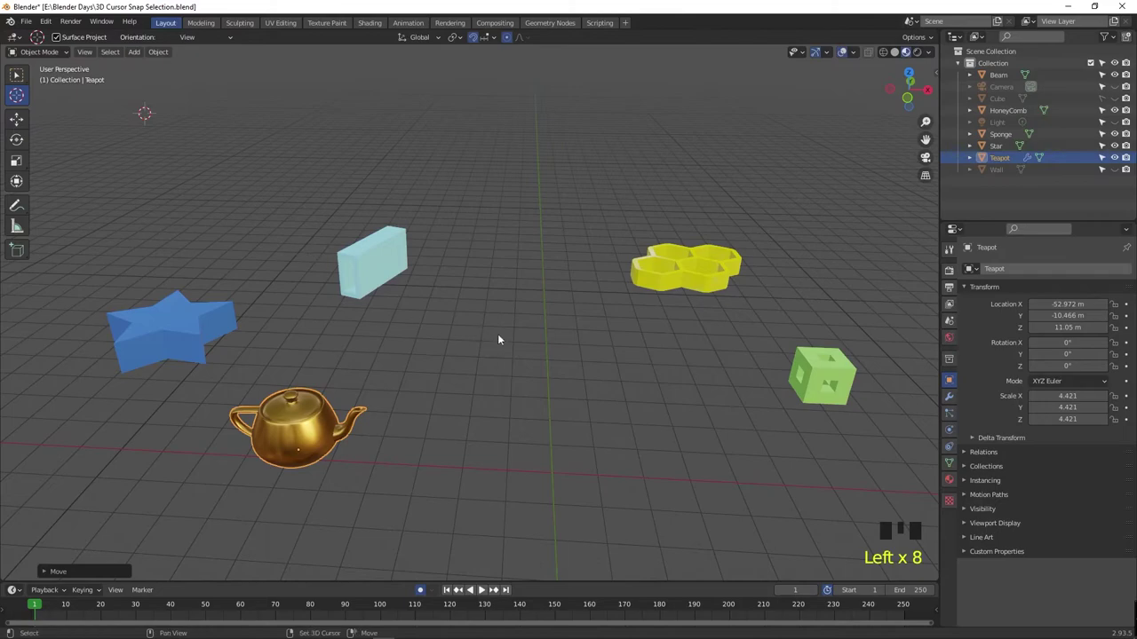
pyautogui.press('shift+s')
pyautogui.moveTo(96, 188); pyautogui.dragTo(230, 323)
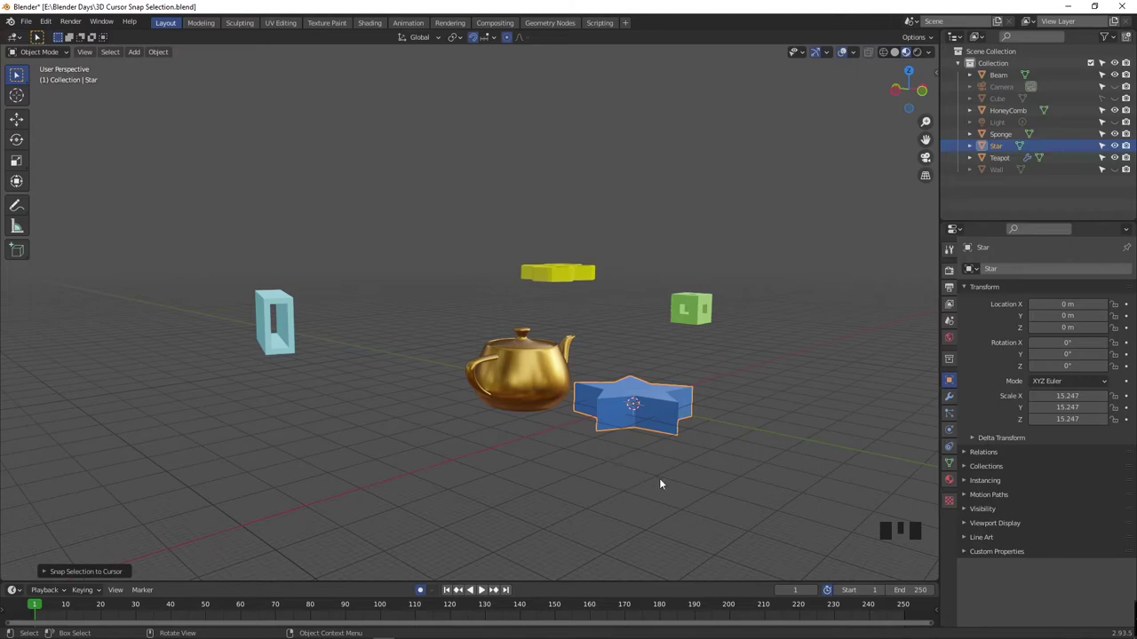
pyautogui.moveTo(636, 486); pyautogui.dragTo(617, 498)
# - Undo the Star's move, reset the cursor to the world origin and snap the Beam there
pyautogui.press('ctrl+z')
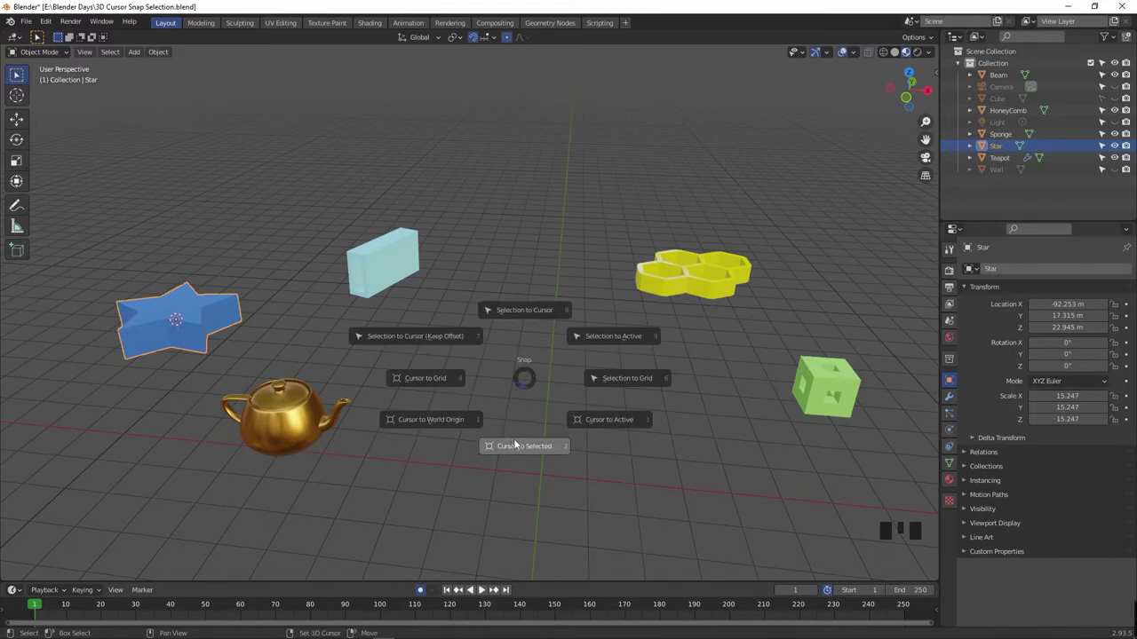
pyautogui.press('shift+s')
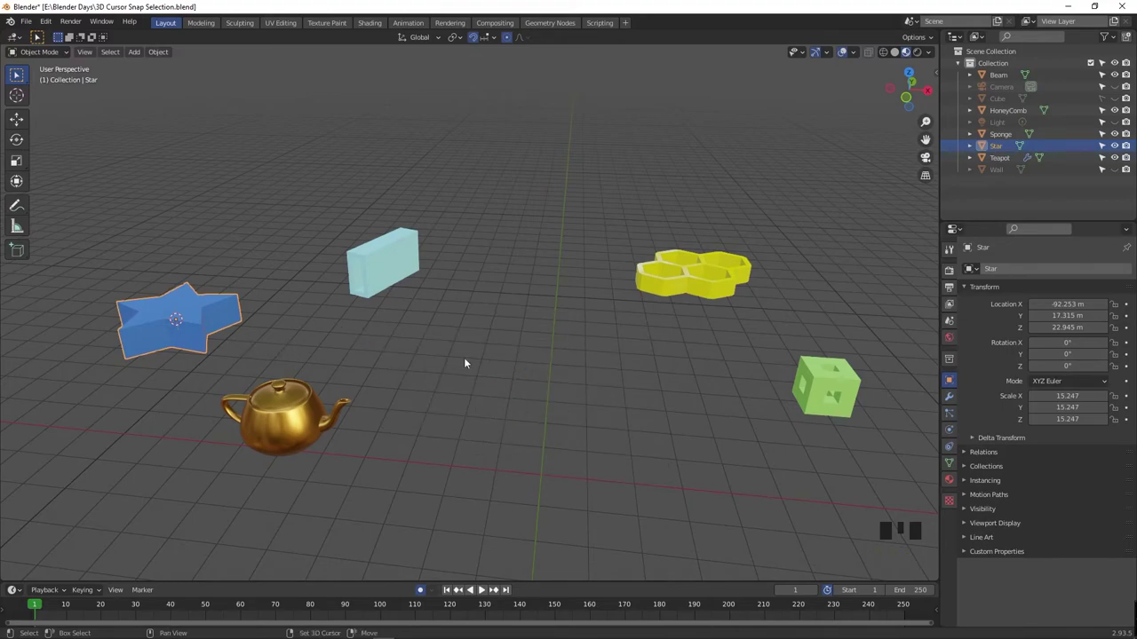
pyautogui.press('shift+s')
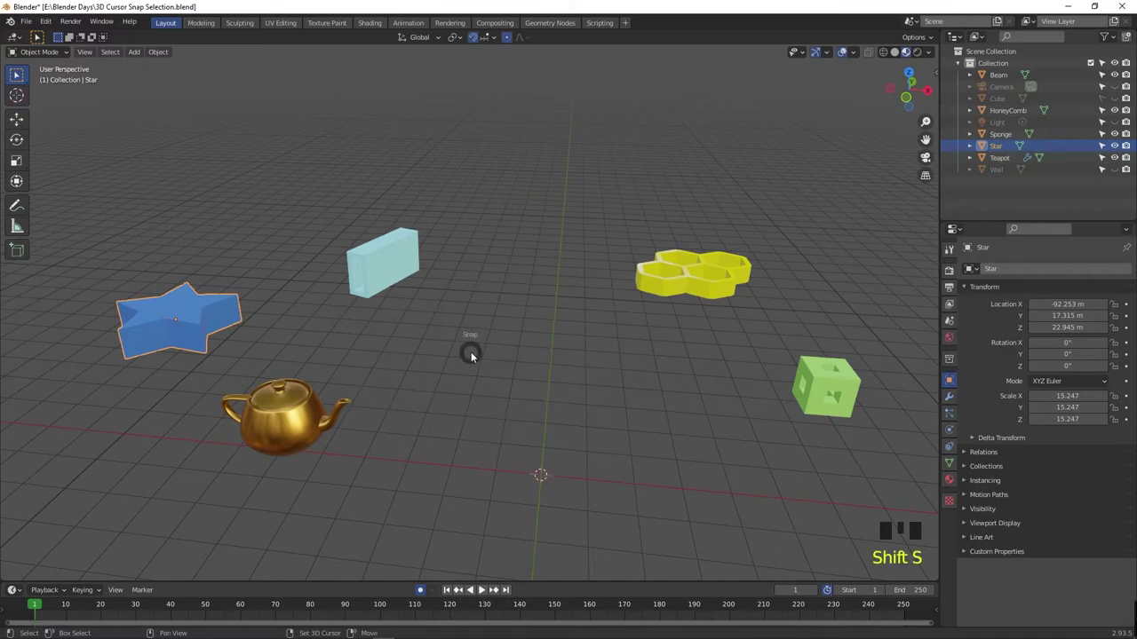
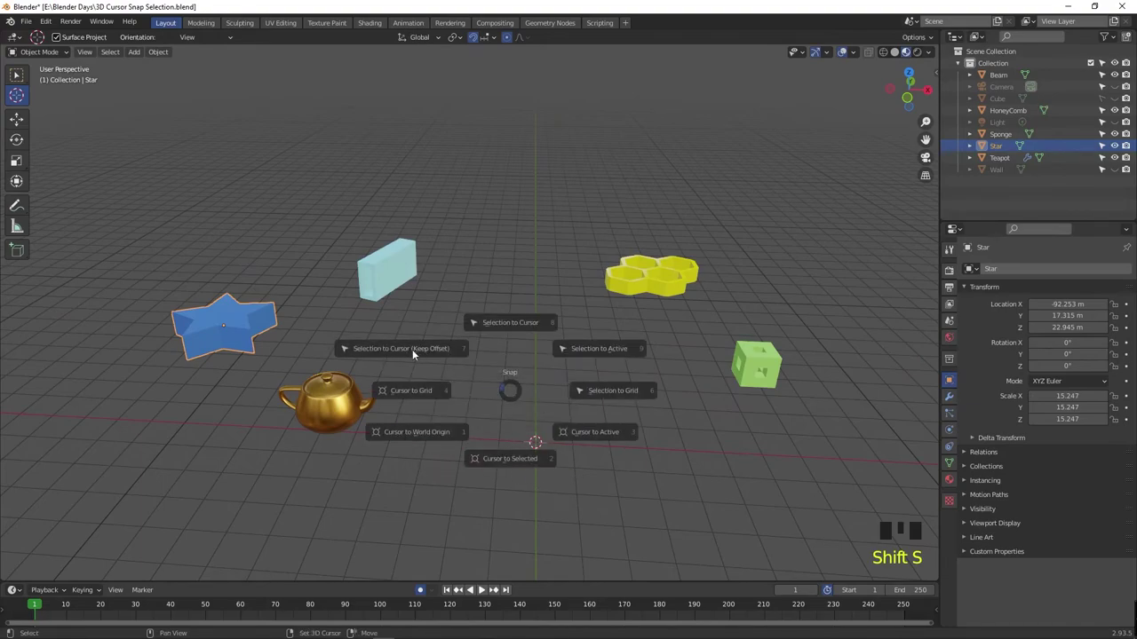
pyautogui.moveTo(25, 81); pyautogui.dragTo(399, 267)
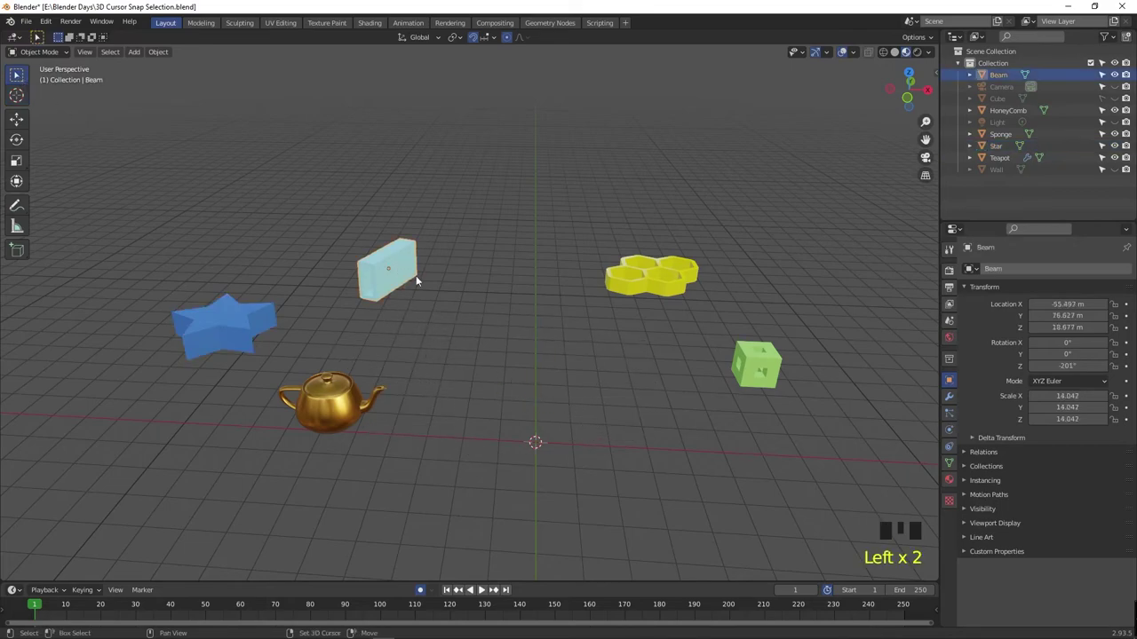
pyautogui.press('shift+s')
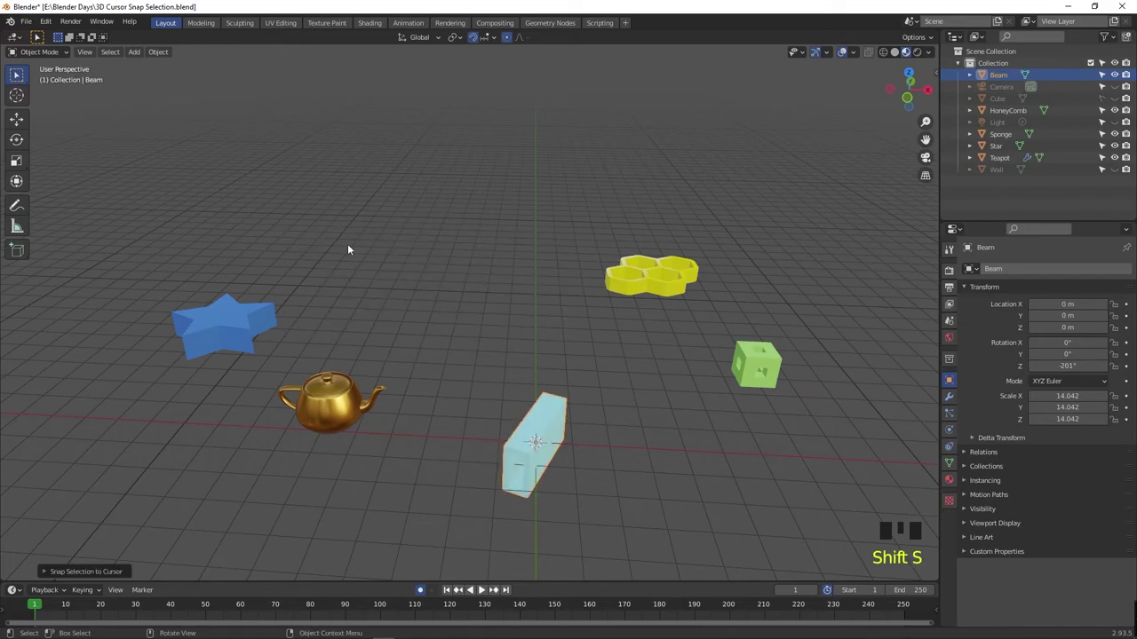
pyautogui.scroll(3)
pyautogui.click(282, 248)
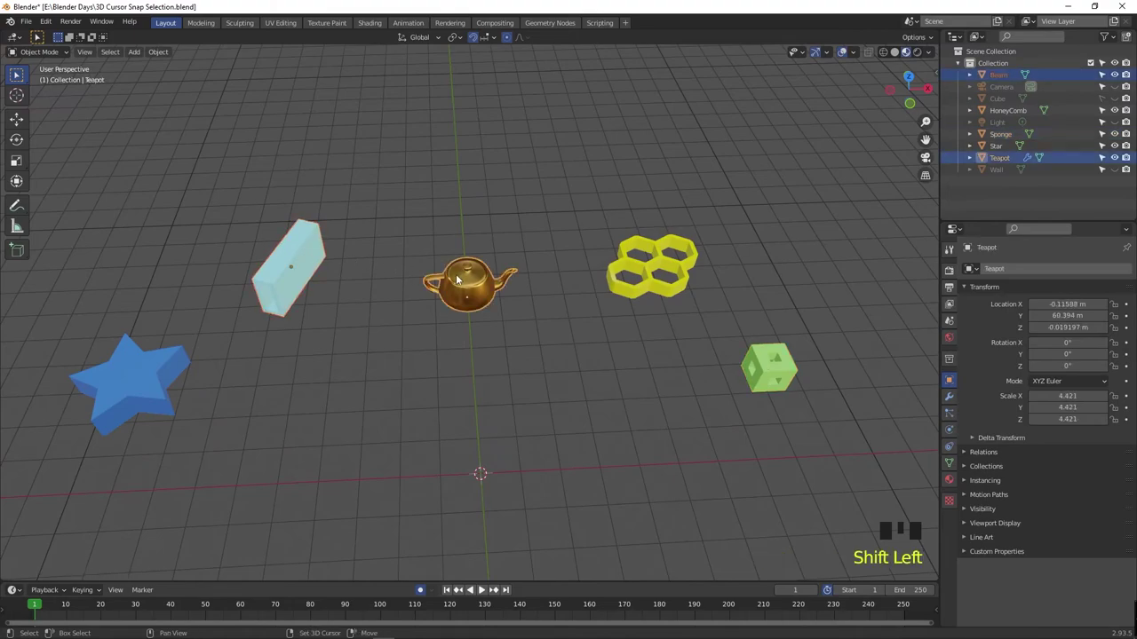
pyautogui.press('shift+s')
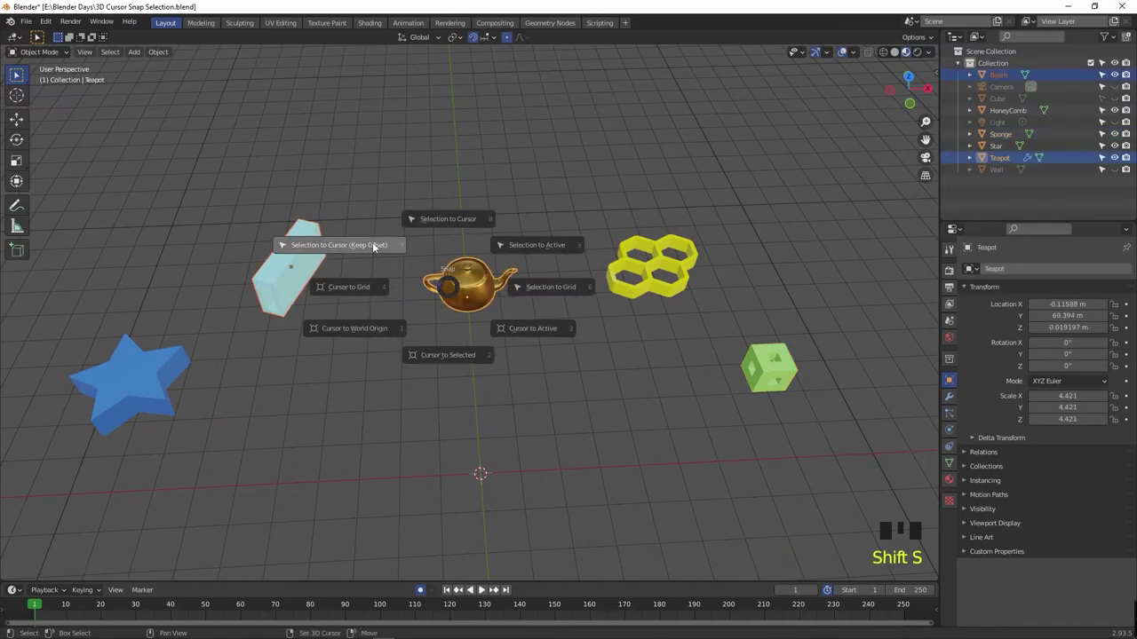
pyautogui.press('shift+s')
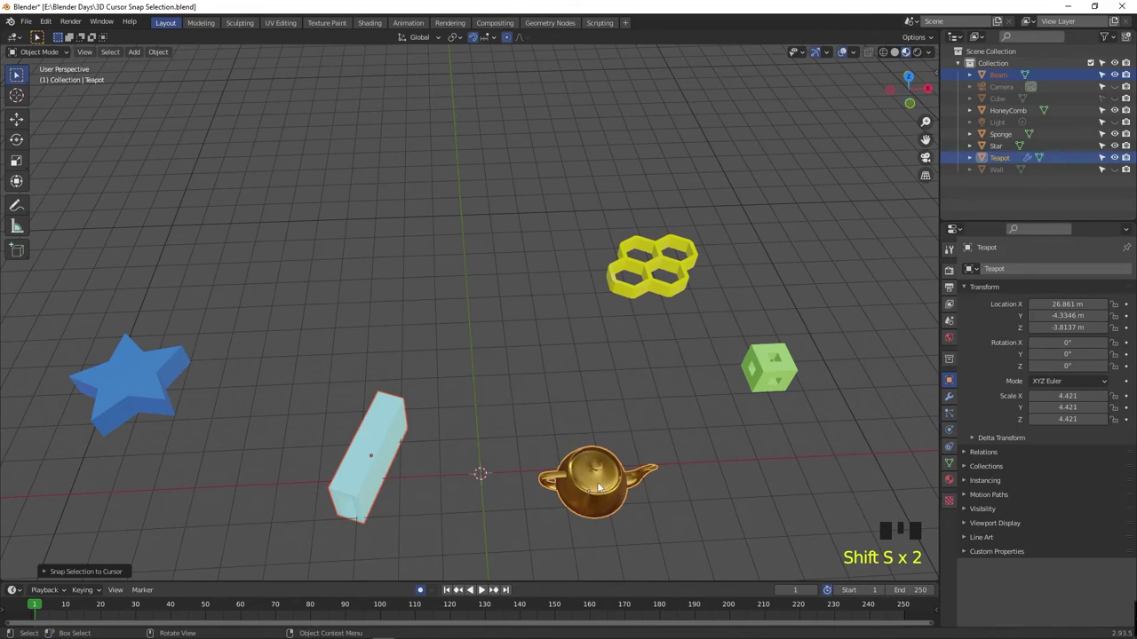
pyautogui.press('ctrl+z')
pyautogui.press('shift+s')
pyautogui.press('ctrl+z')
pyautogui.click(140, 372)
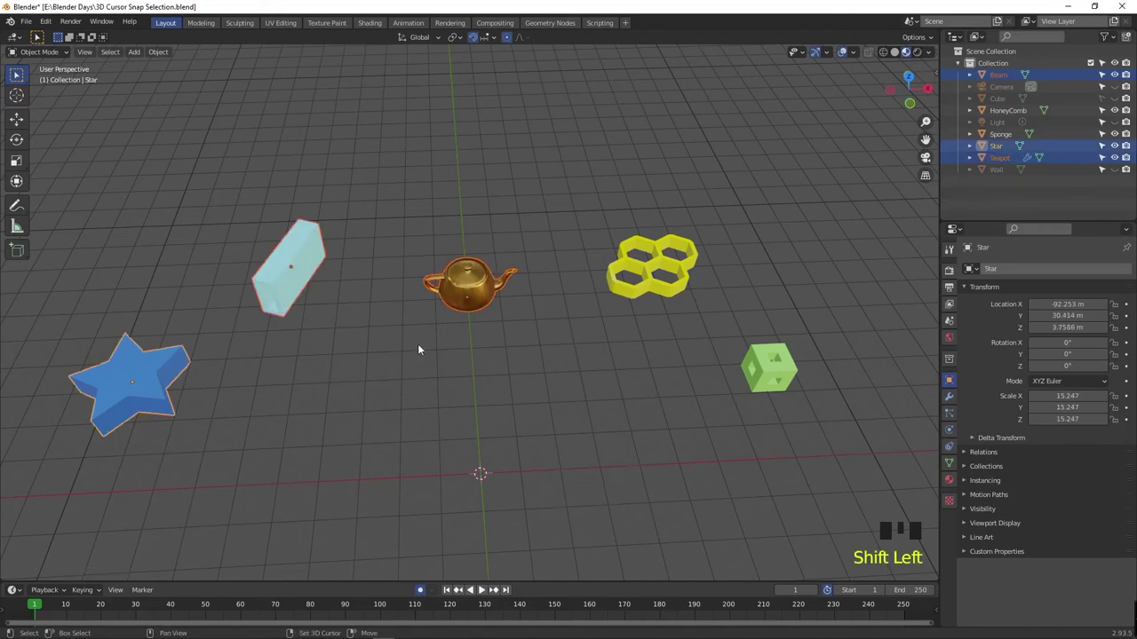
pyautogui.press('shift+s')
pyautogui.press('ctrl+z')
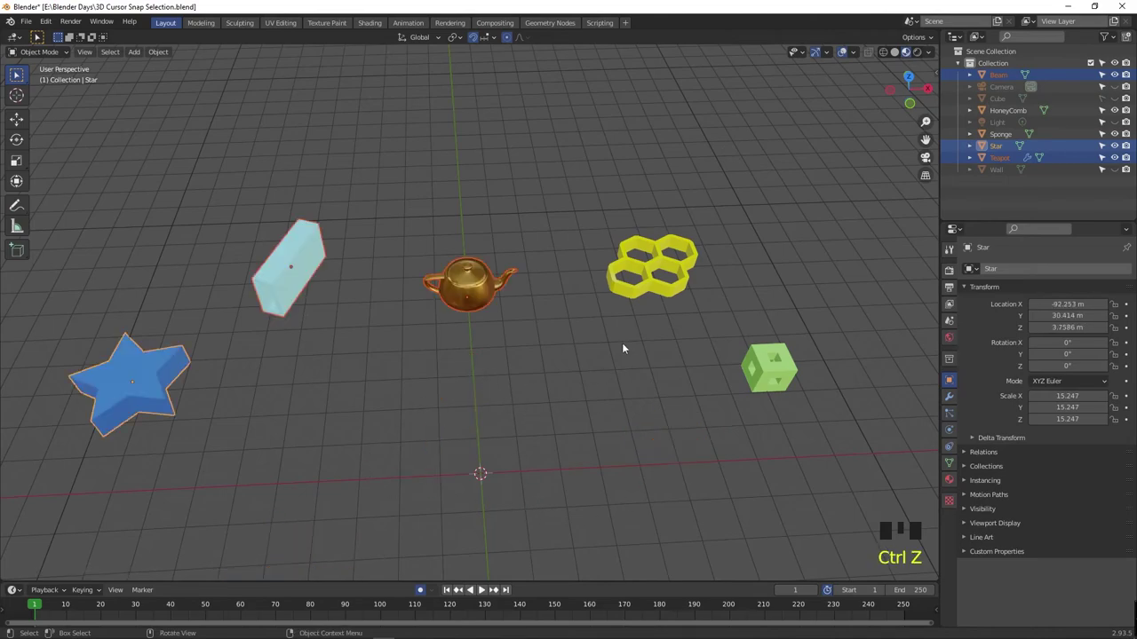
pyautogui.click(643, 284)
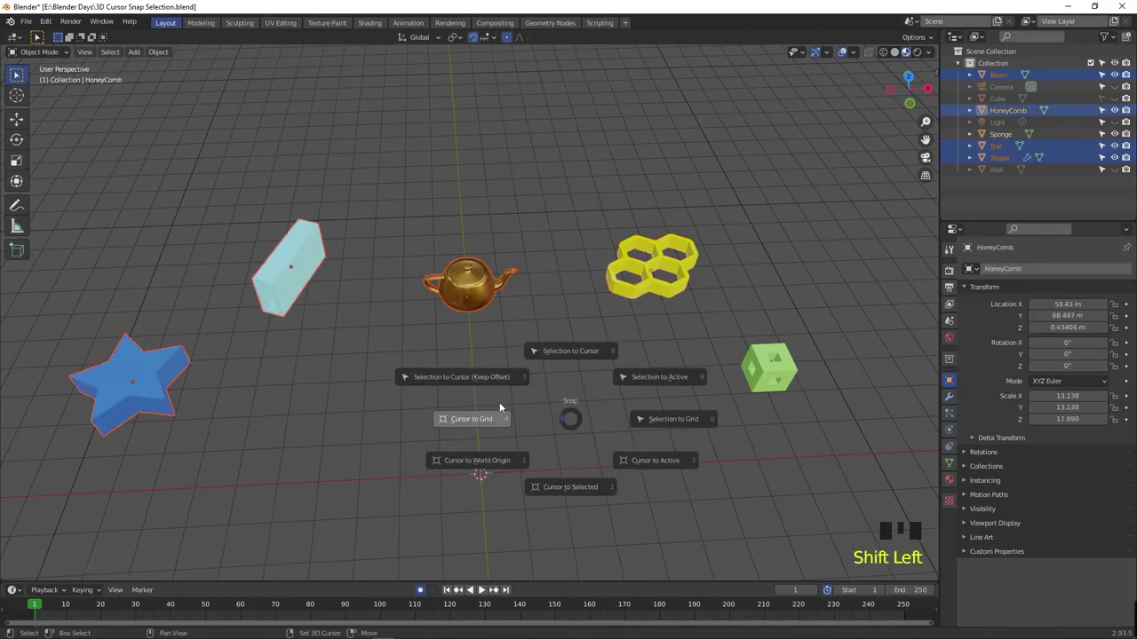
pyautogui.press('shift+s')
pyautogui.scroll(-3)
pyautogui.press('ctrl+z')
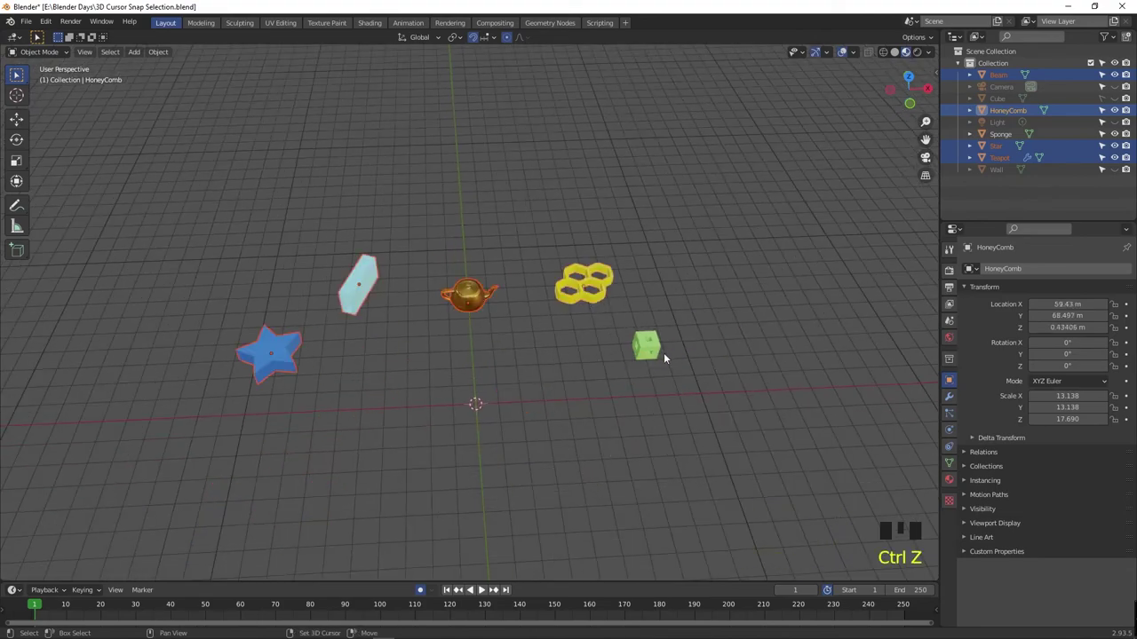
pyautogui.click(511, 345)
pyautogui.click(279, 353)
pyautogui.click(646, 355)
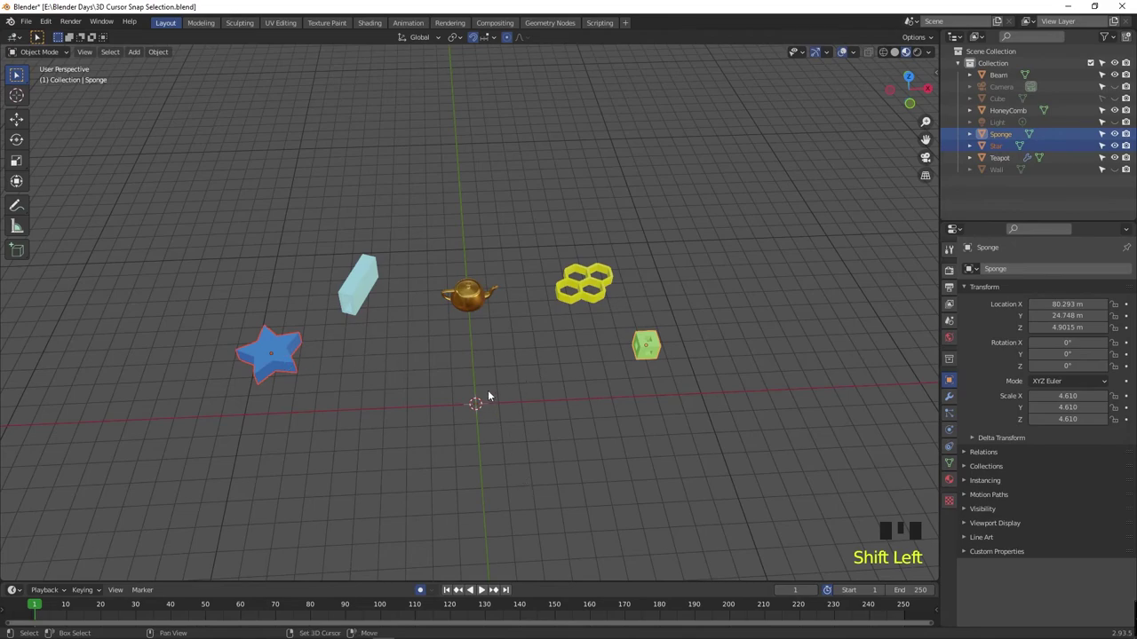
pyautogui.press('shift+s')
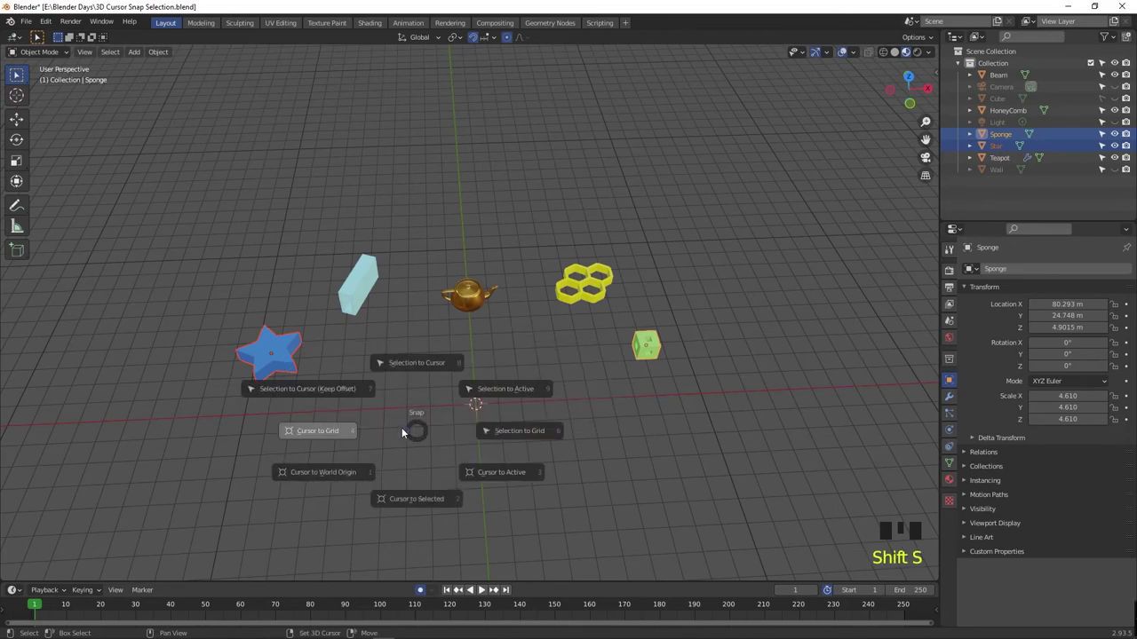
pyautogui.press('shift+s')
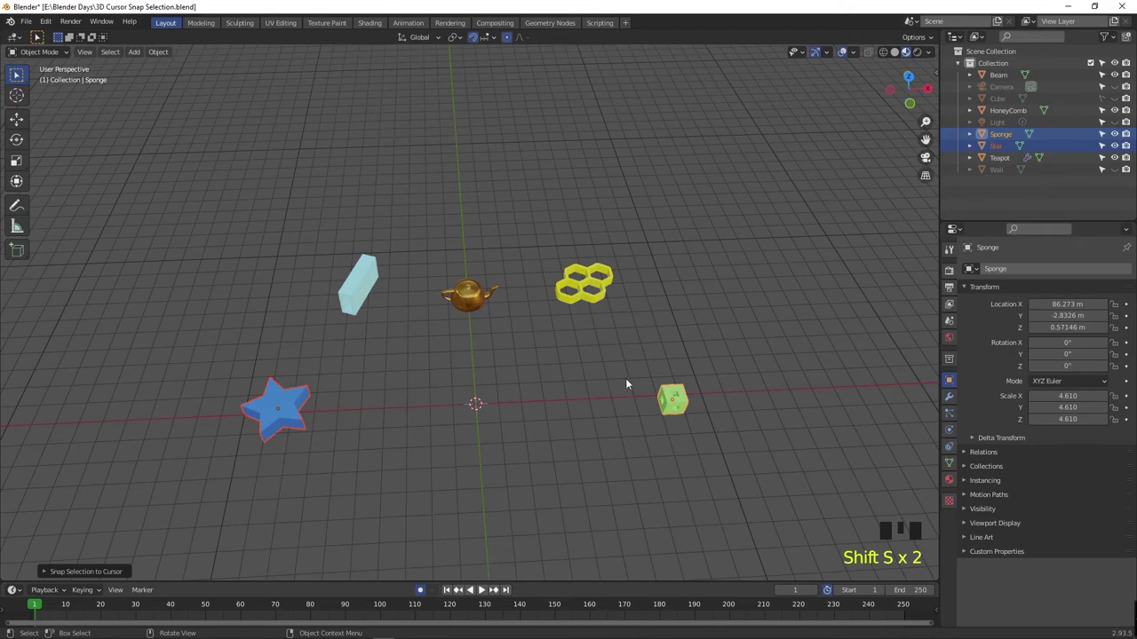
pyautogui.press('ctrl+z')
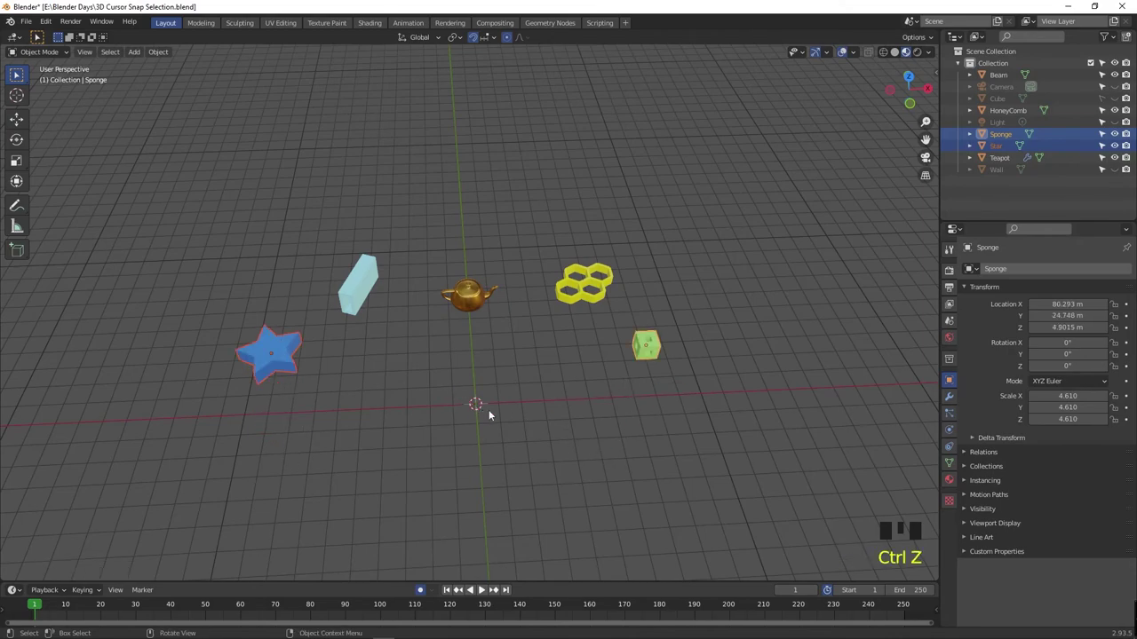
# - Snap beam and sponge to the cursor with Keep Offset, undo, and bring up snapping for all five objects
pyautogui.press('Left')
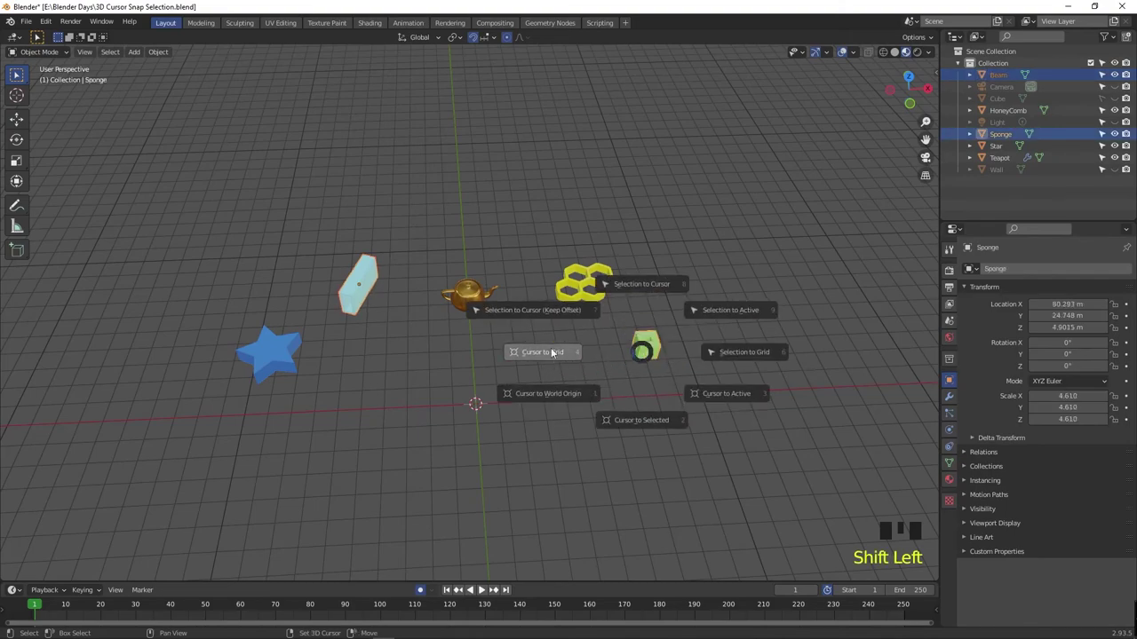
pyautogui.press('shift+s')
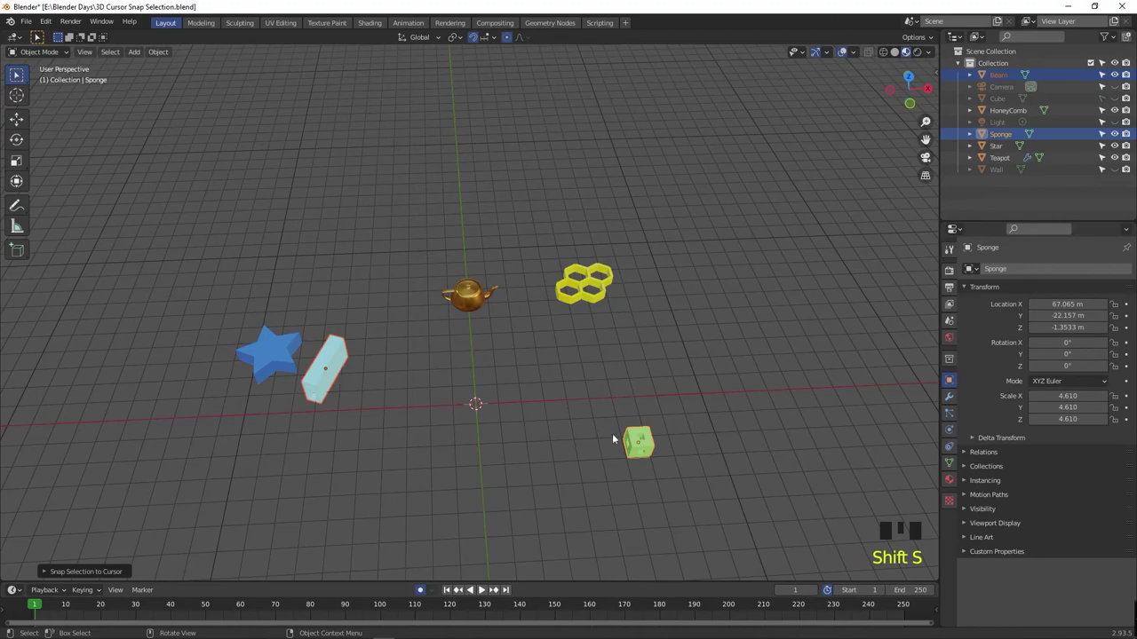
pyautogui.press('ctrl+z')
pyautogui.press('Left')
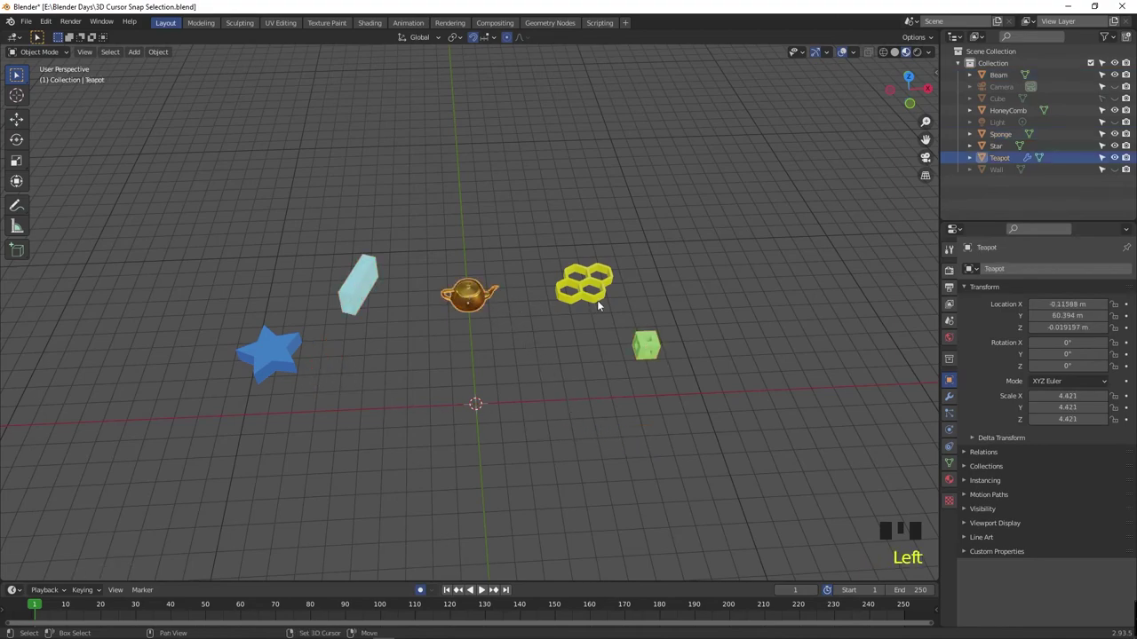
pyautogui.press('ctrl+z')
pyautogui.press('Left')
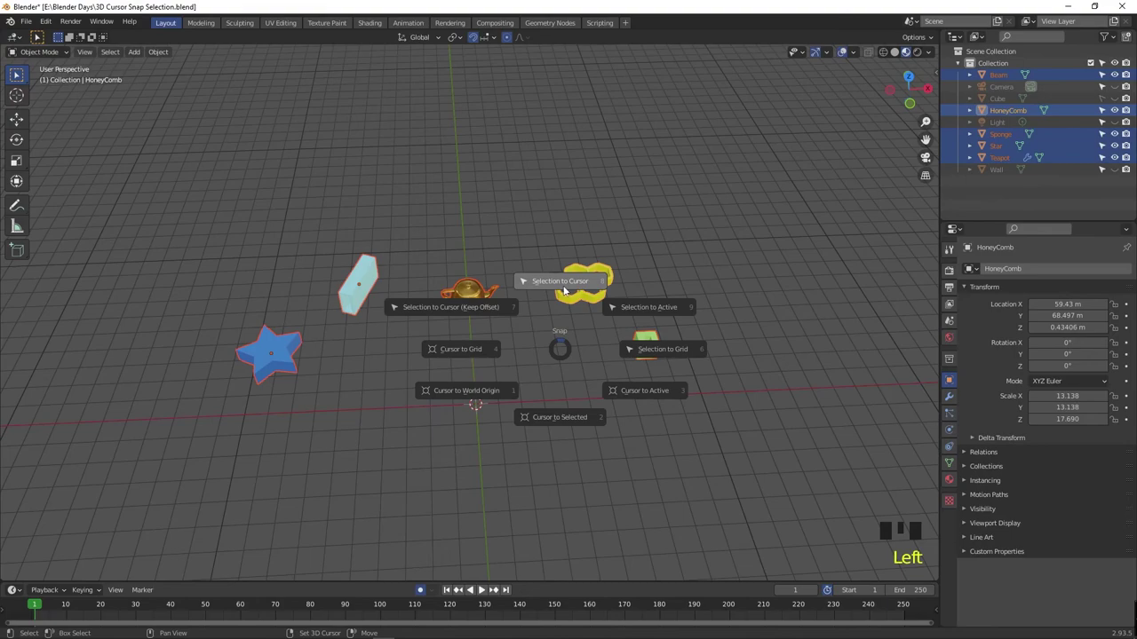
pyautogui.press('shift+s')
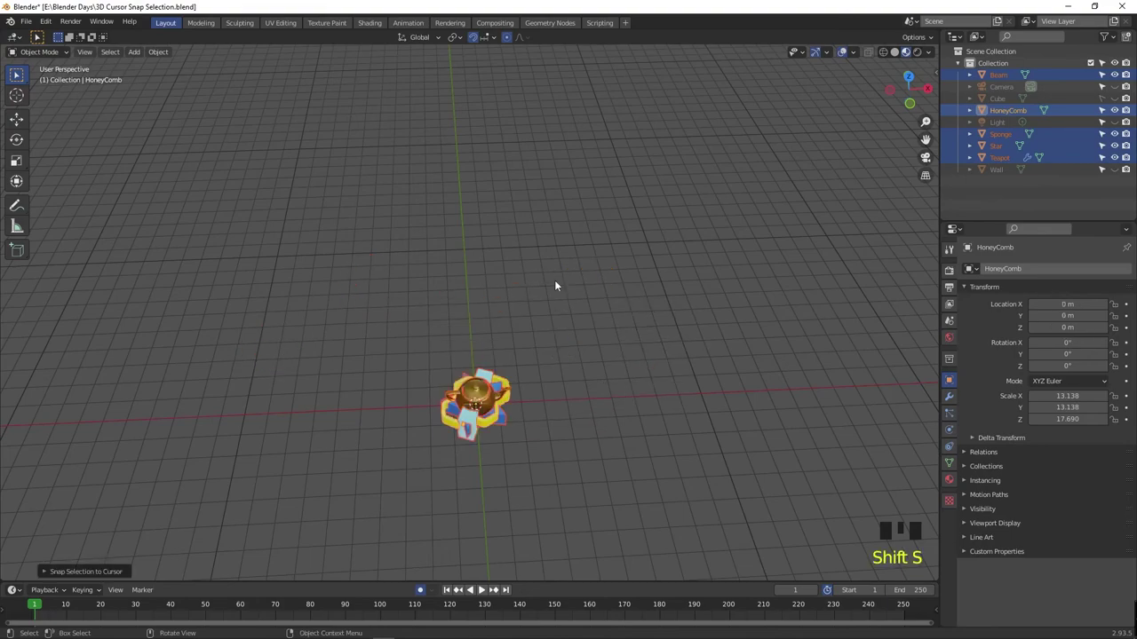
pyautogui.press('ctrl+z')
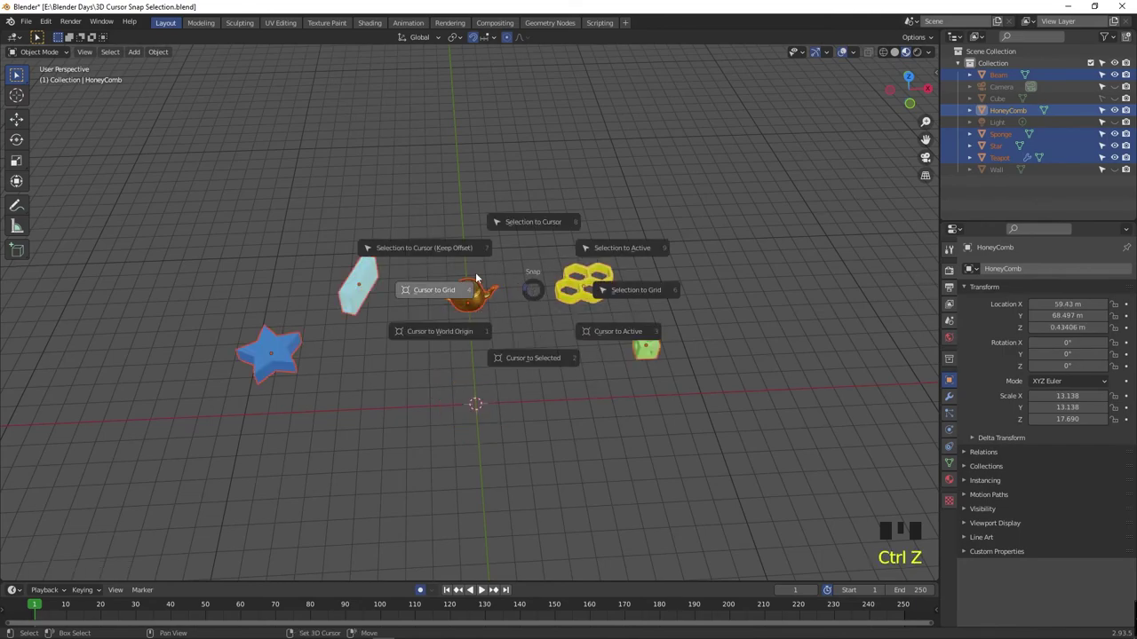
pyautogui.moveTo(747, 223); pyautogui.dragTo(850, 242)
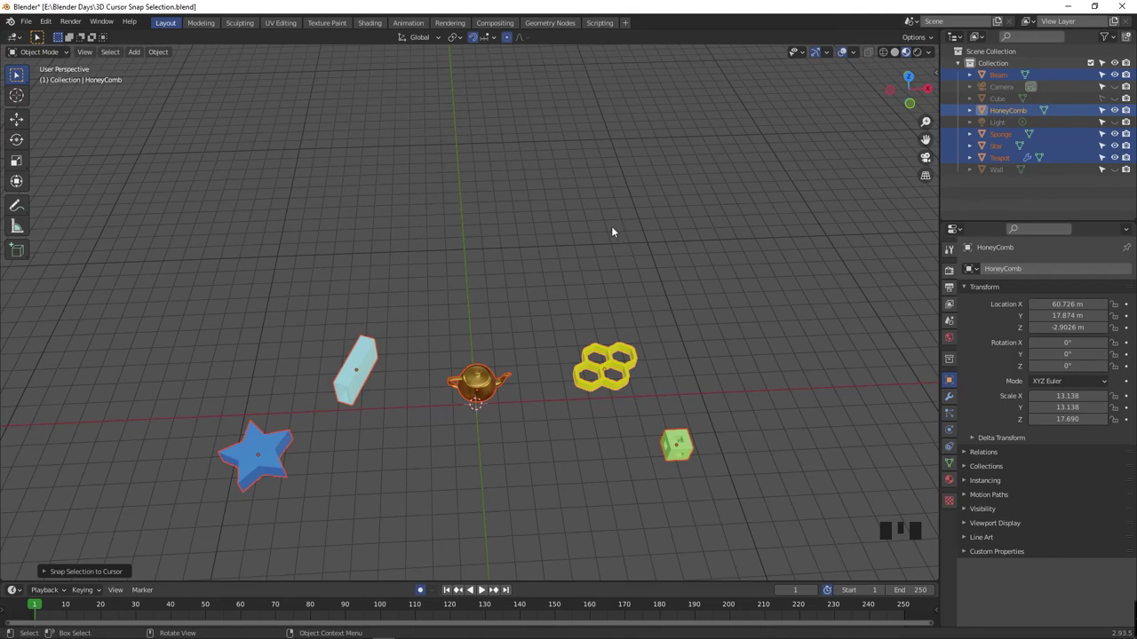
pyautogui.moveTo(648, 145); pyautogui.dragTo(765, 238)
pyautogui.click(766, 238)
pyautogui.press('ctrl+z')
pyautogui.press('ctrl+z')
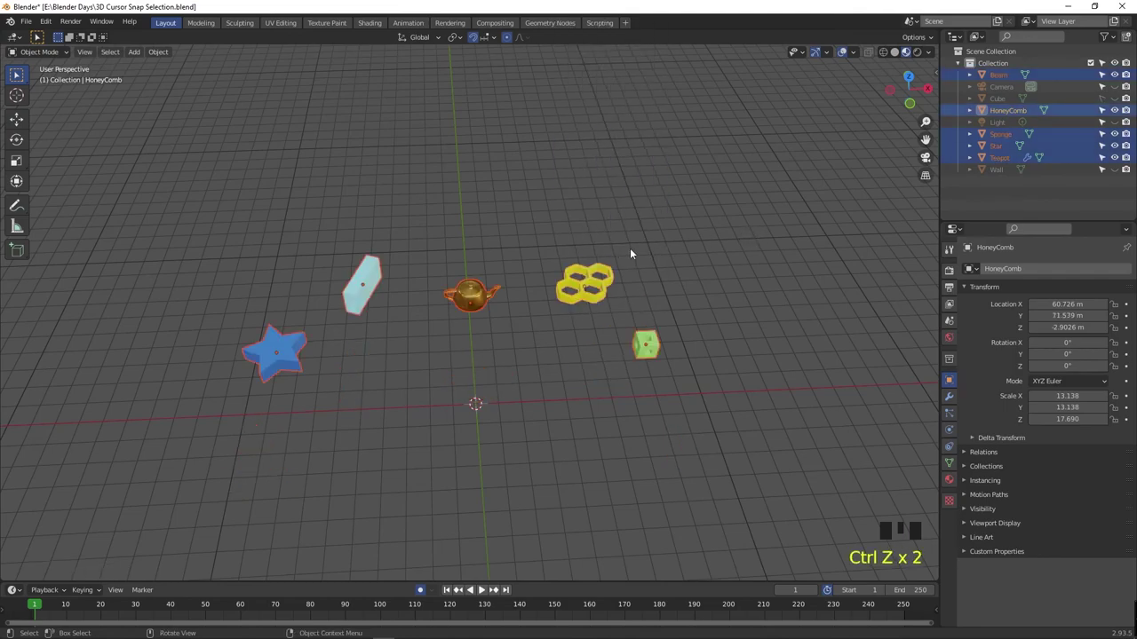
pyautogui.moveTo(740, 198); pyautogui.dragTo(830, 236)
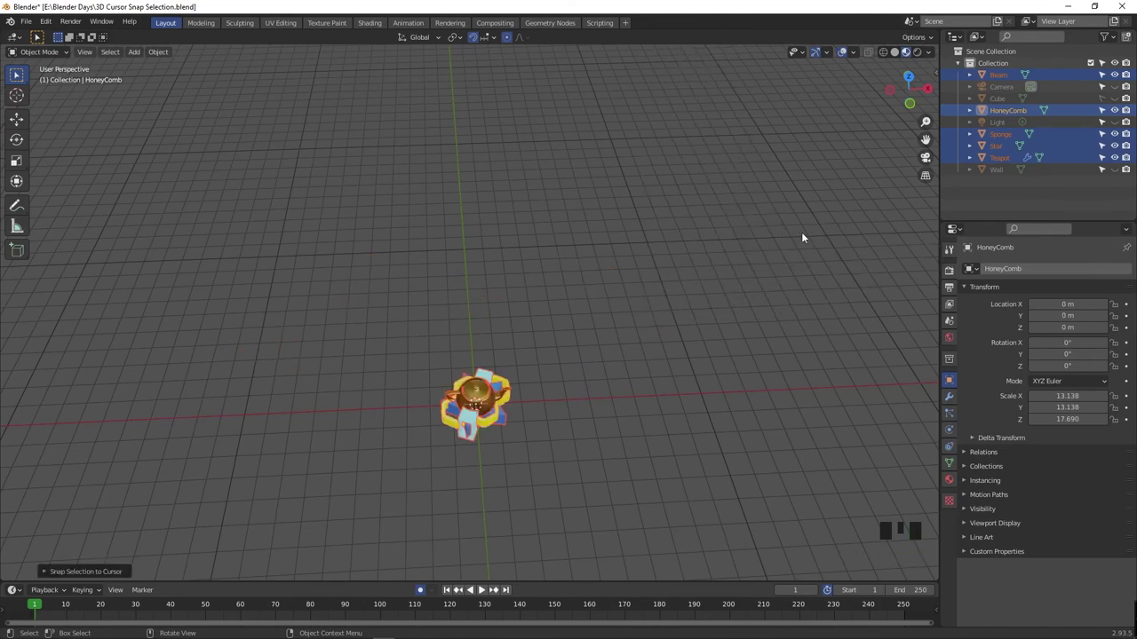
pyautogui.press('ctrl+z')
pyautogui.moveTo(768, 232); pyautogui.dragTo(853, 258)
pyautogui.press('ctrl+z')
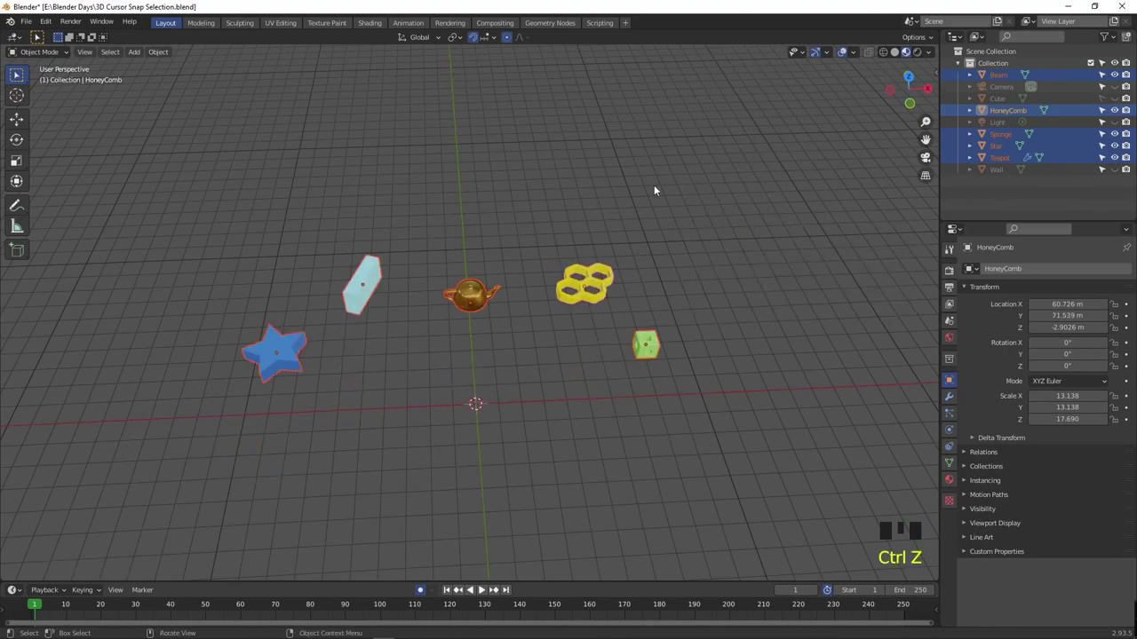
pyautogui.click(653, 191)
pyautogui.moveTo(522, 329); pyautogui.dragTo(481, 307)
pyautogui.click(481, 306)
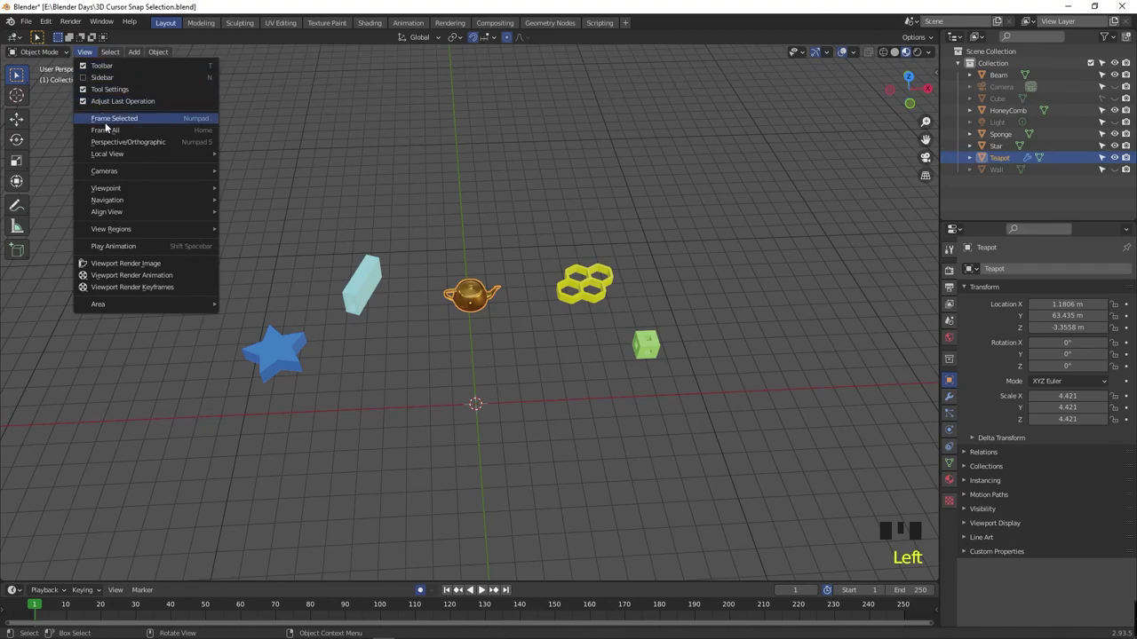
pyautogui.moveTo(110, 123); pyautogui.dragTo(403, 321)
pyautogui.moveTo(404, 321); pyautogui.dragTo(404, 303)
pyautogui.scroll(-3)
pyautogui.moveTo(406, 303); pyautogui.dragTo(295, 288)
pyautogui.press('shift+s')
pyautogui.press('shift+s')
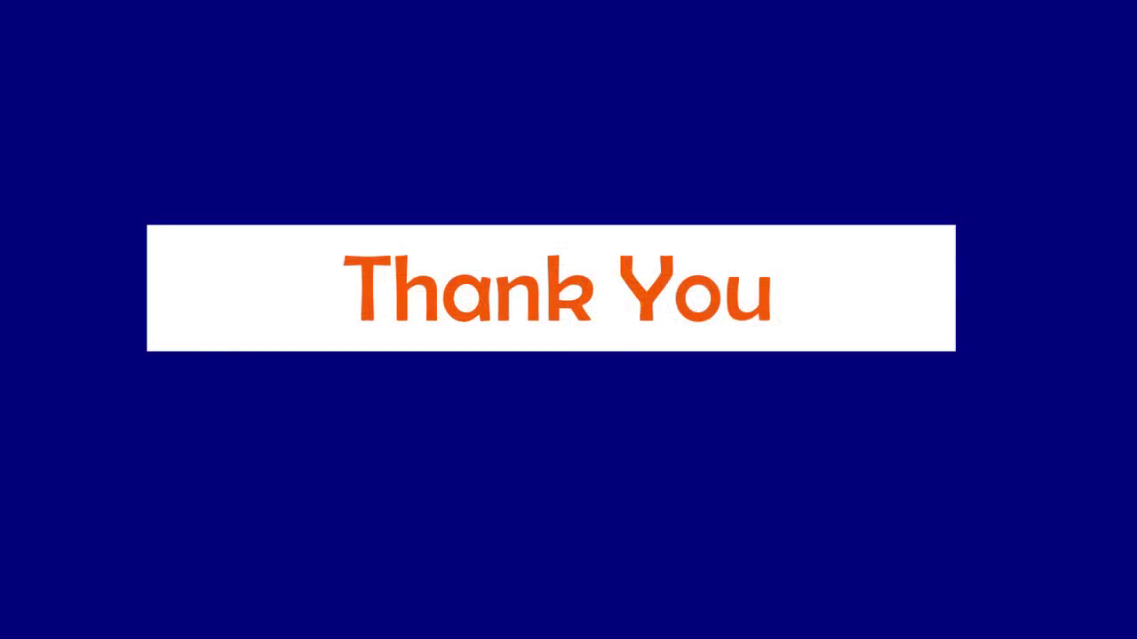